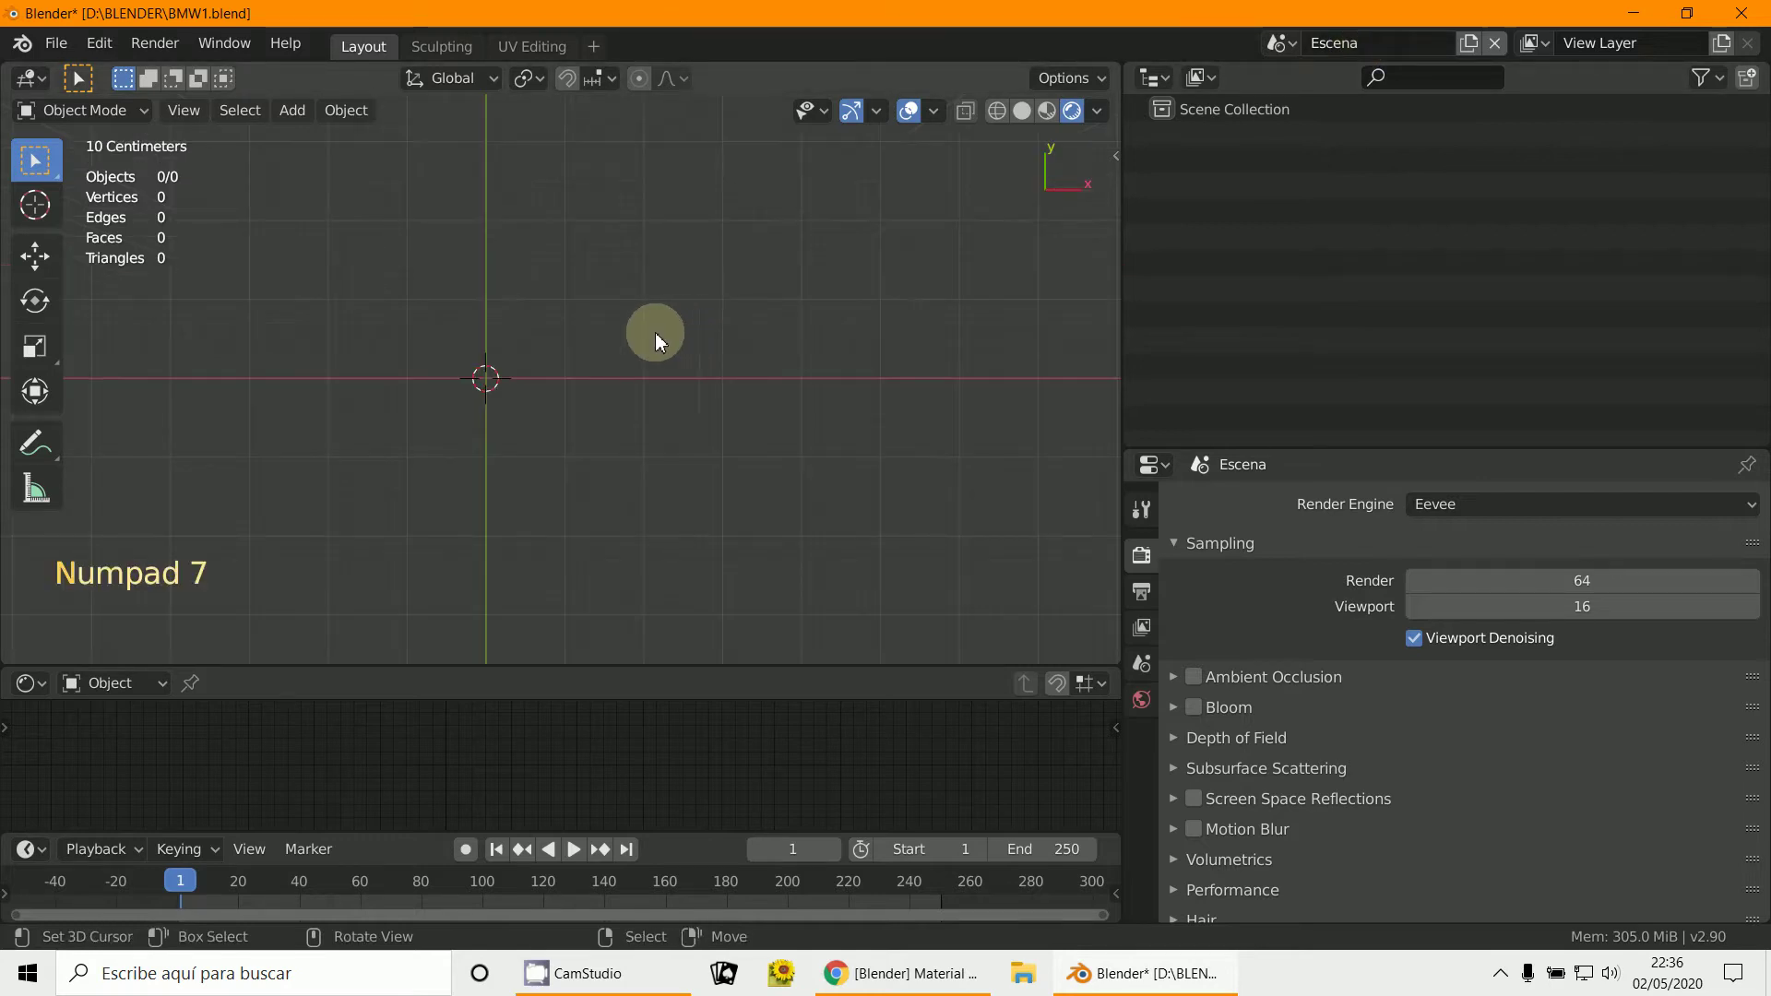
Step: Add a camera object (Cámara.001) to the empty scene
key("KP_7")
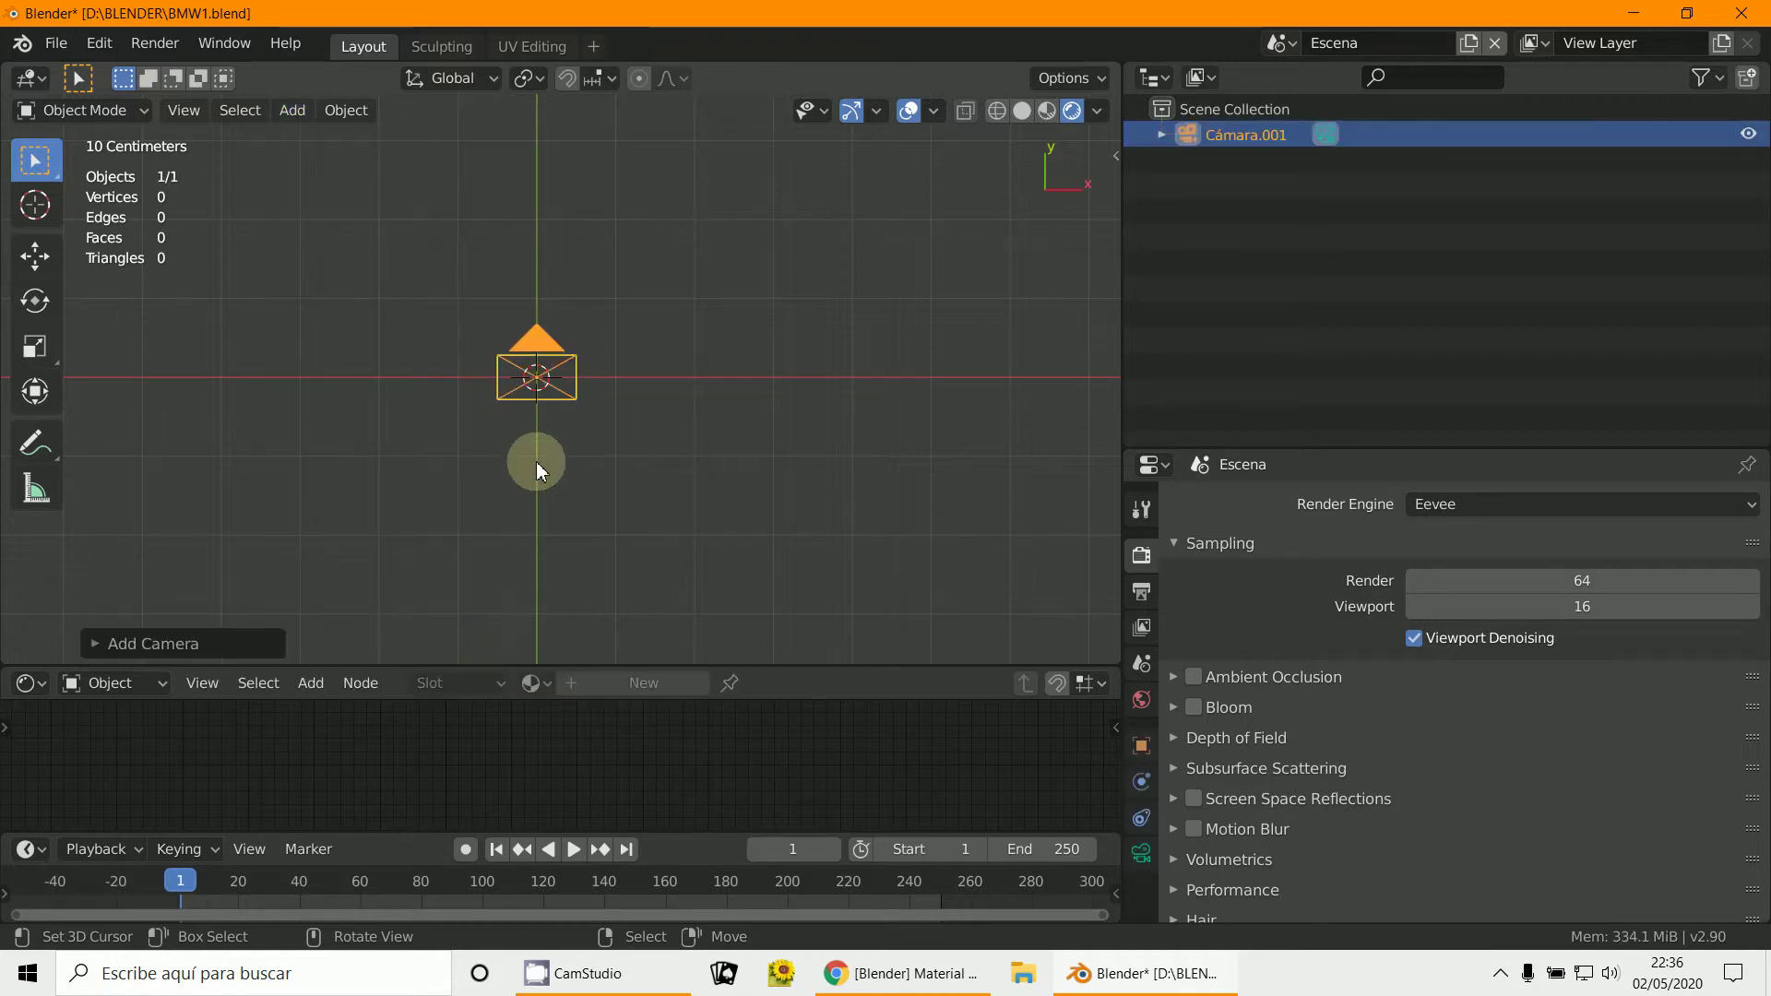
key("KP_3")
left_click(568, 569)
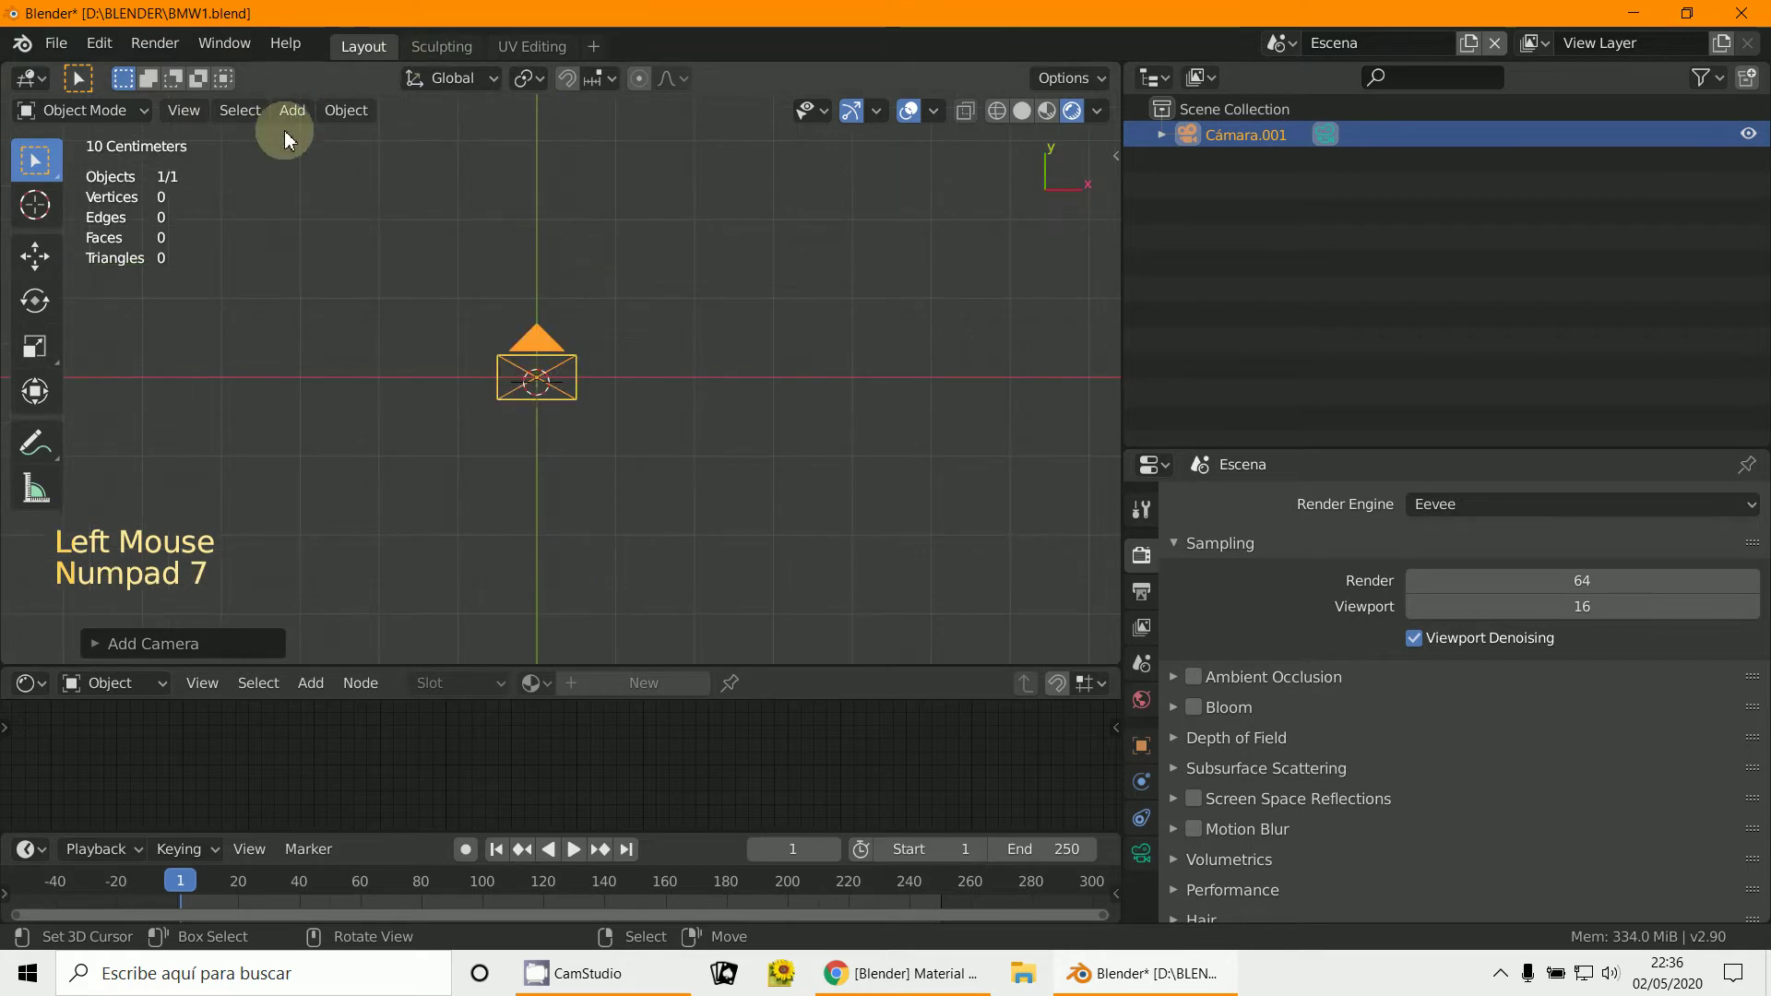
Step: Add a text object, replace the default word with 'soliman' and leave Edit Mode
key("KP_7")
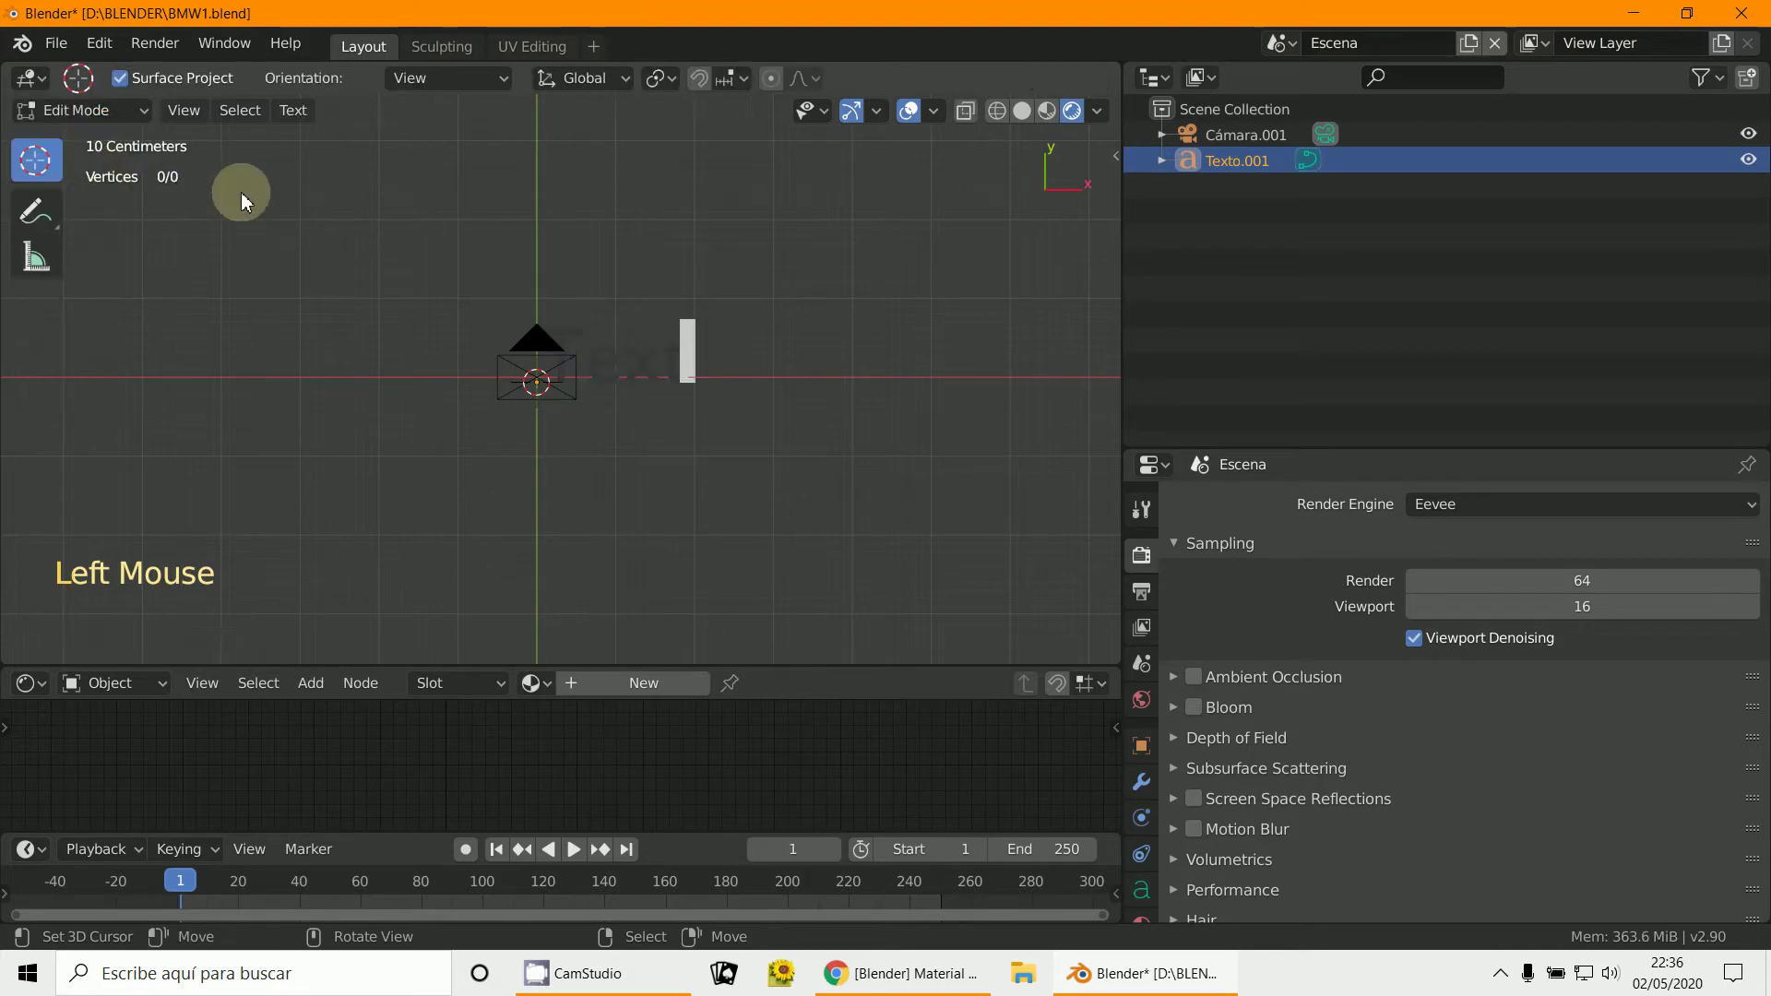
key("BackSpace")
key("o")
key("l")
key("m")
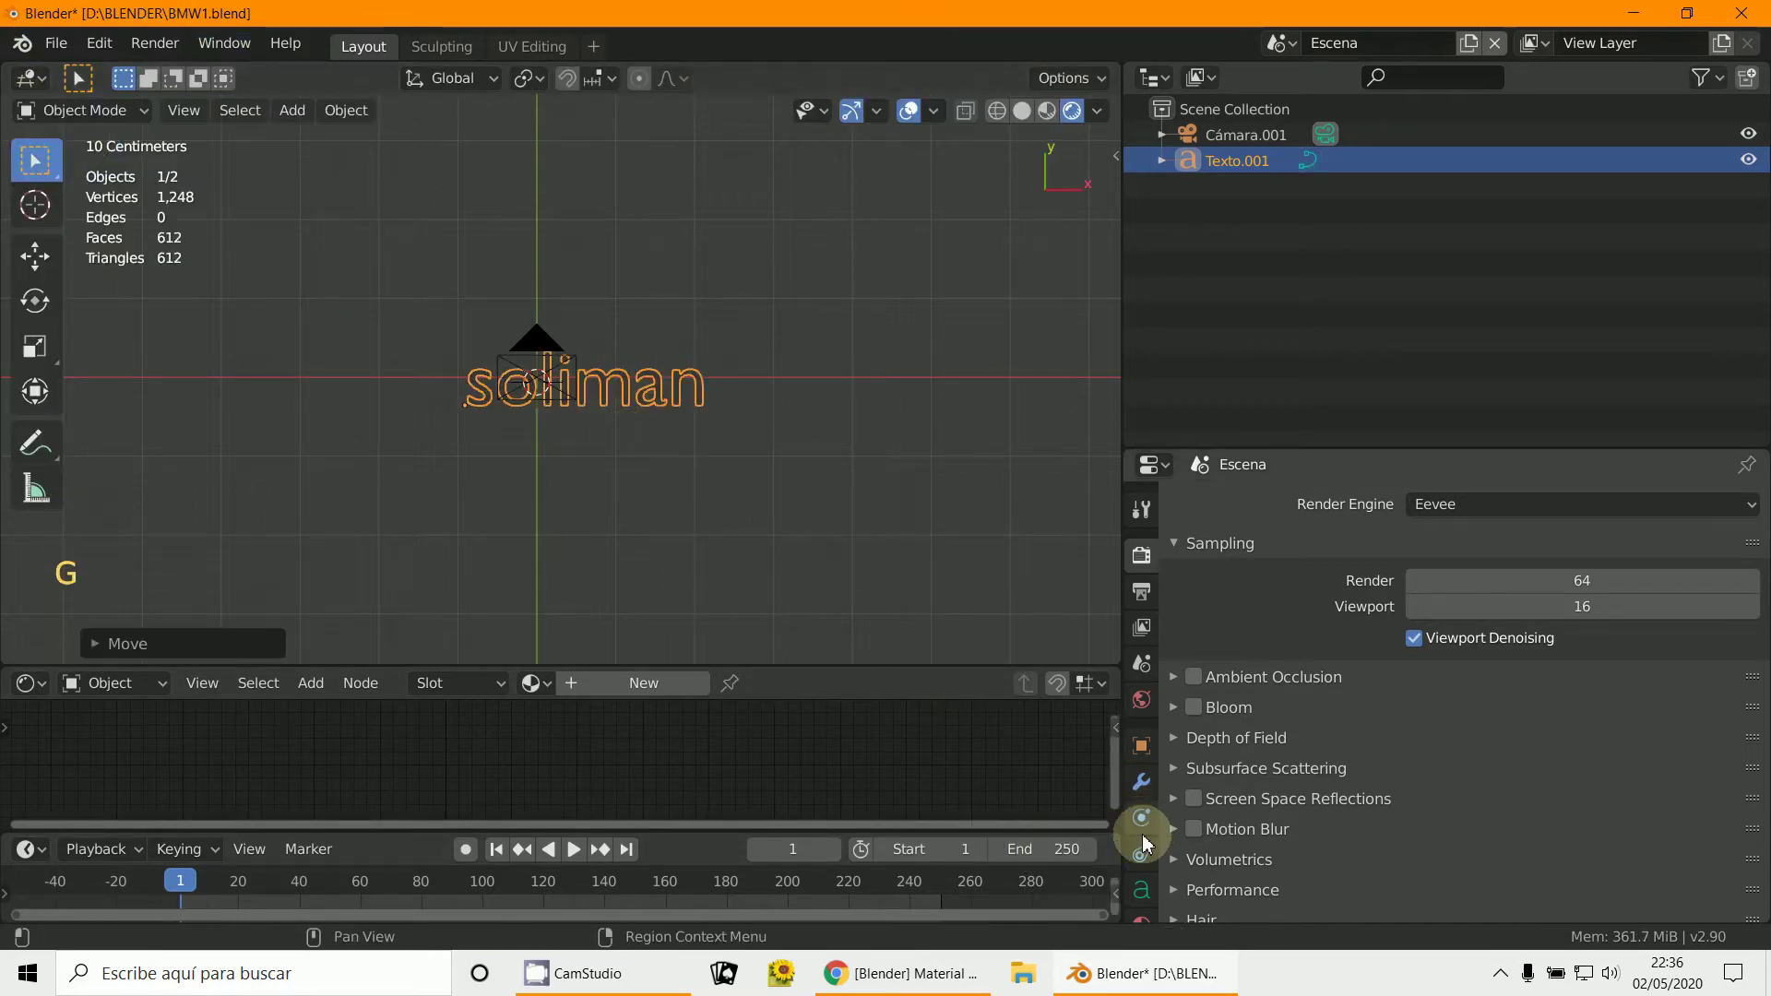
Step: Load the Caladea-BoldItalic font for the text, then scale and move it within the camera frame
left_click(1529, 701)
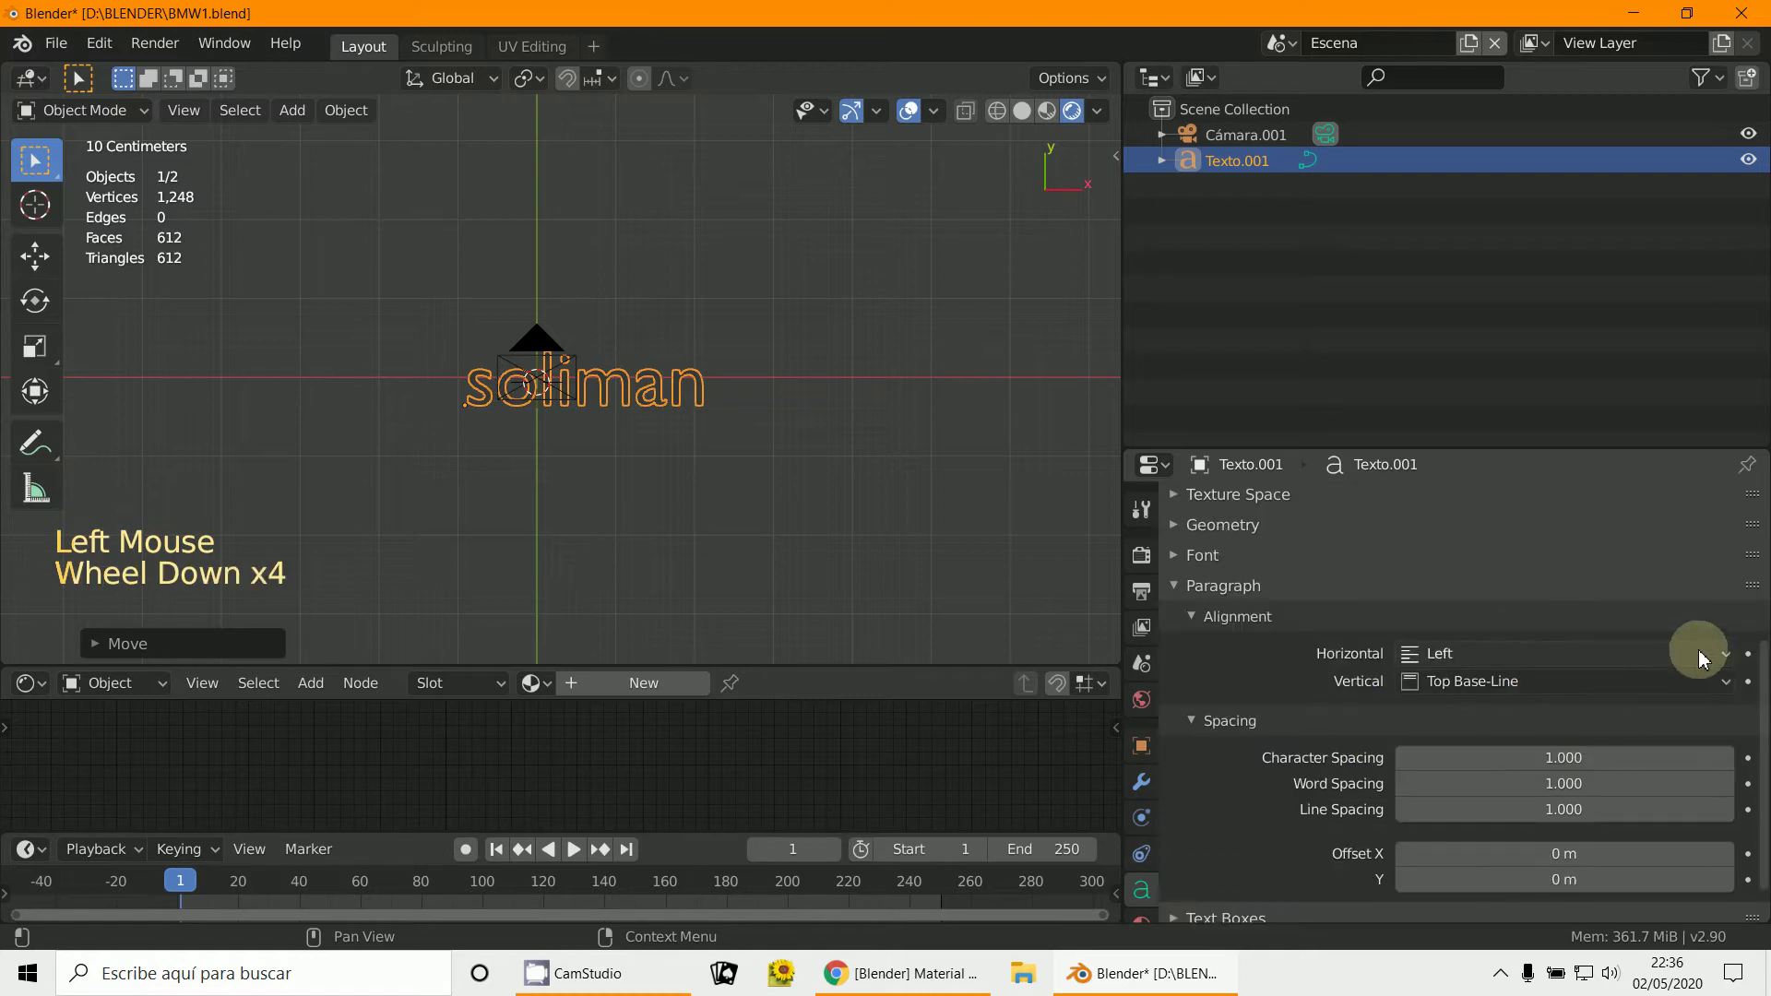
scroll("down", 3)
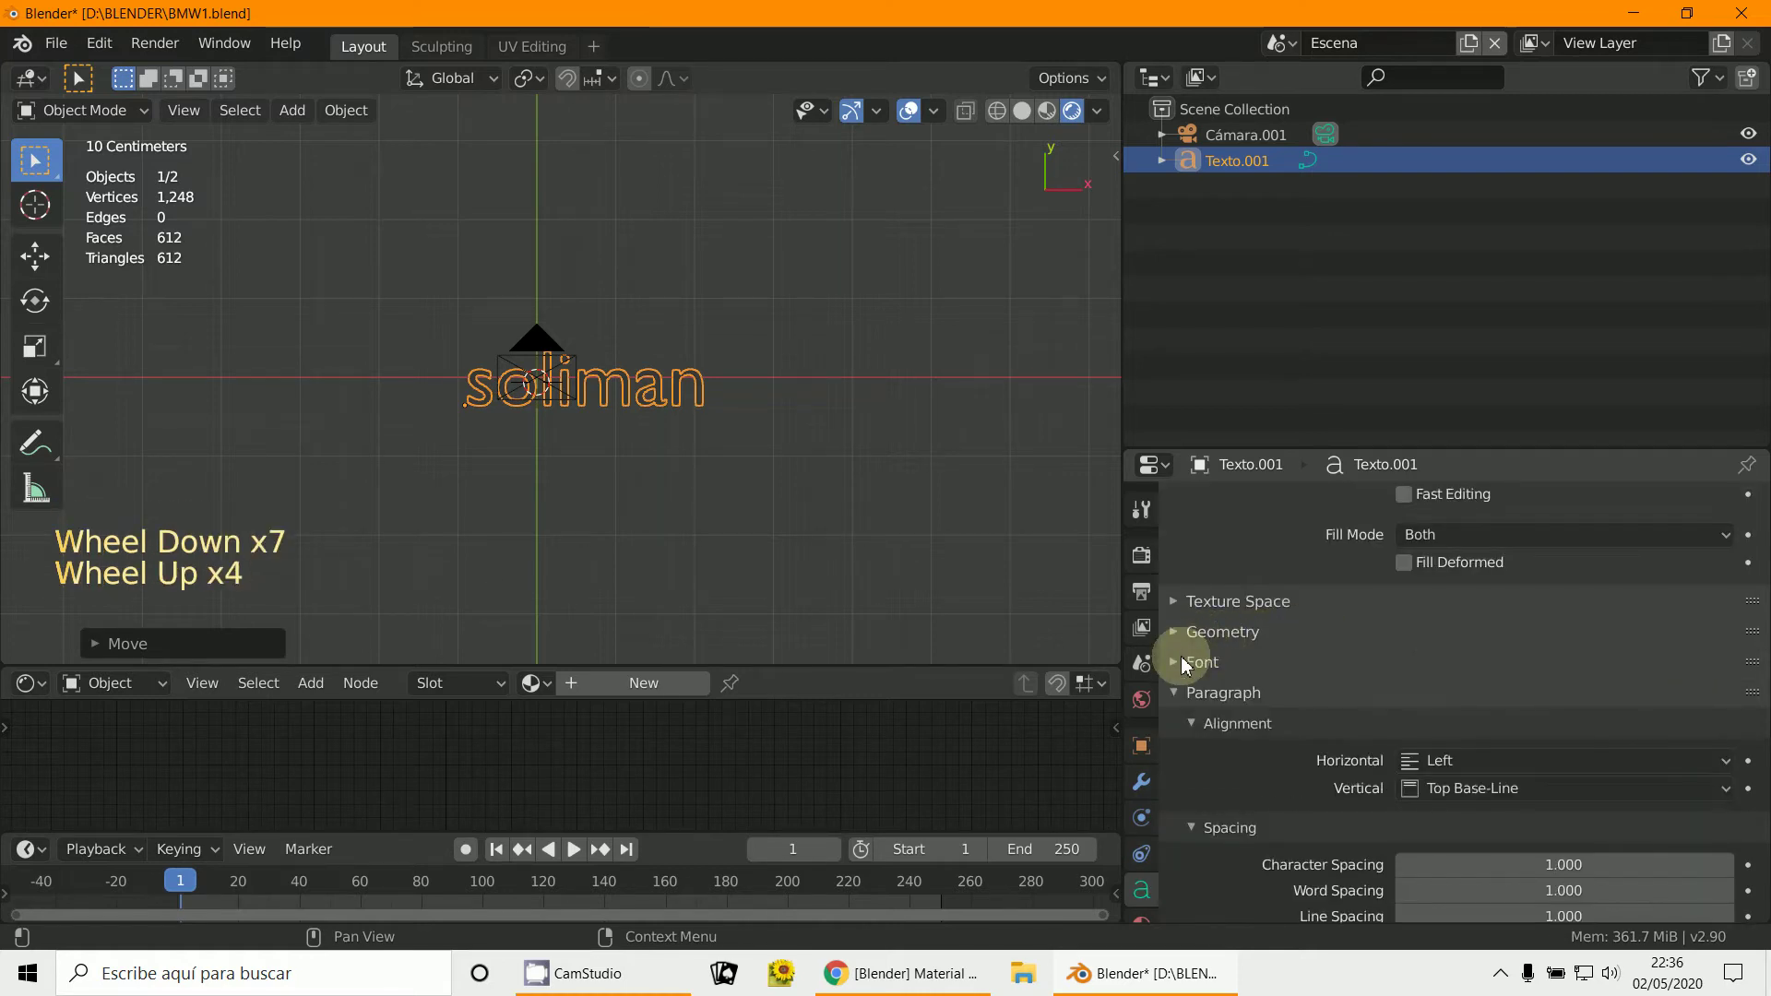
scroll("down", 3)
scroll("up", 3)
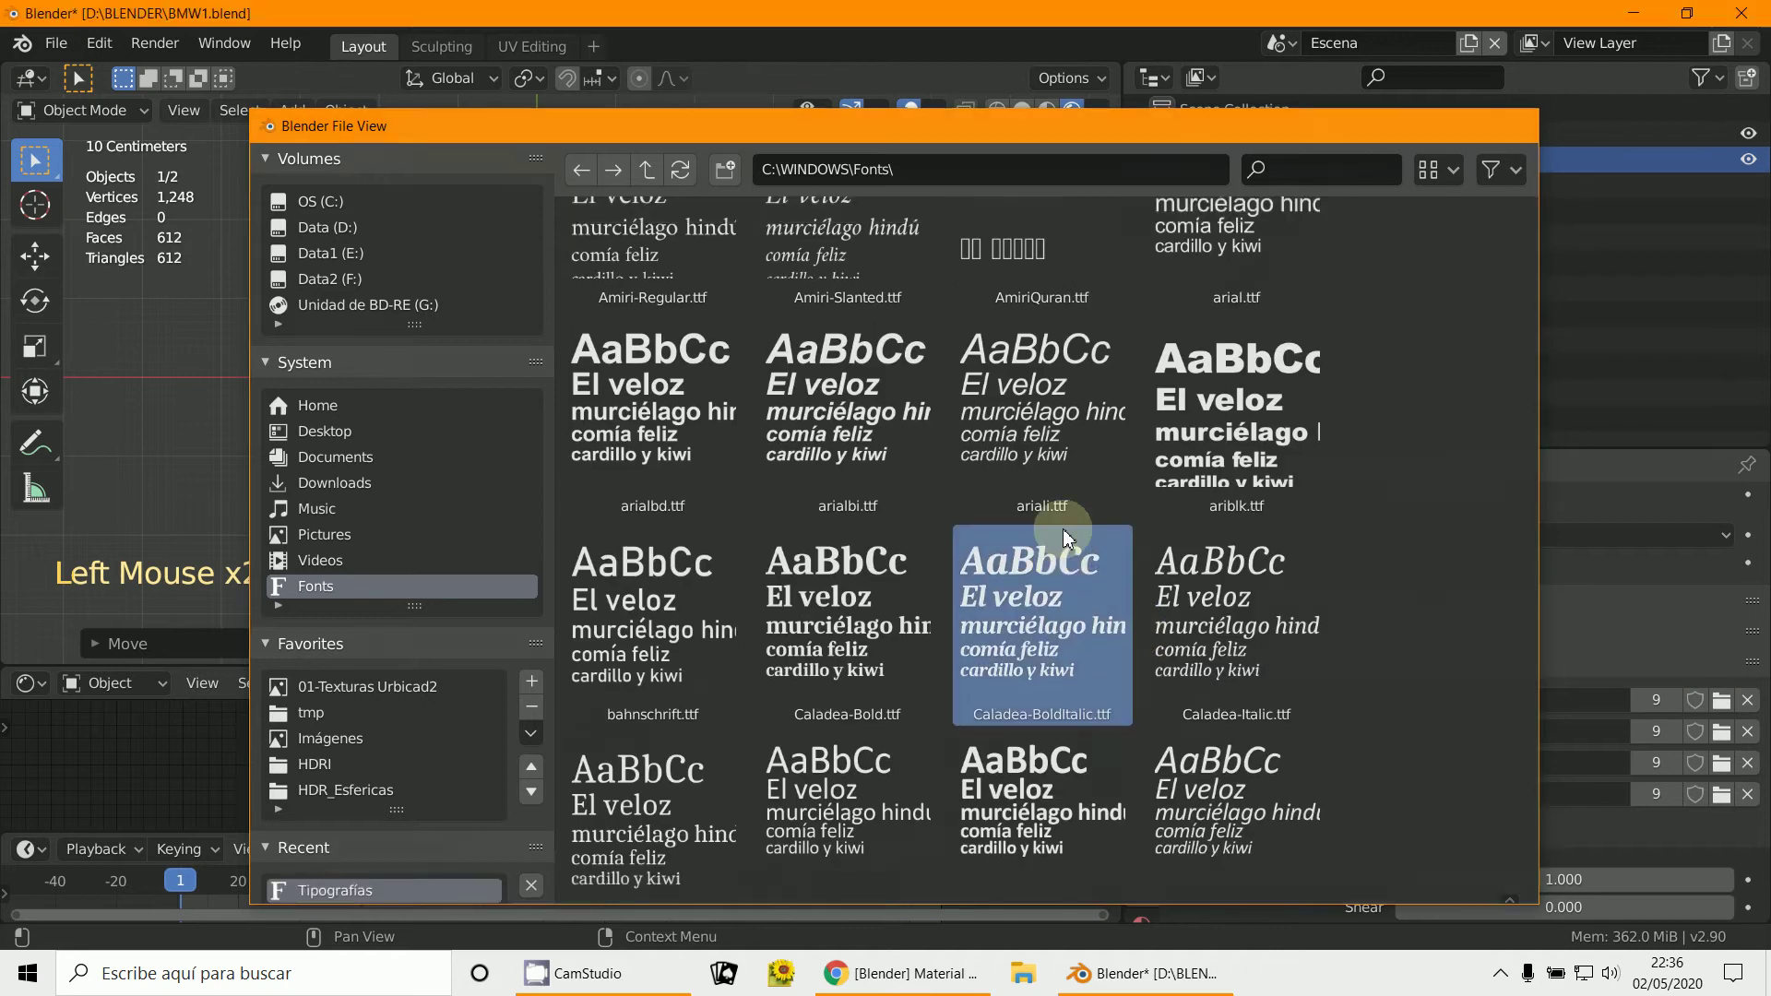
key("KP_0")
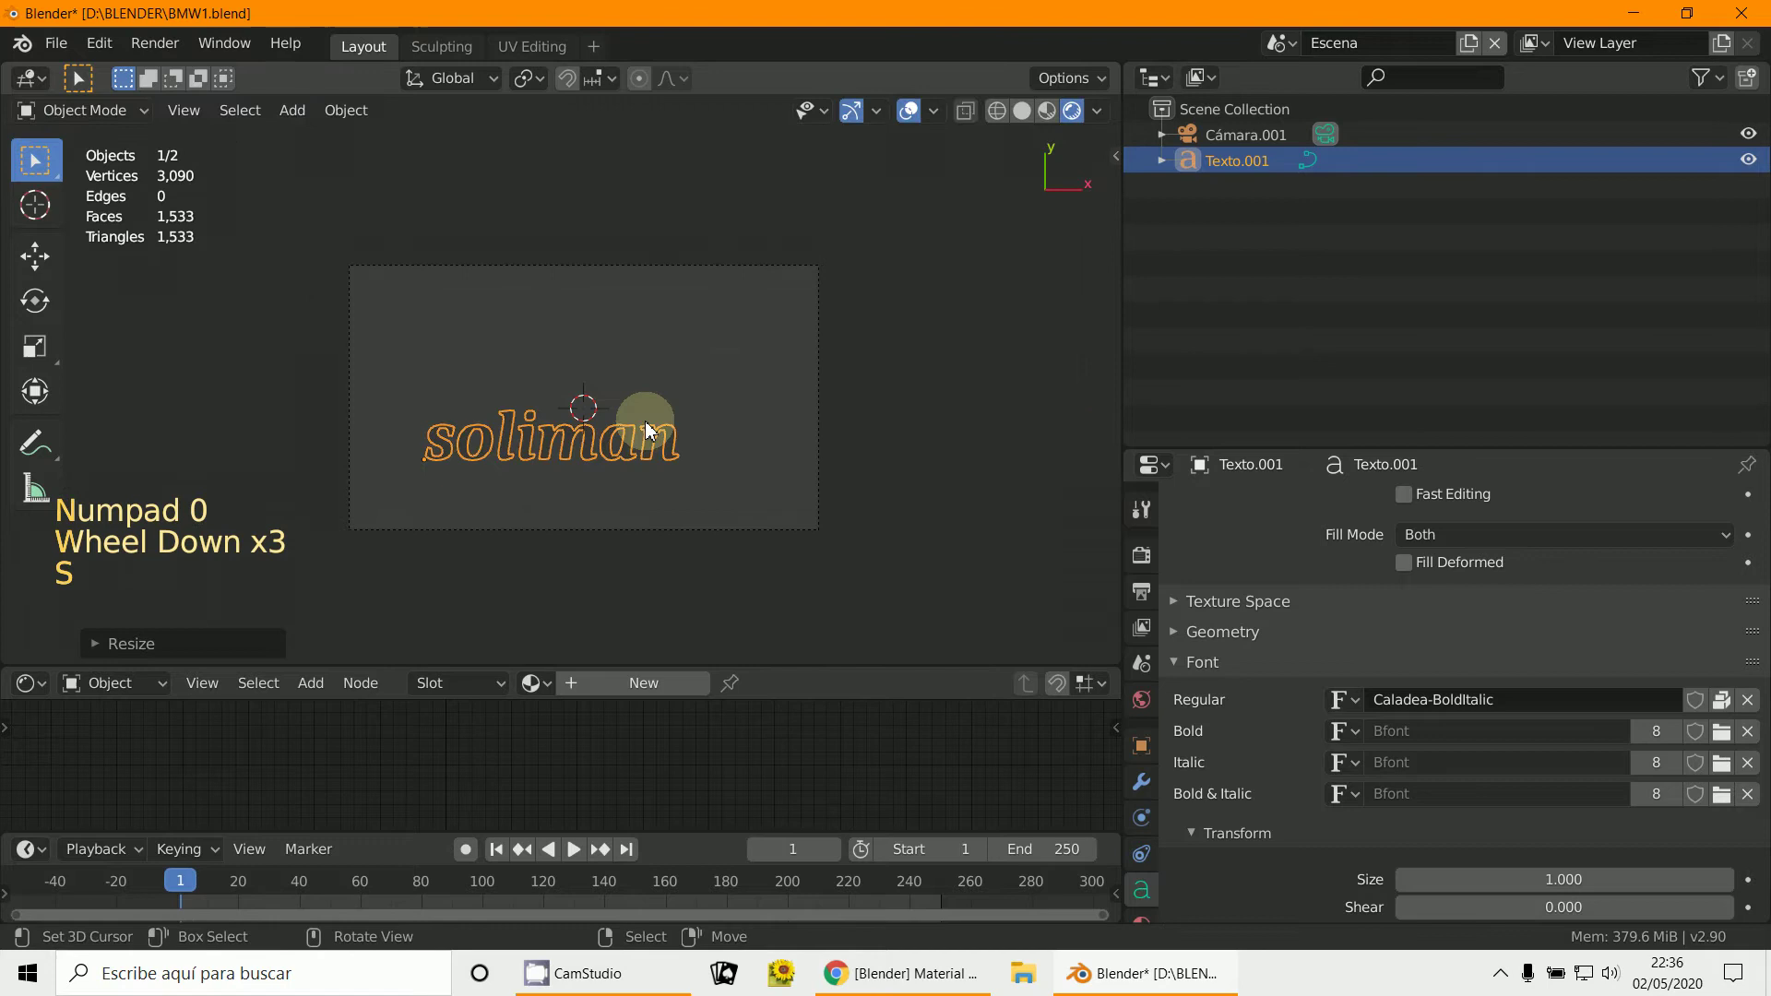
scroll("down", 3)
key("n")
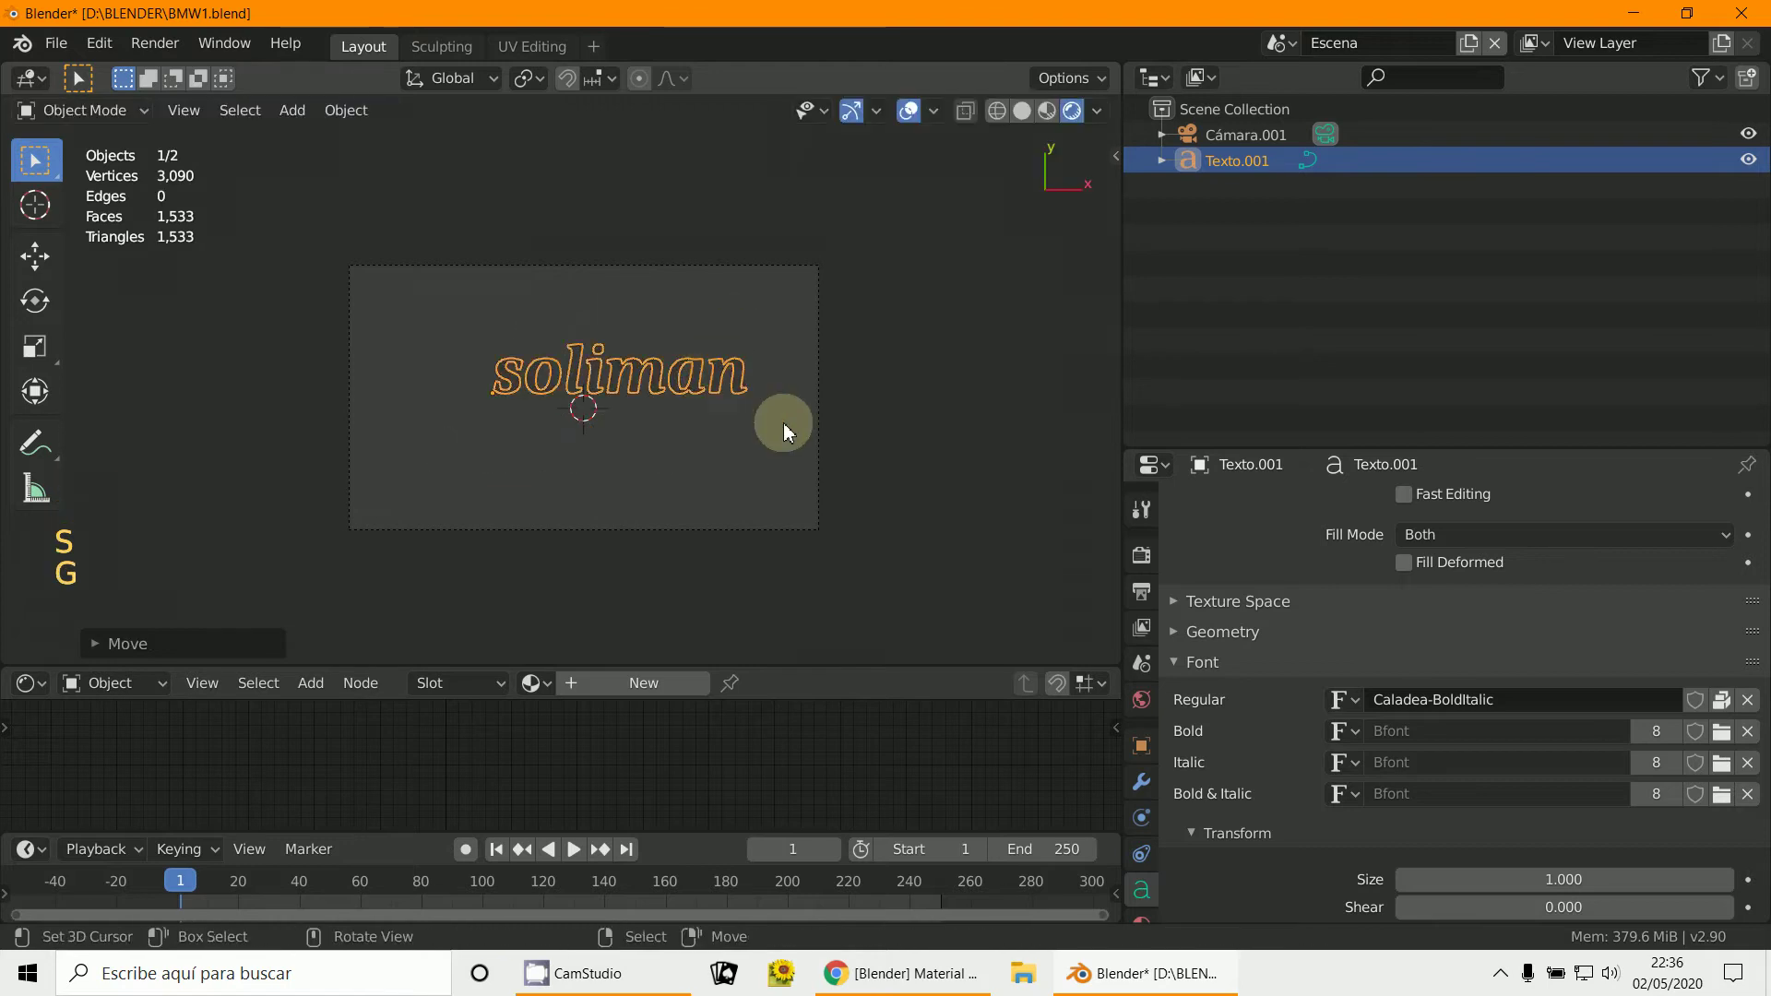
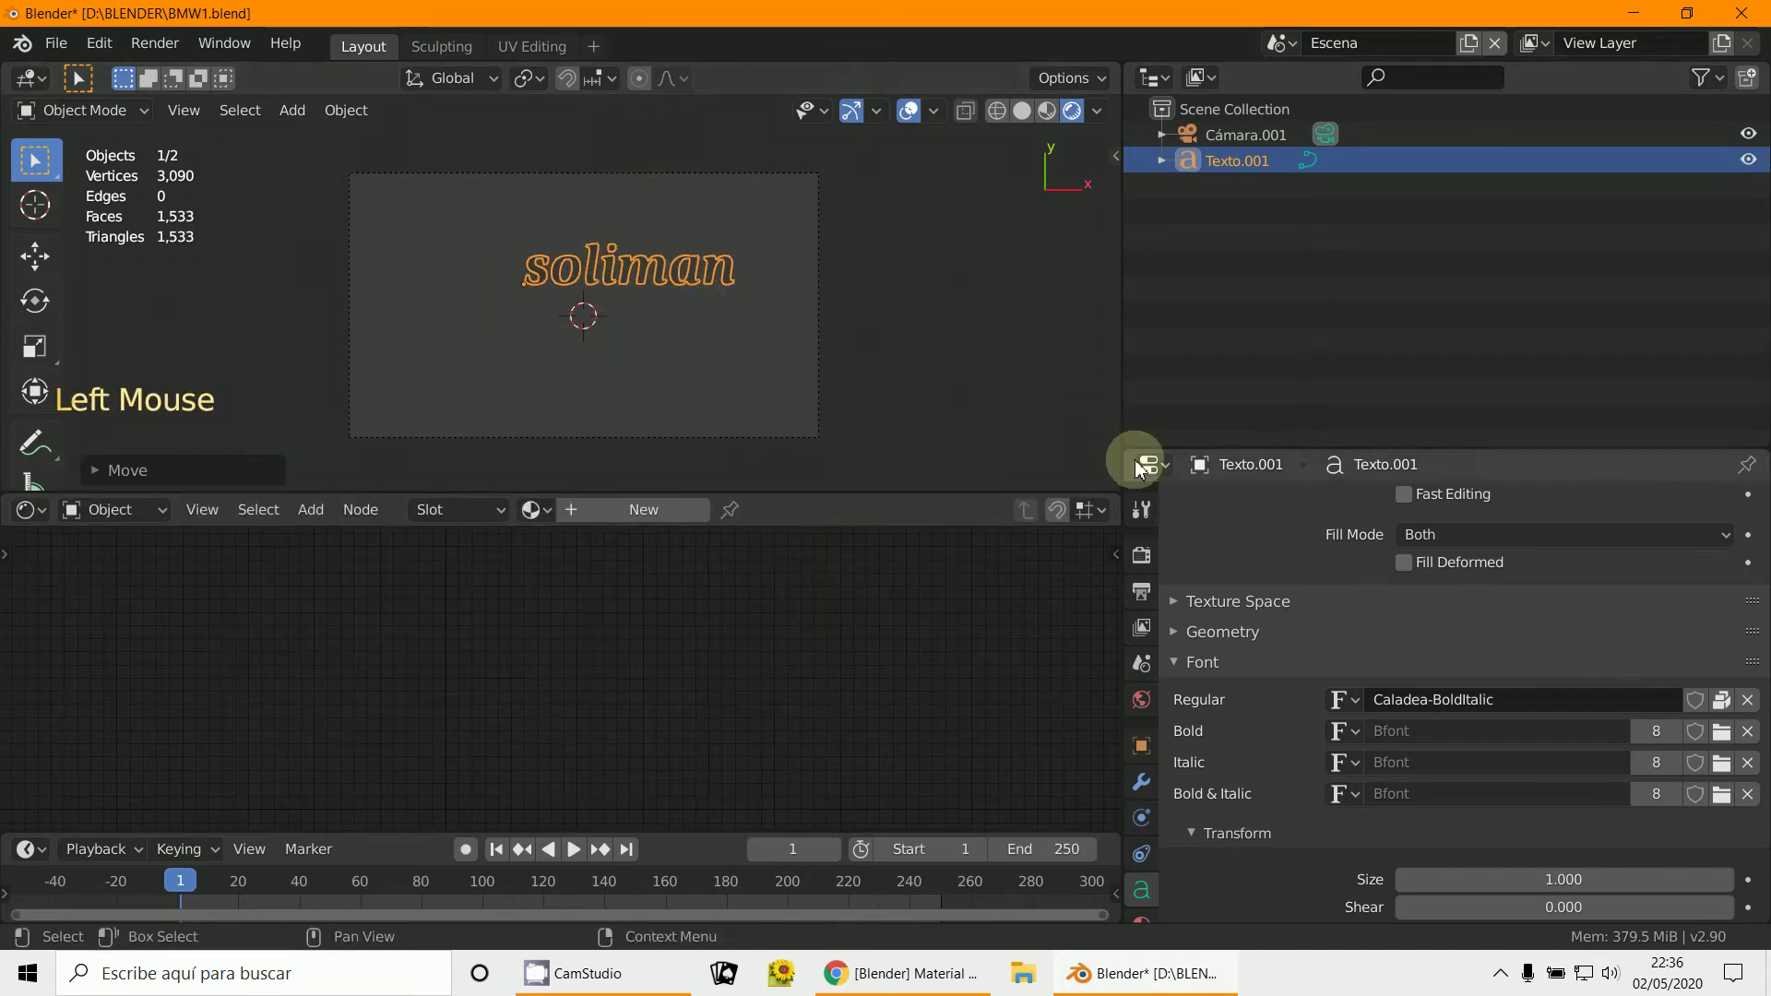
Step: Create a new material for the text and wire an Emission node into the Material Output Surface
left_click(638, 531)
left_click(643, 515)
left_click(572, 638)
left_click(710, 631)
left_click(554, 625)
key("x")
left_click(321, 515)
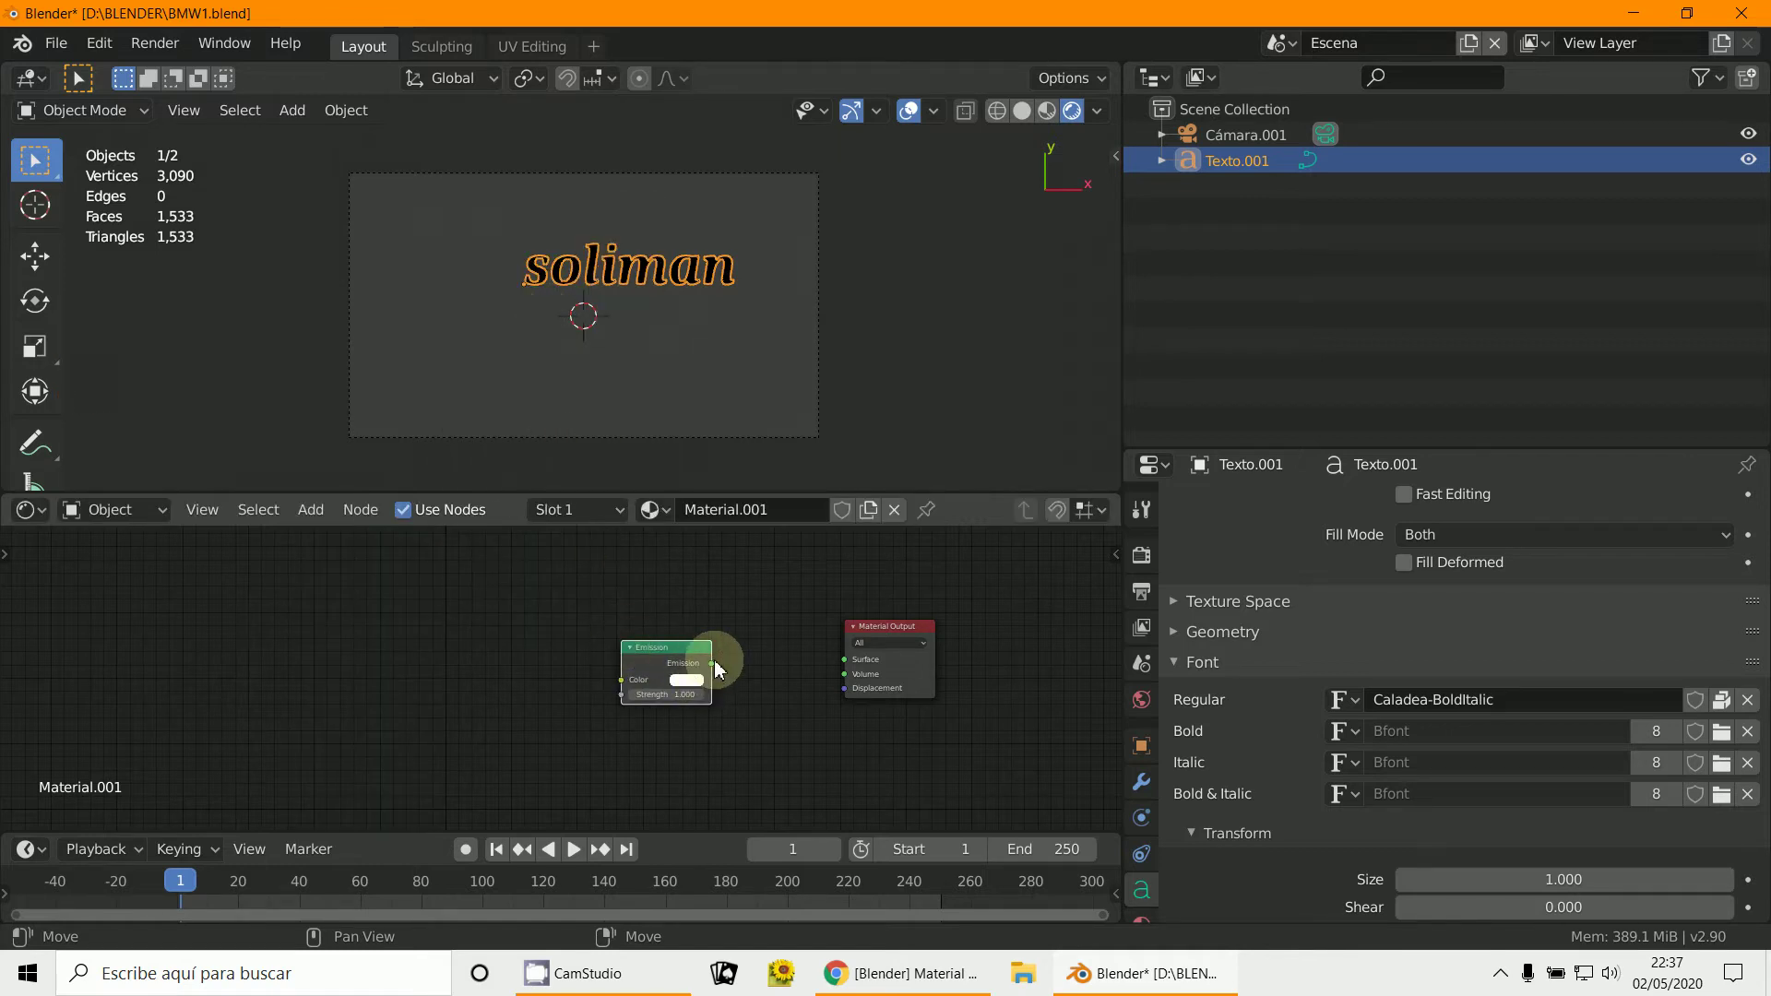
left_click(720, 668)
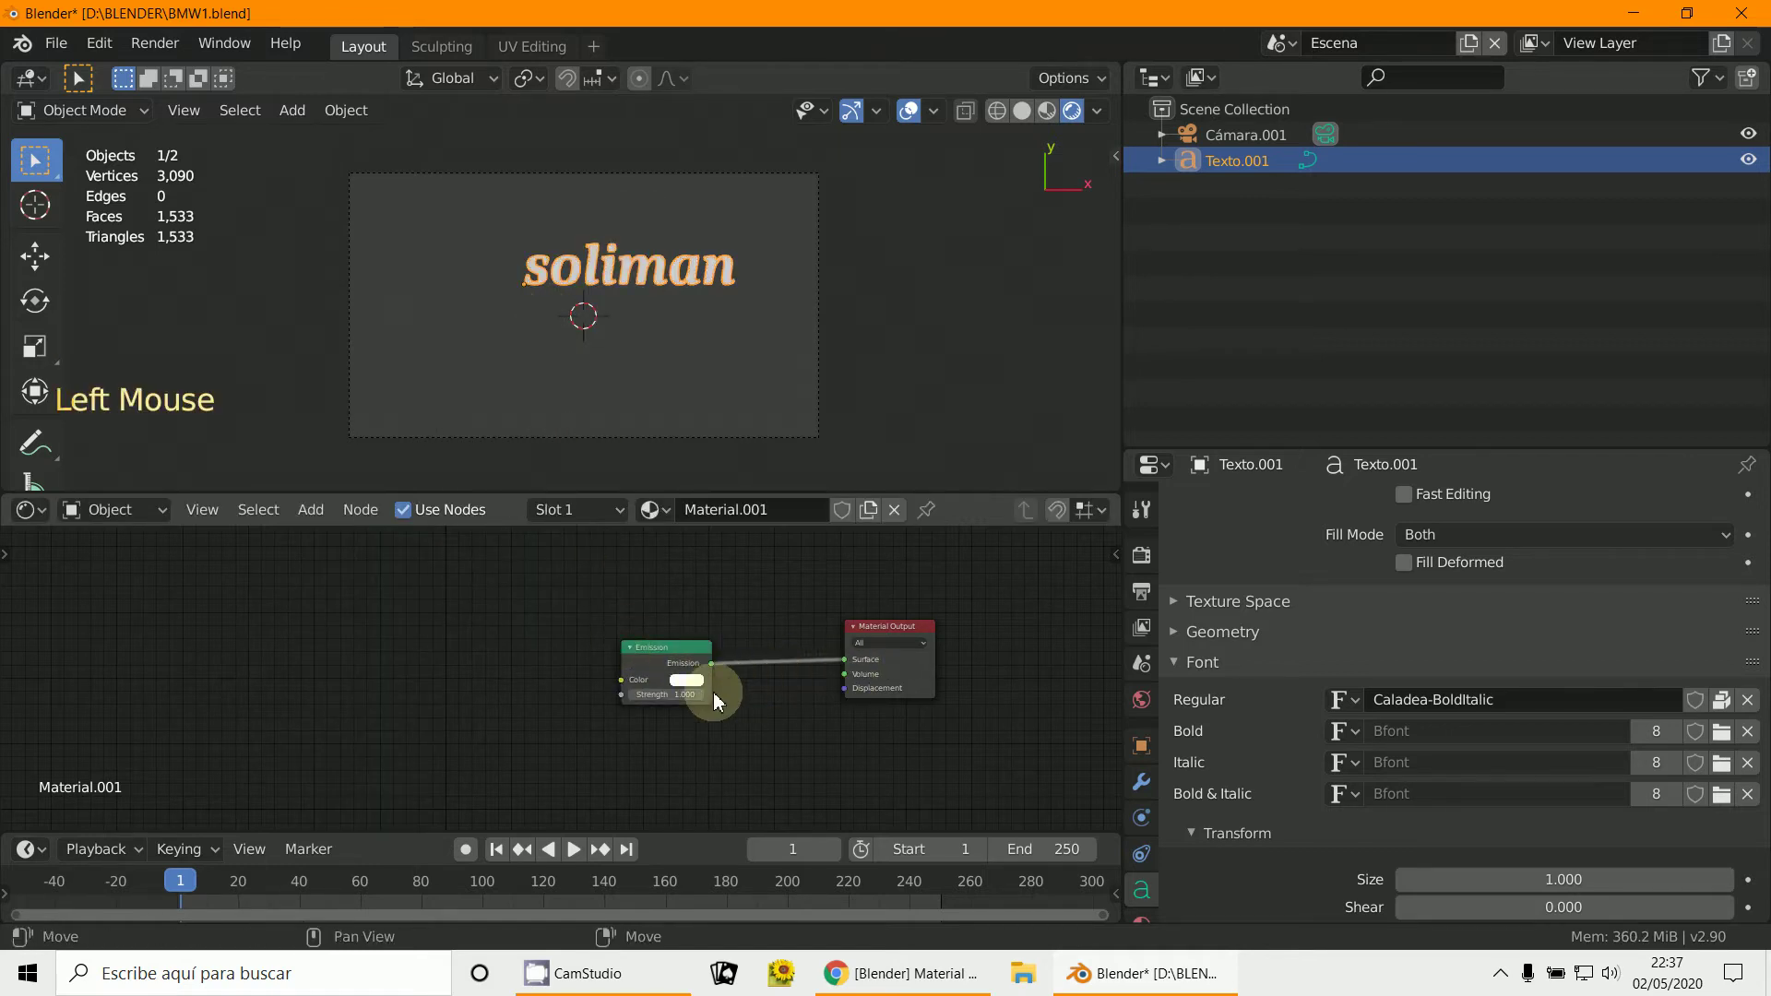
Step: Set the Emission colour to yellow and its strength to 2
left_click(691, 689)
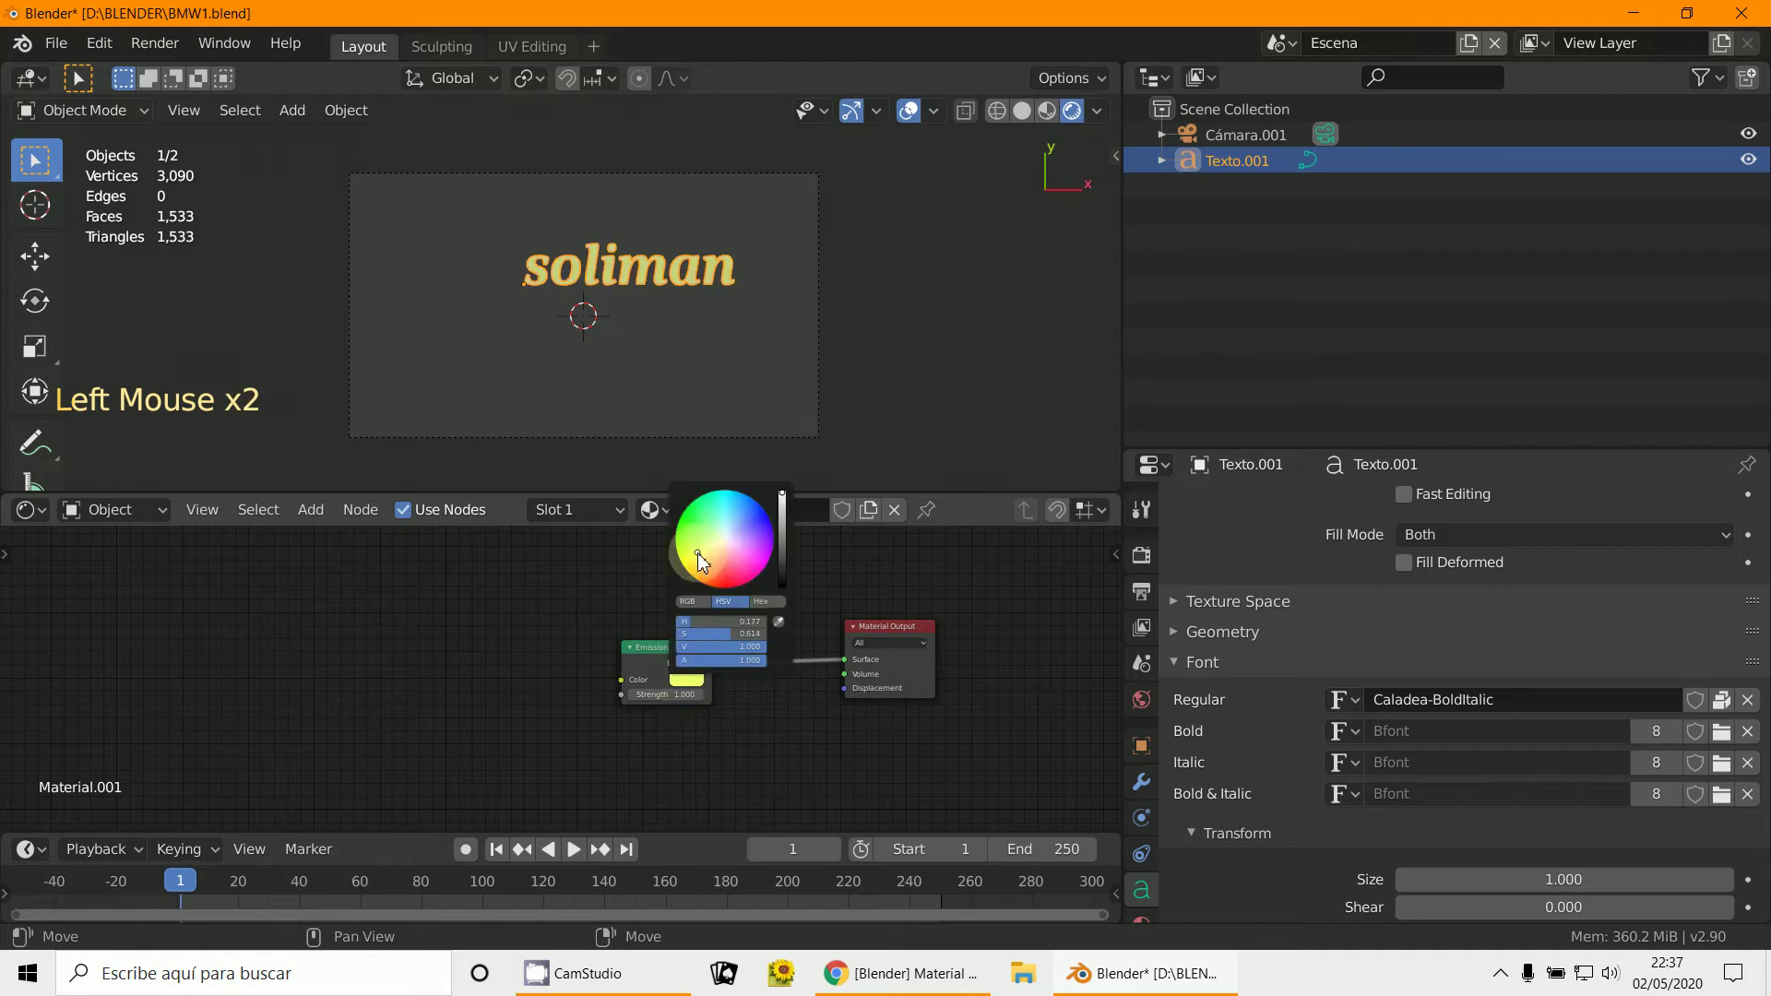
left_click(774, 767)
left_click(679, 648)
scroll("up", 3)
middle_click(743, 705)
scroll("up", 3)
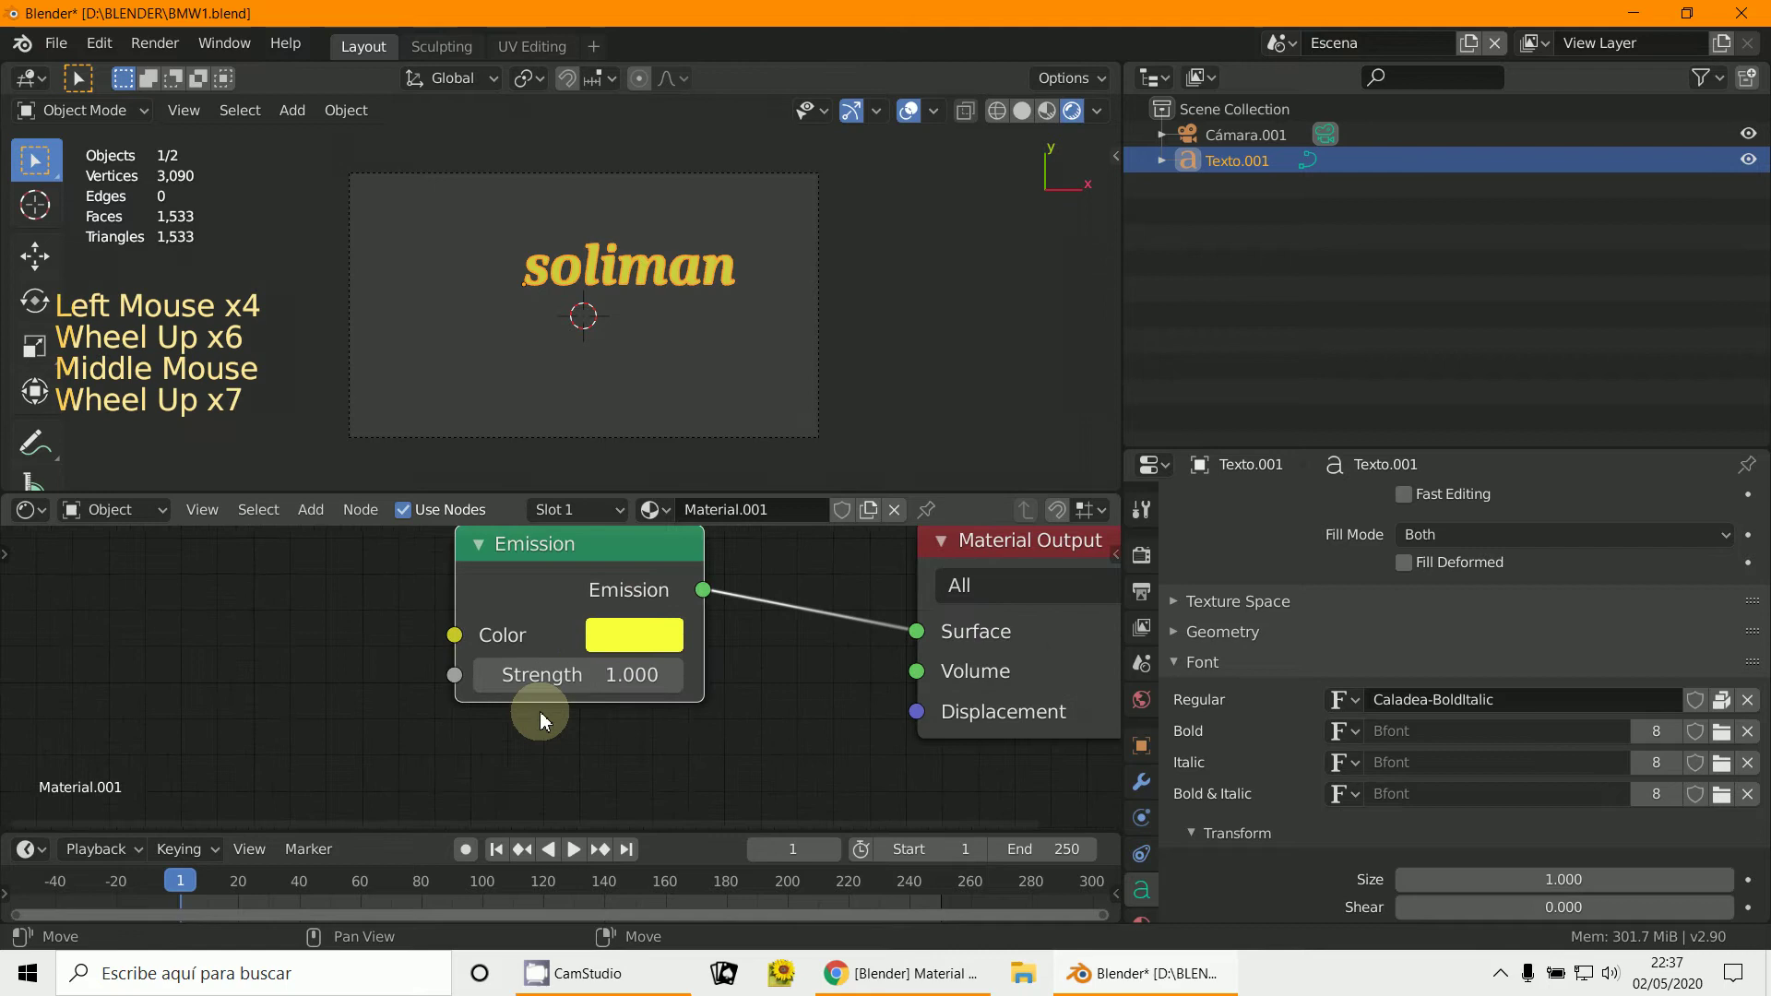
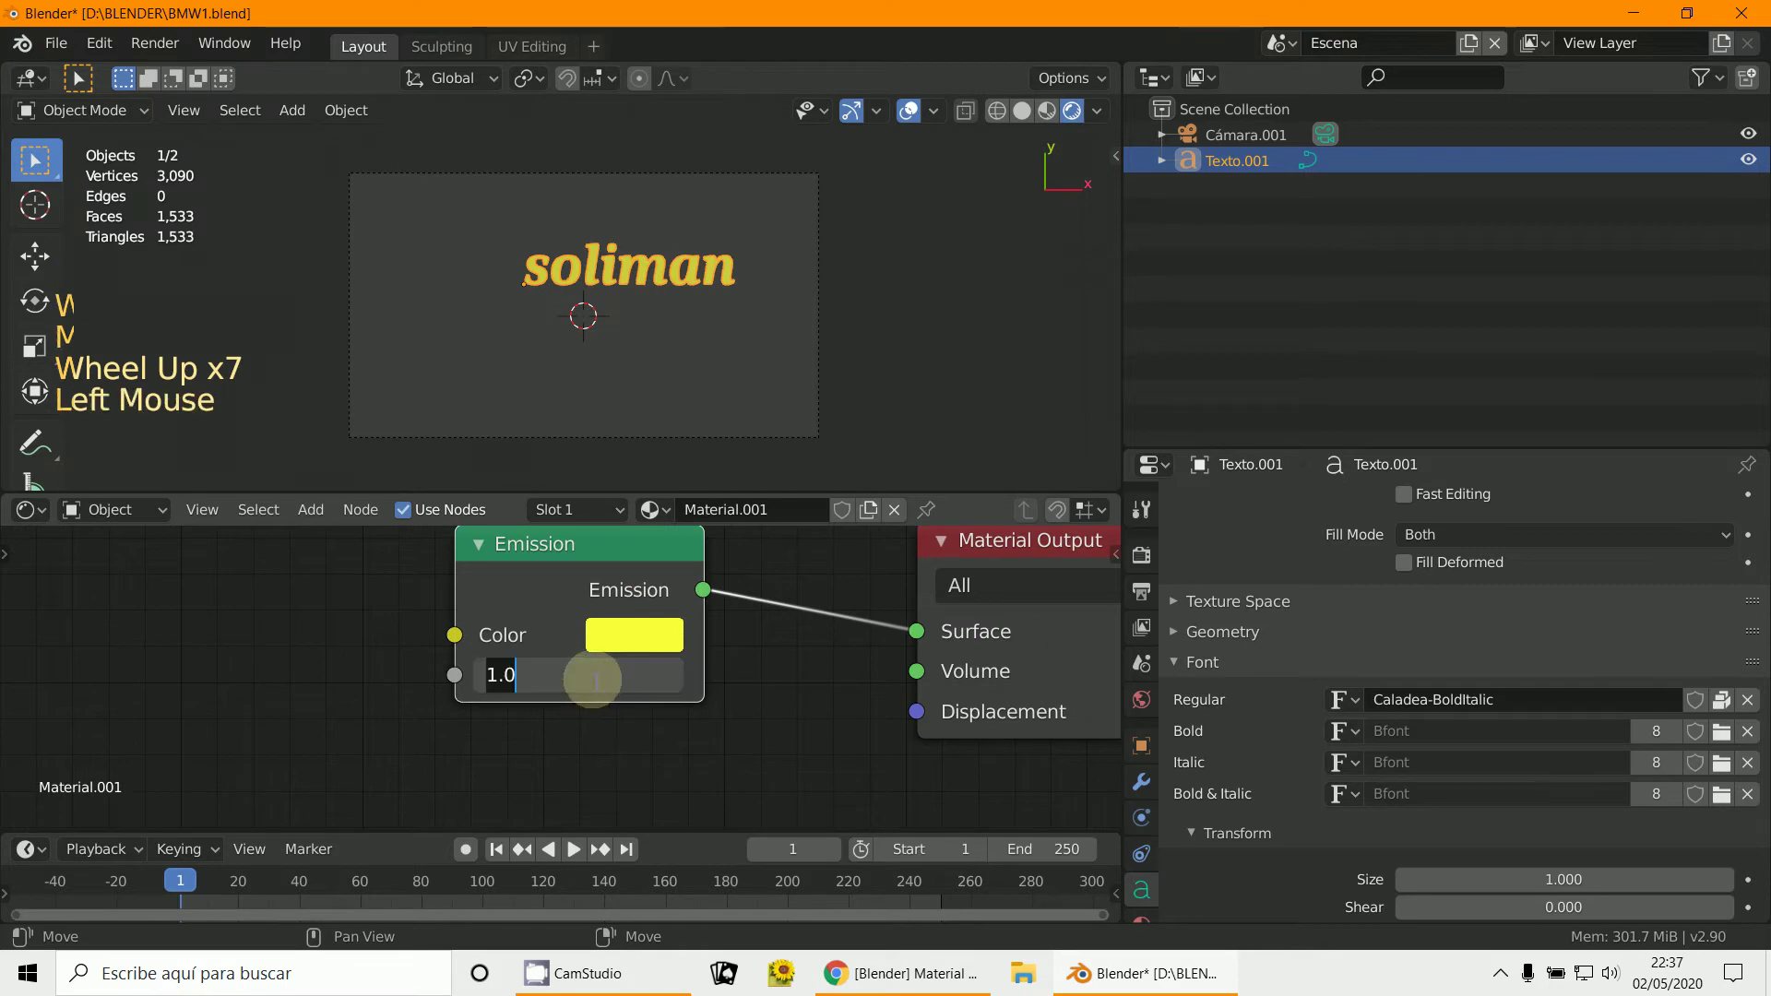
scroll("down", 3)
left_click(589, 620)
middle_click(738, 755)
scroll("up", 3)
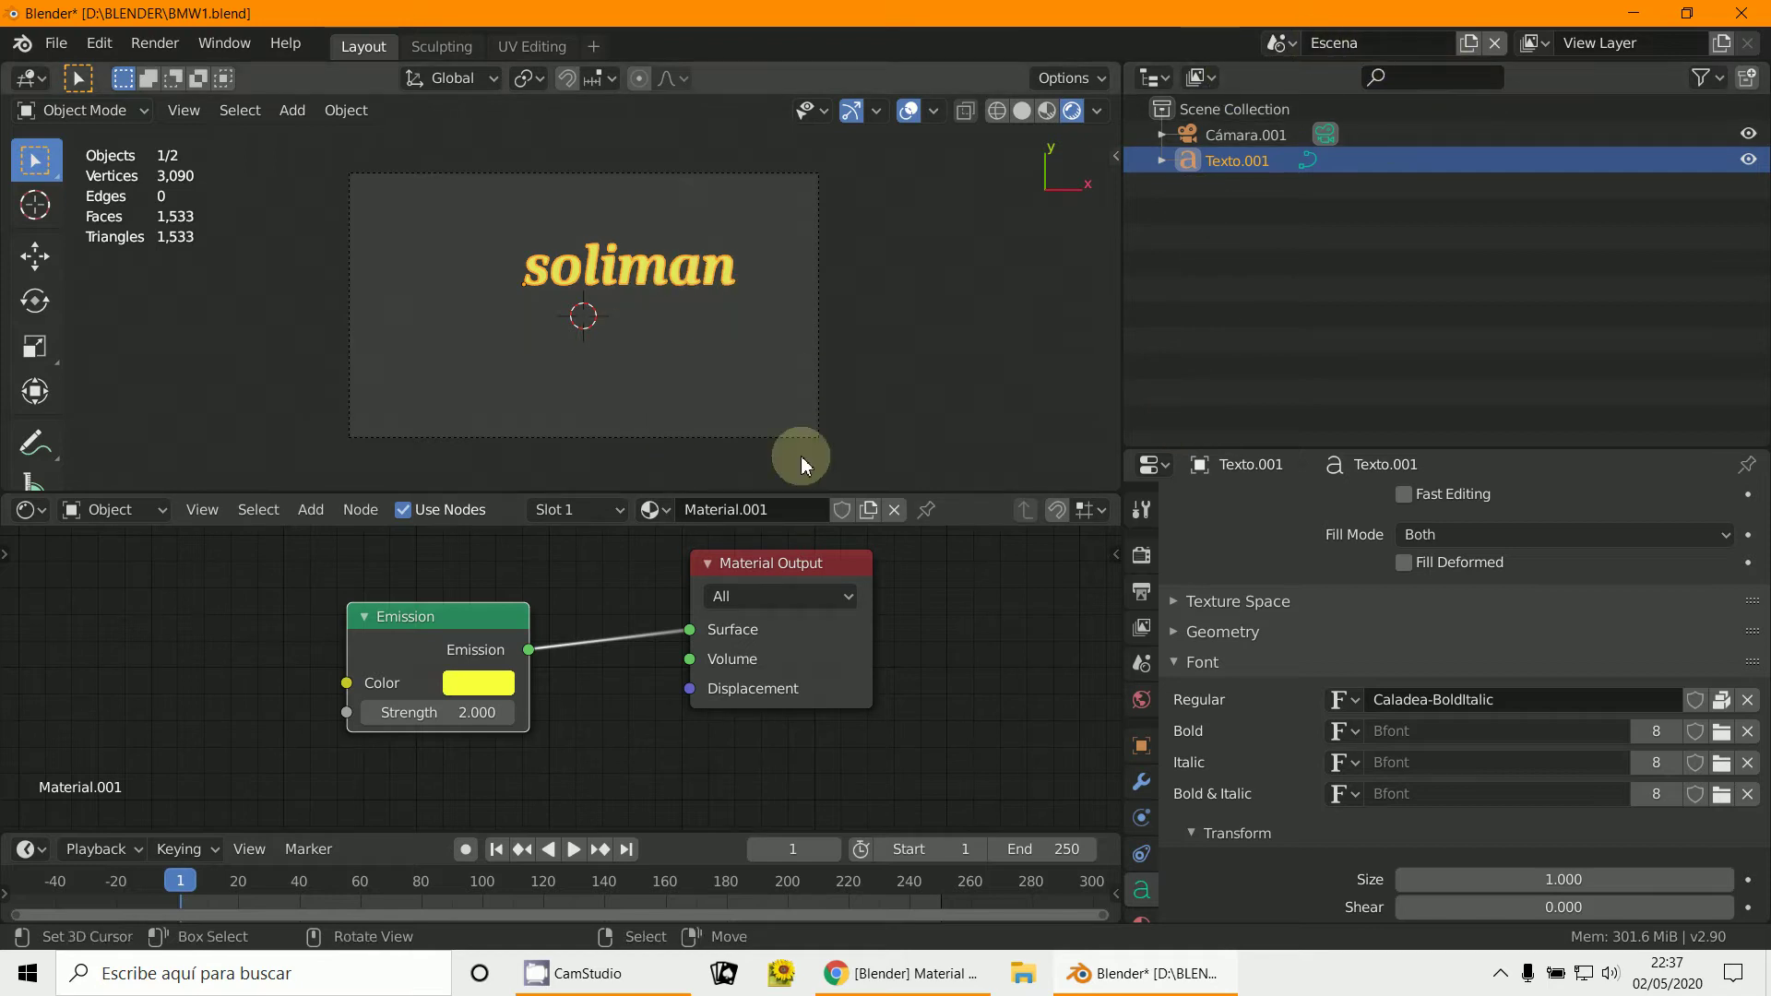
Step: Enable a transparent film background in the world and render settings
left_click(1145, 706)
left_click(1375, 523)
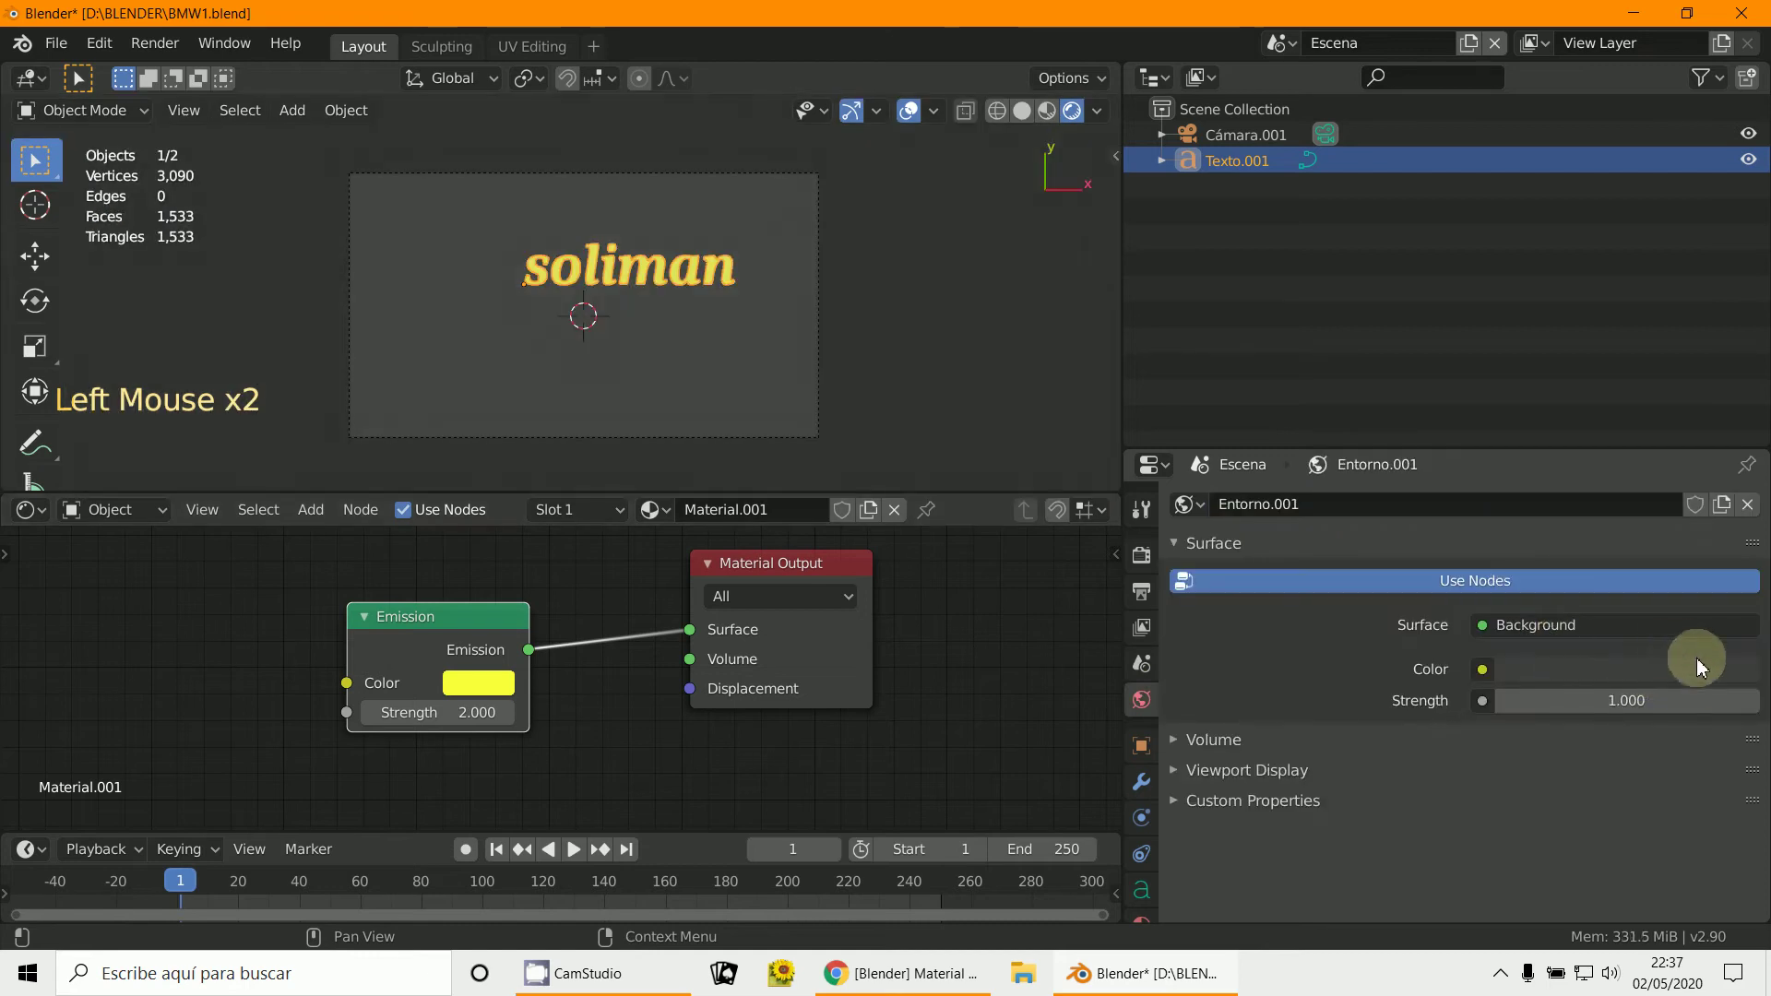
left_click(1728, 683)
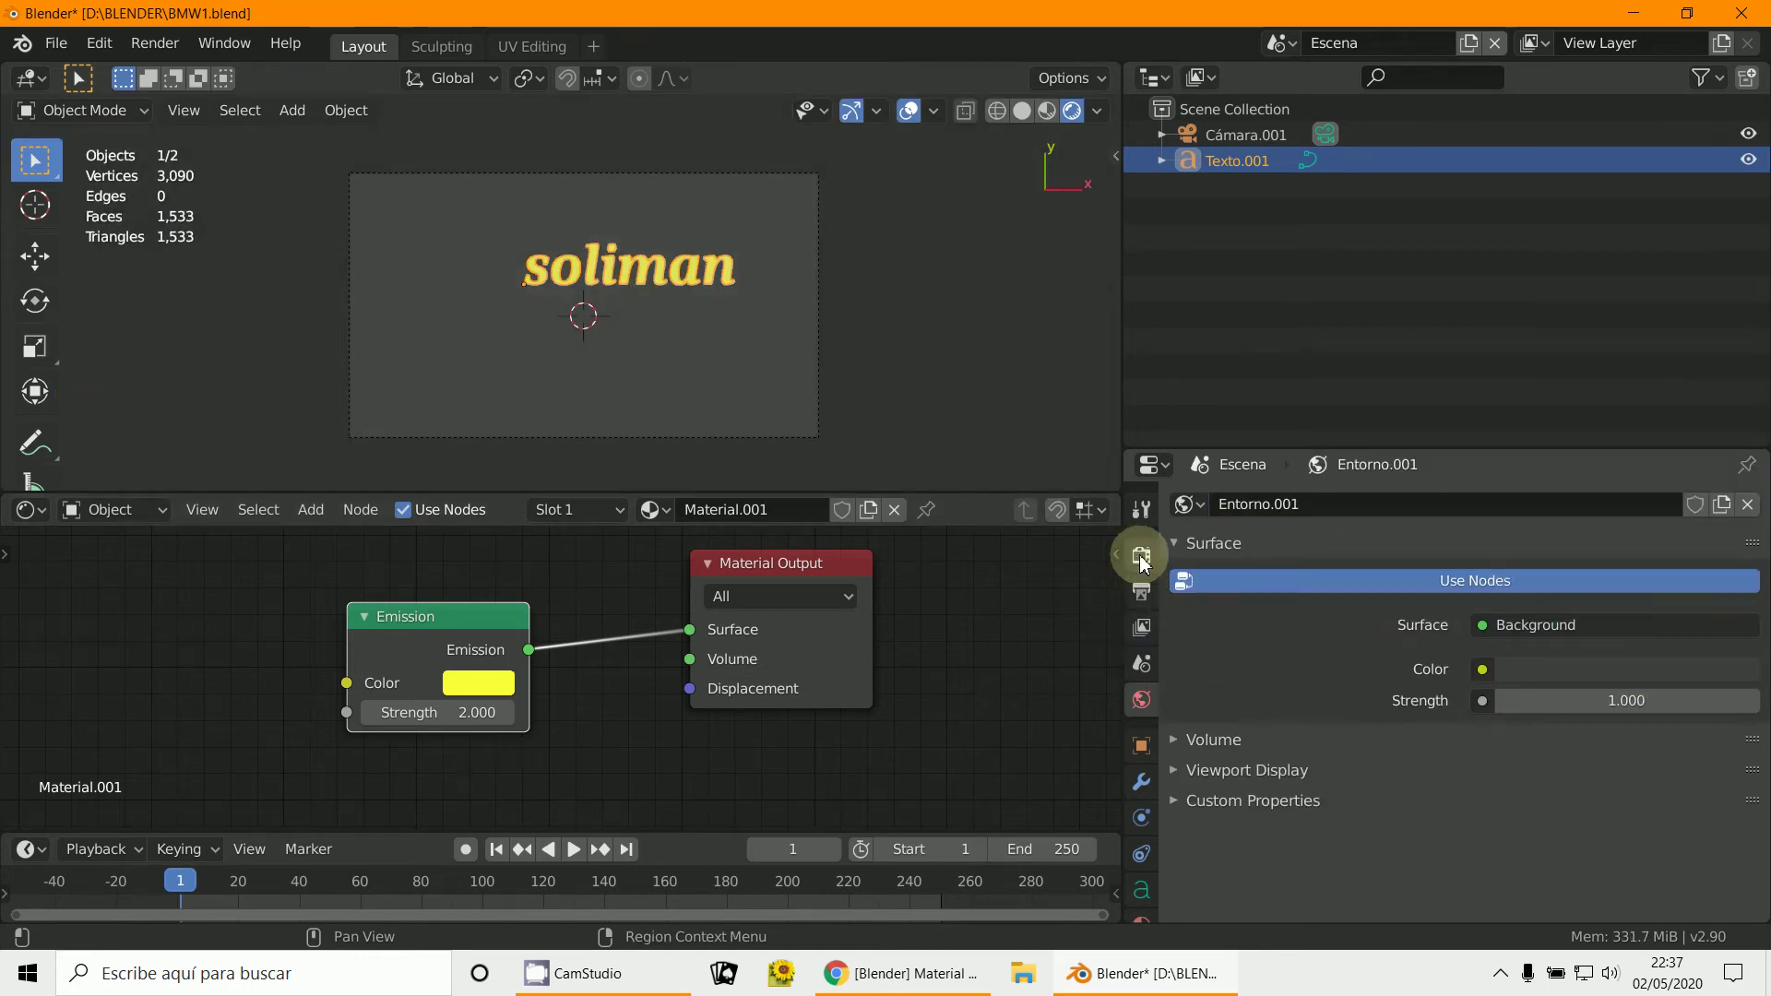
left_click(1146, 561)
scroll("down", 3)
Step: Switch the render engine to Cycles and preview the rendered yellow text
left_click(1414, 787)
scroll("up", 3)
left_click(1476, 508)
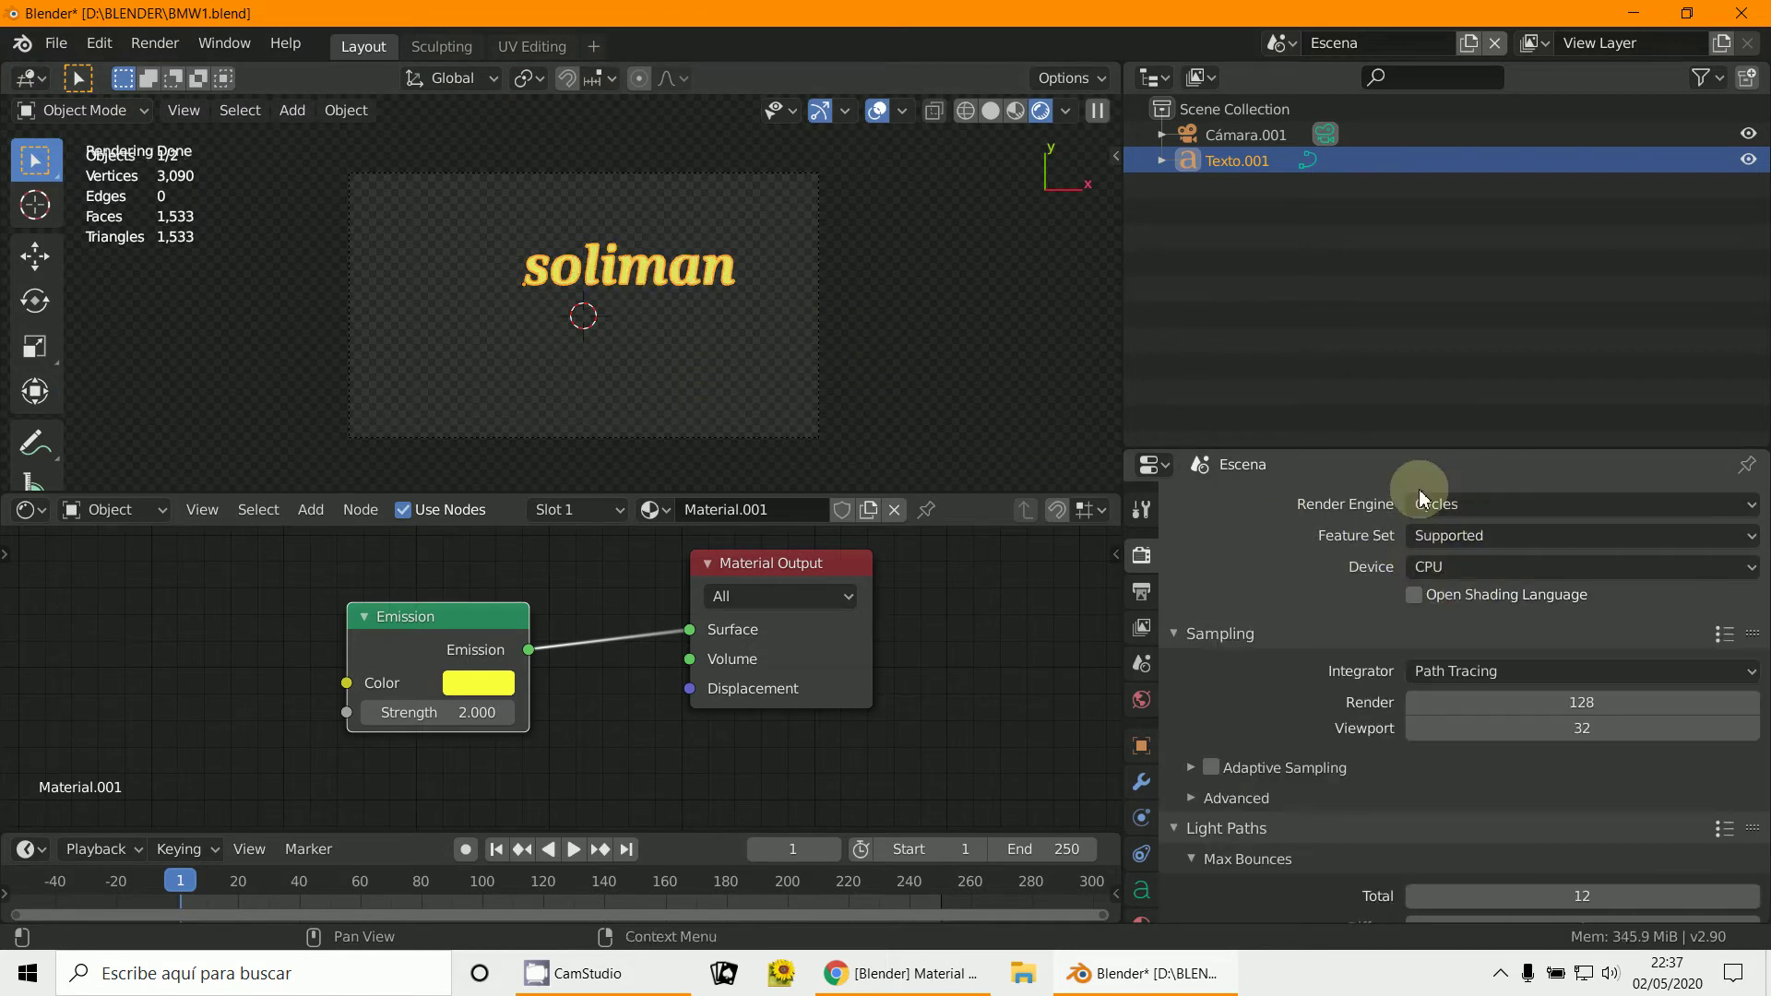
scroll("down", 3)
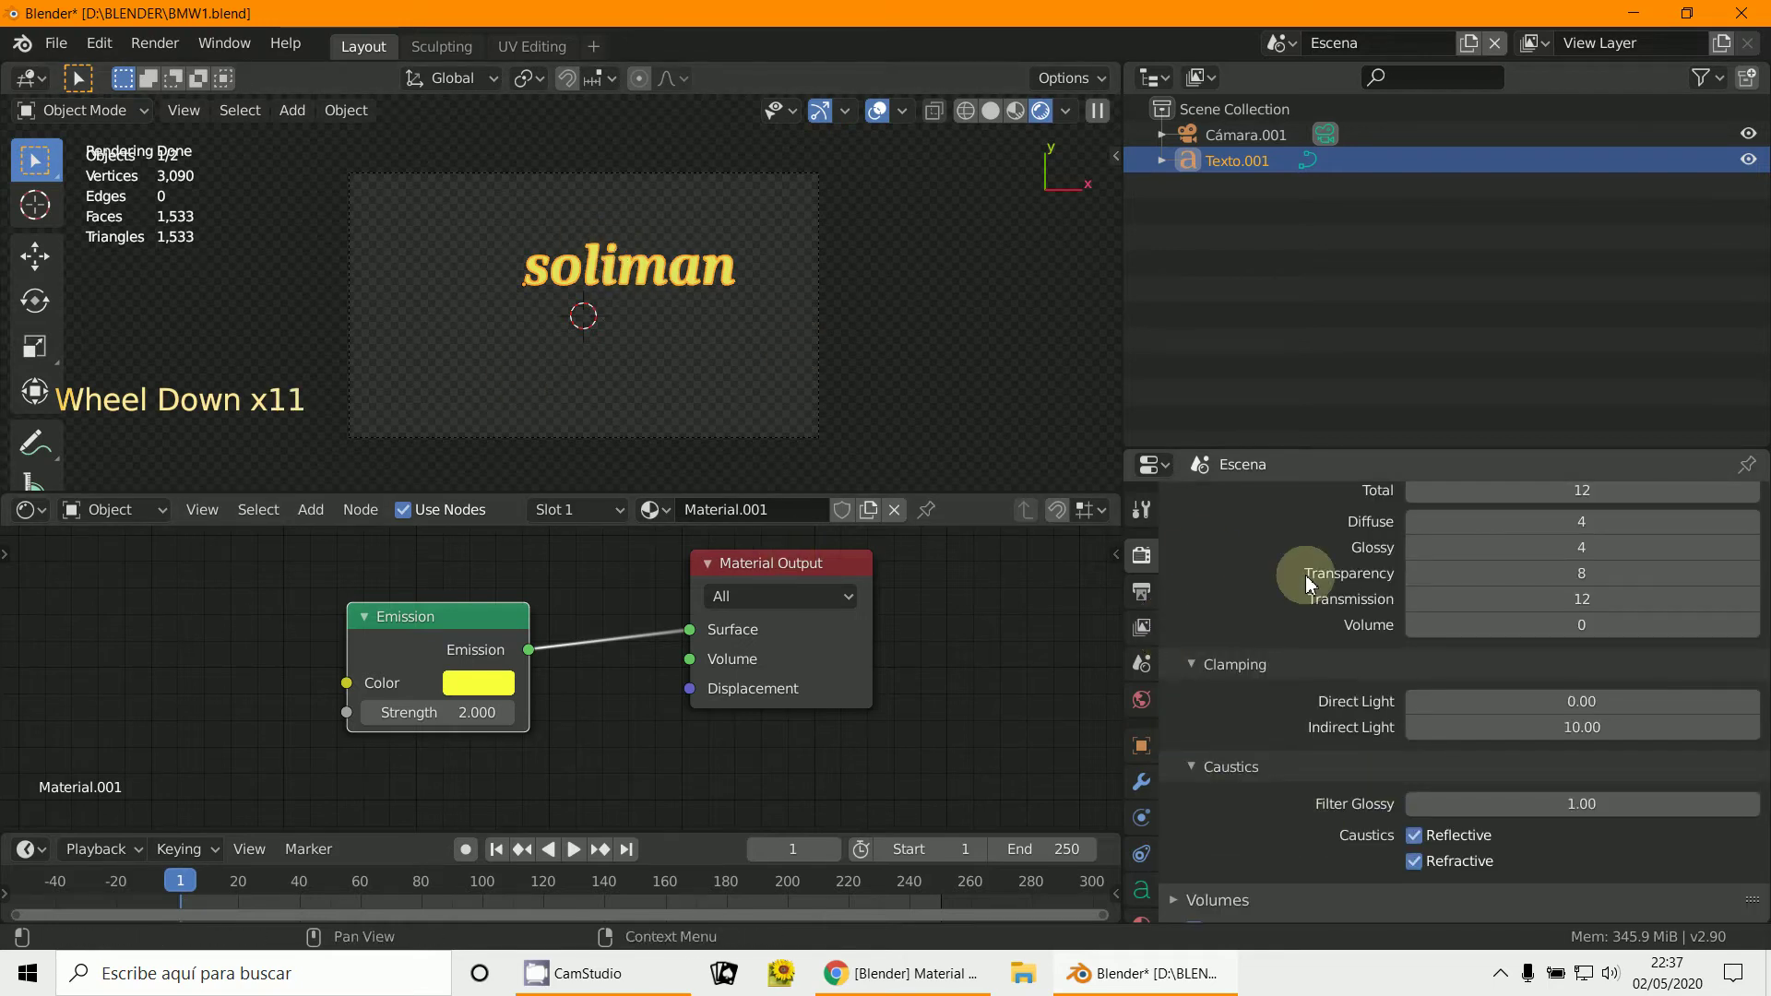
scroll("up", 3)
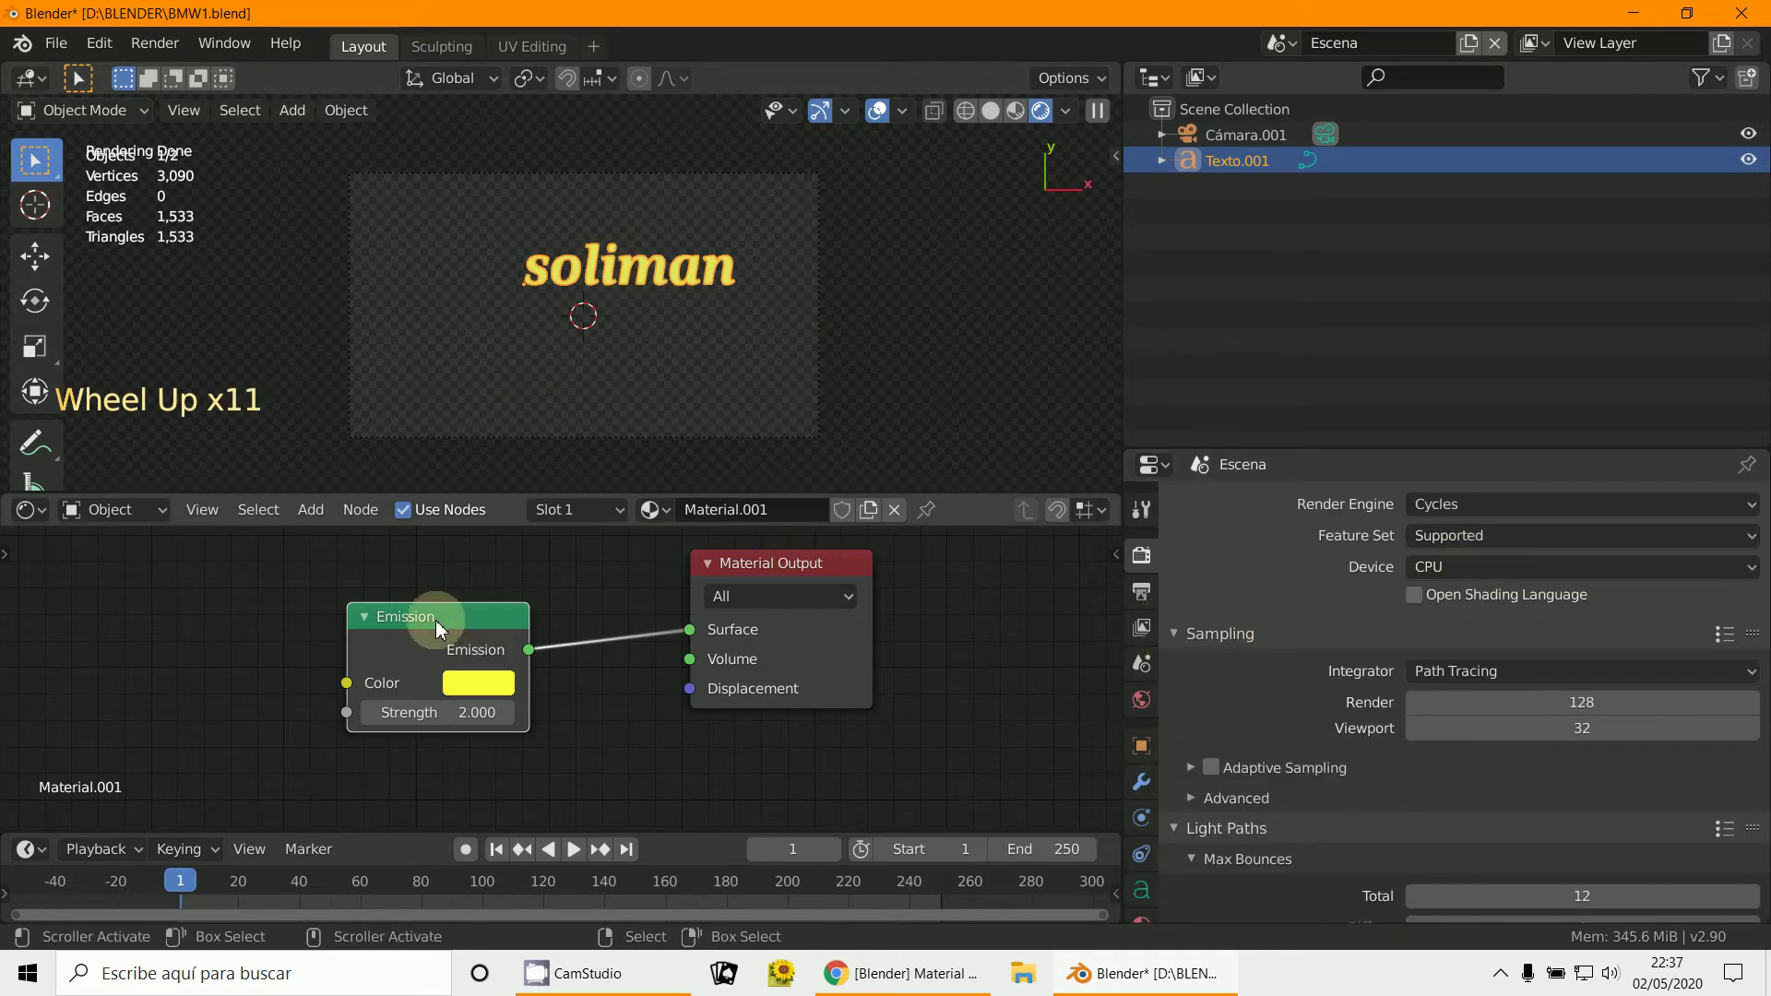
left_click(484, 610)
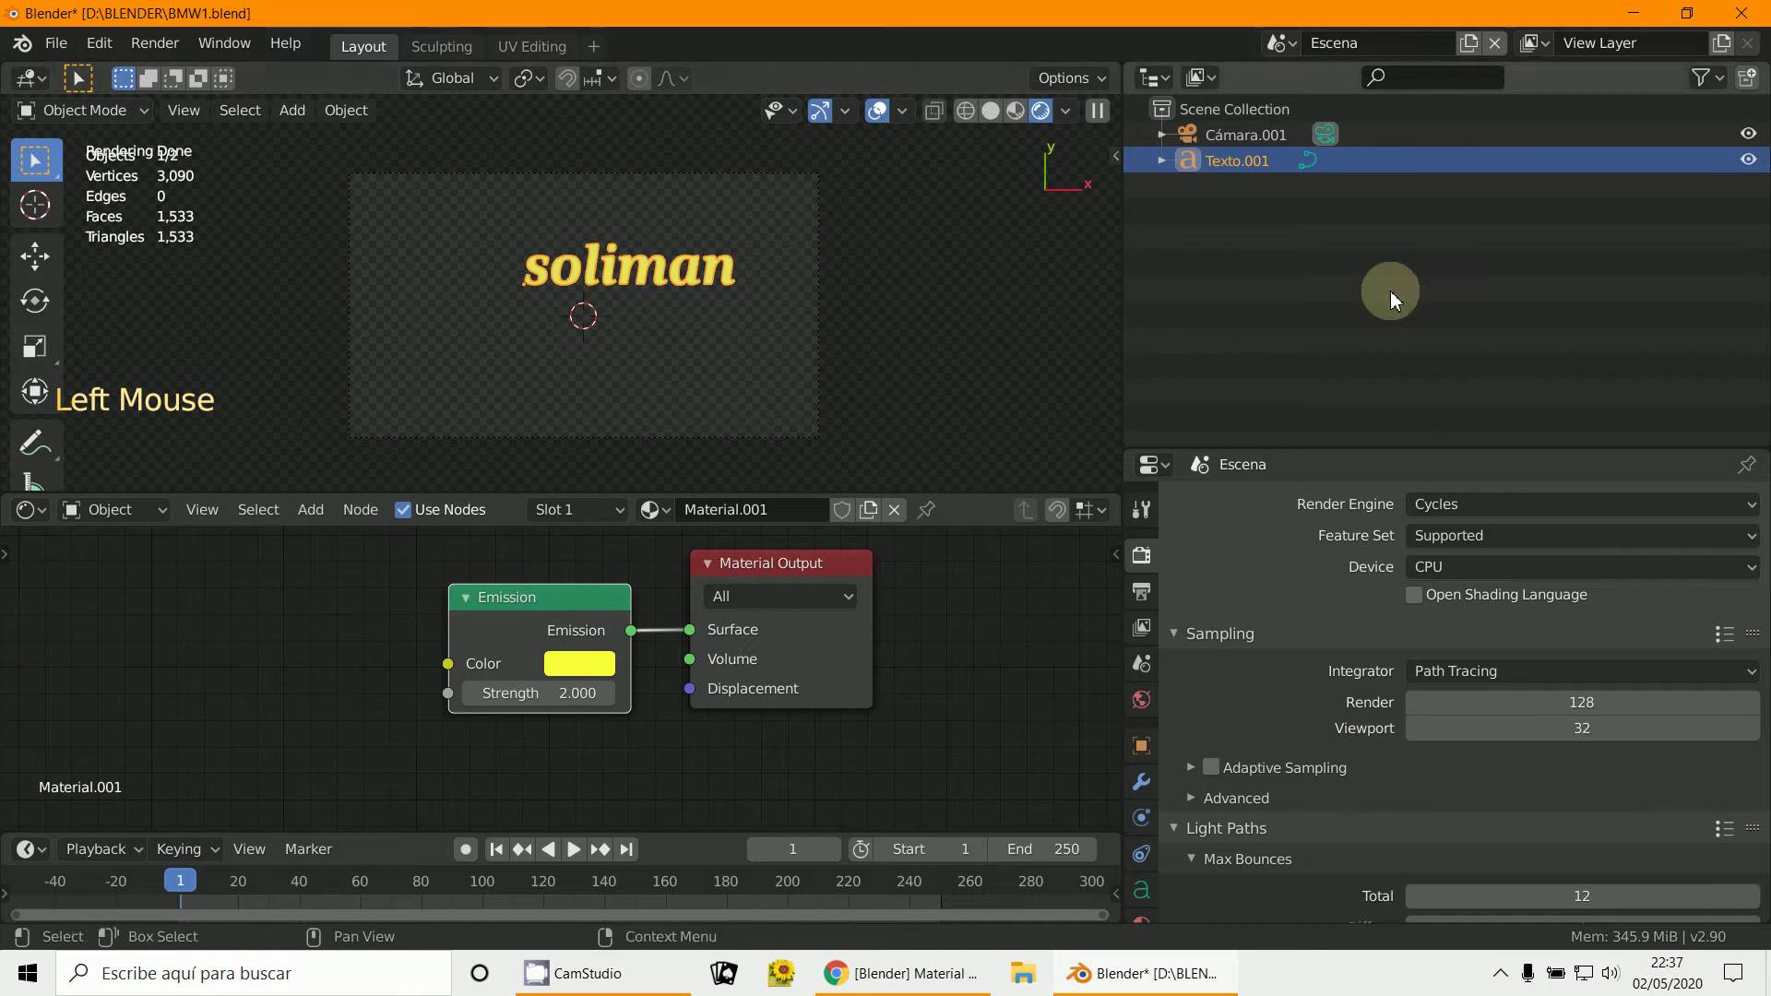
Step: Switch to the car scene and turn an area into the Compositor editor
left_click(1303, 51)
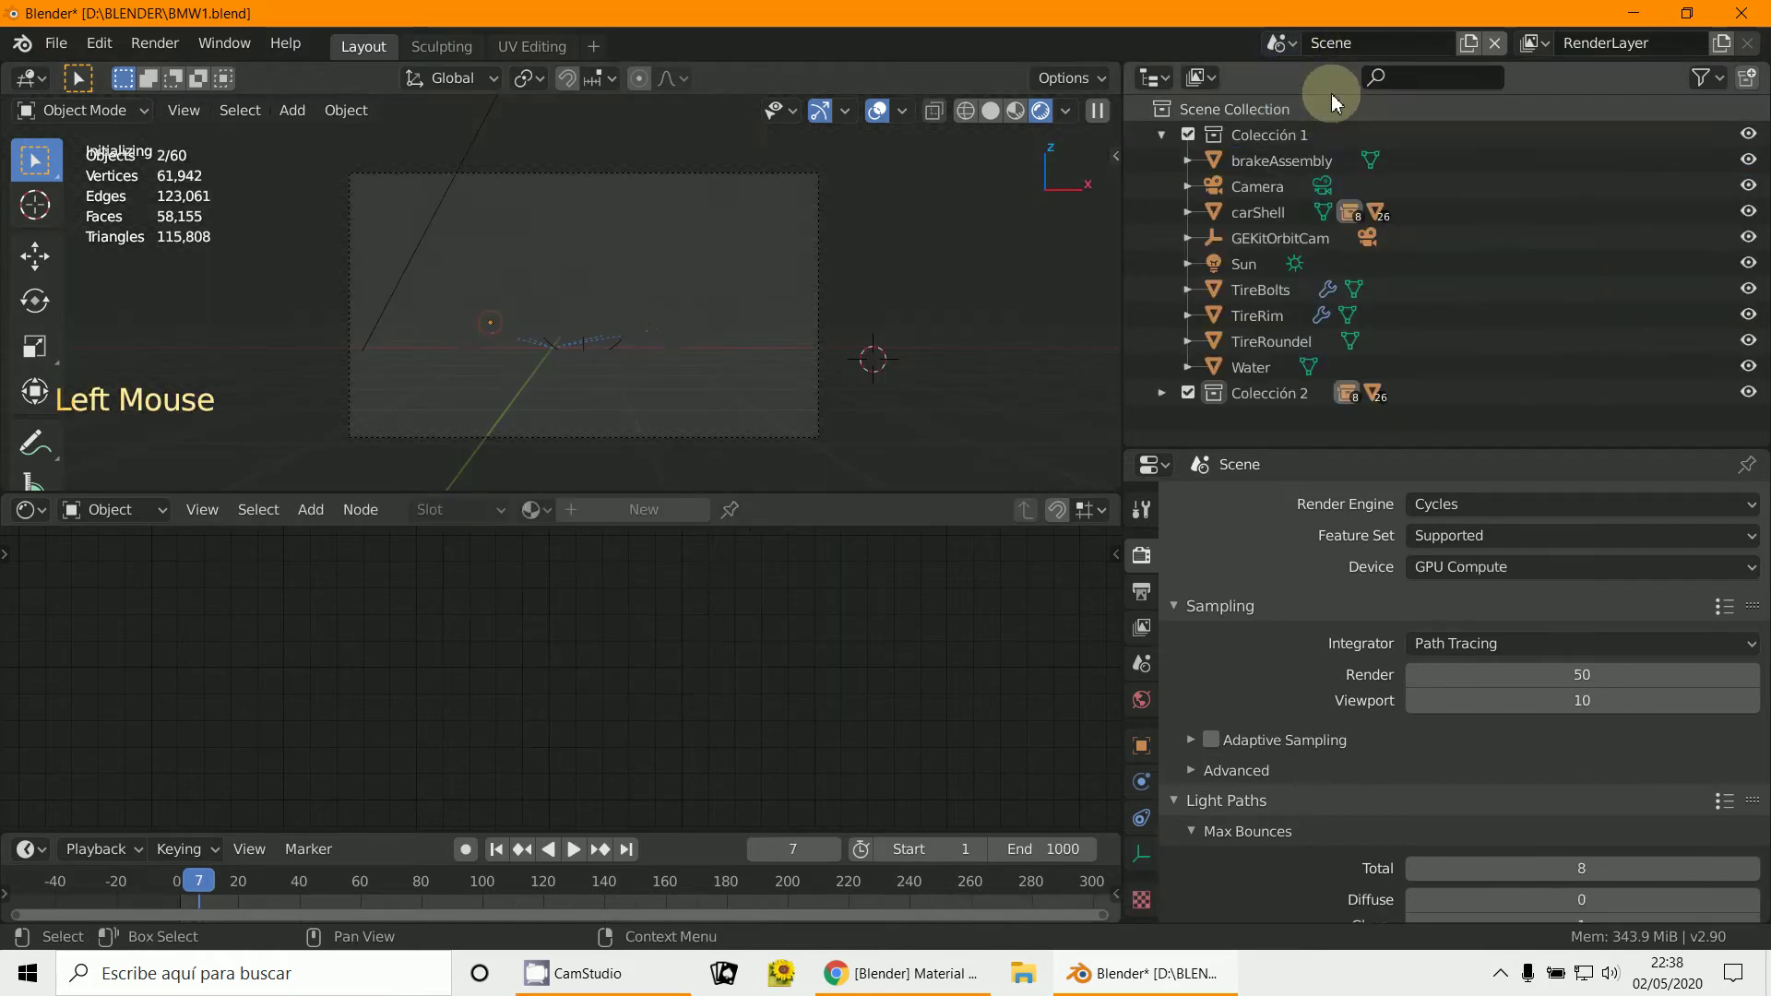
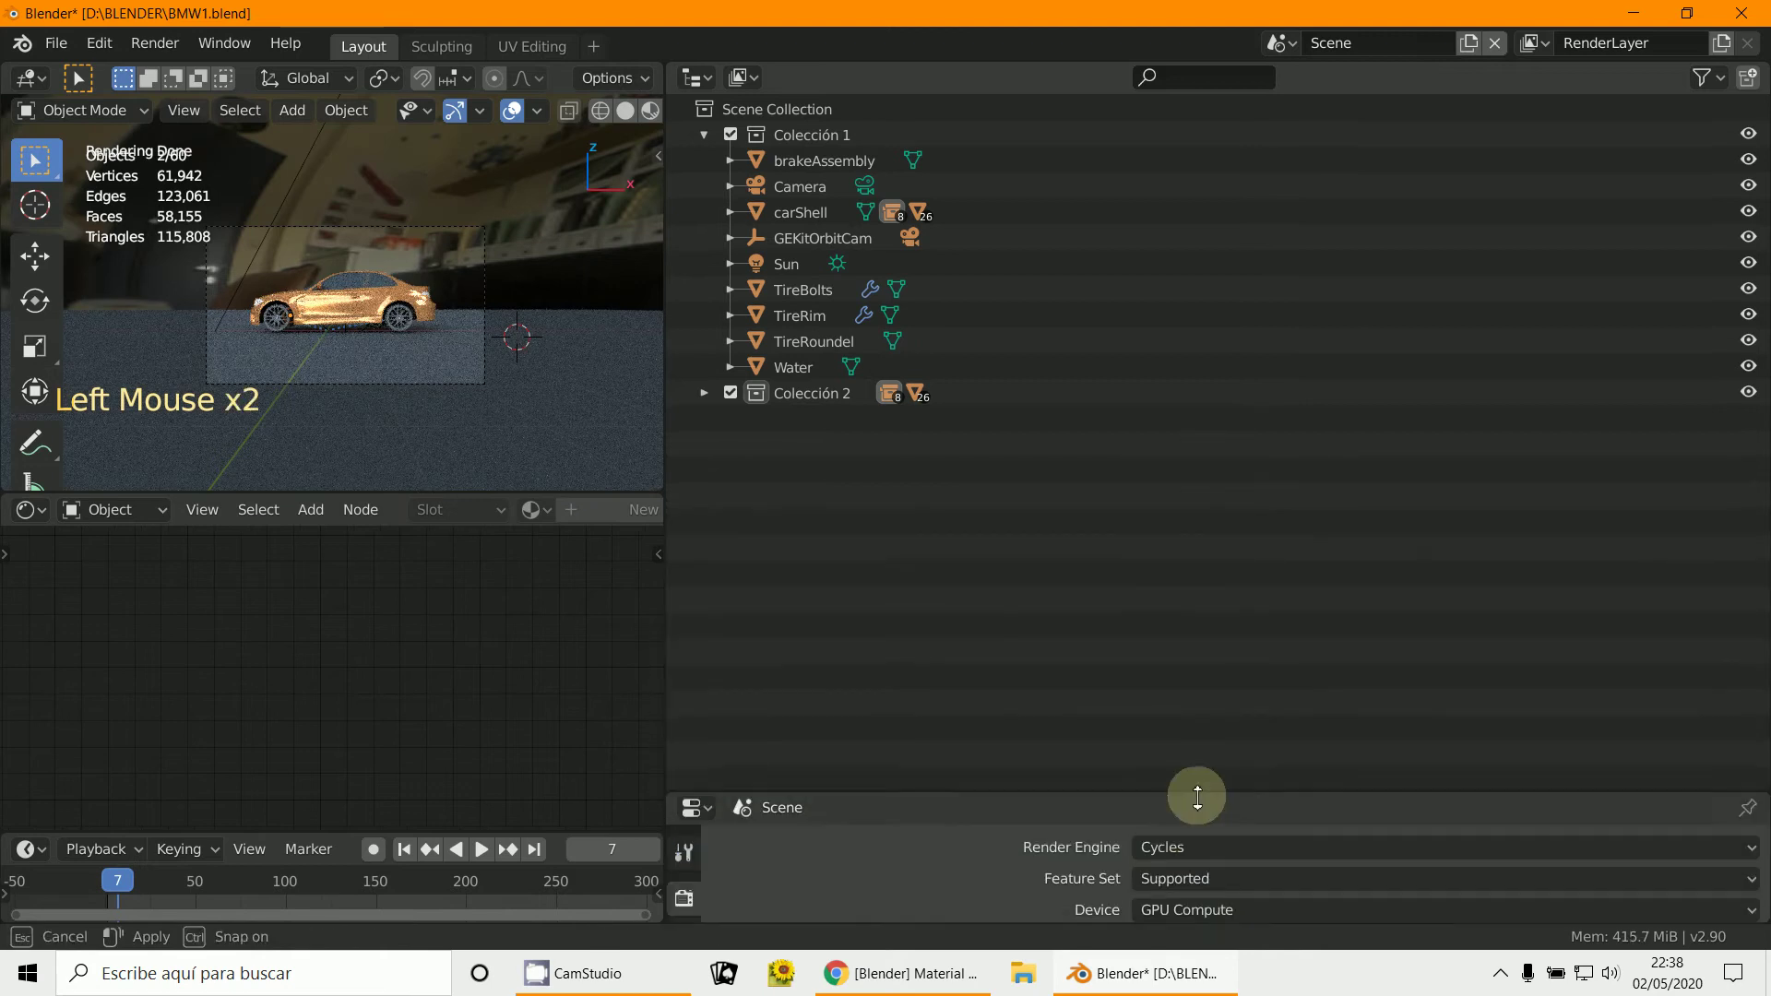
left_click(701, 91)
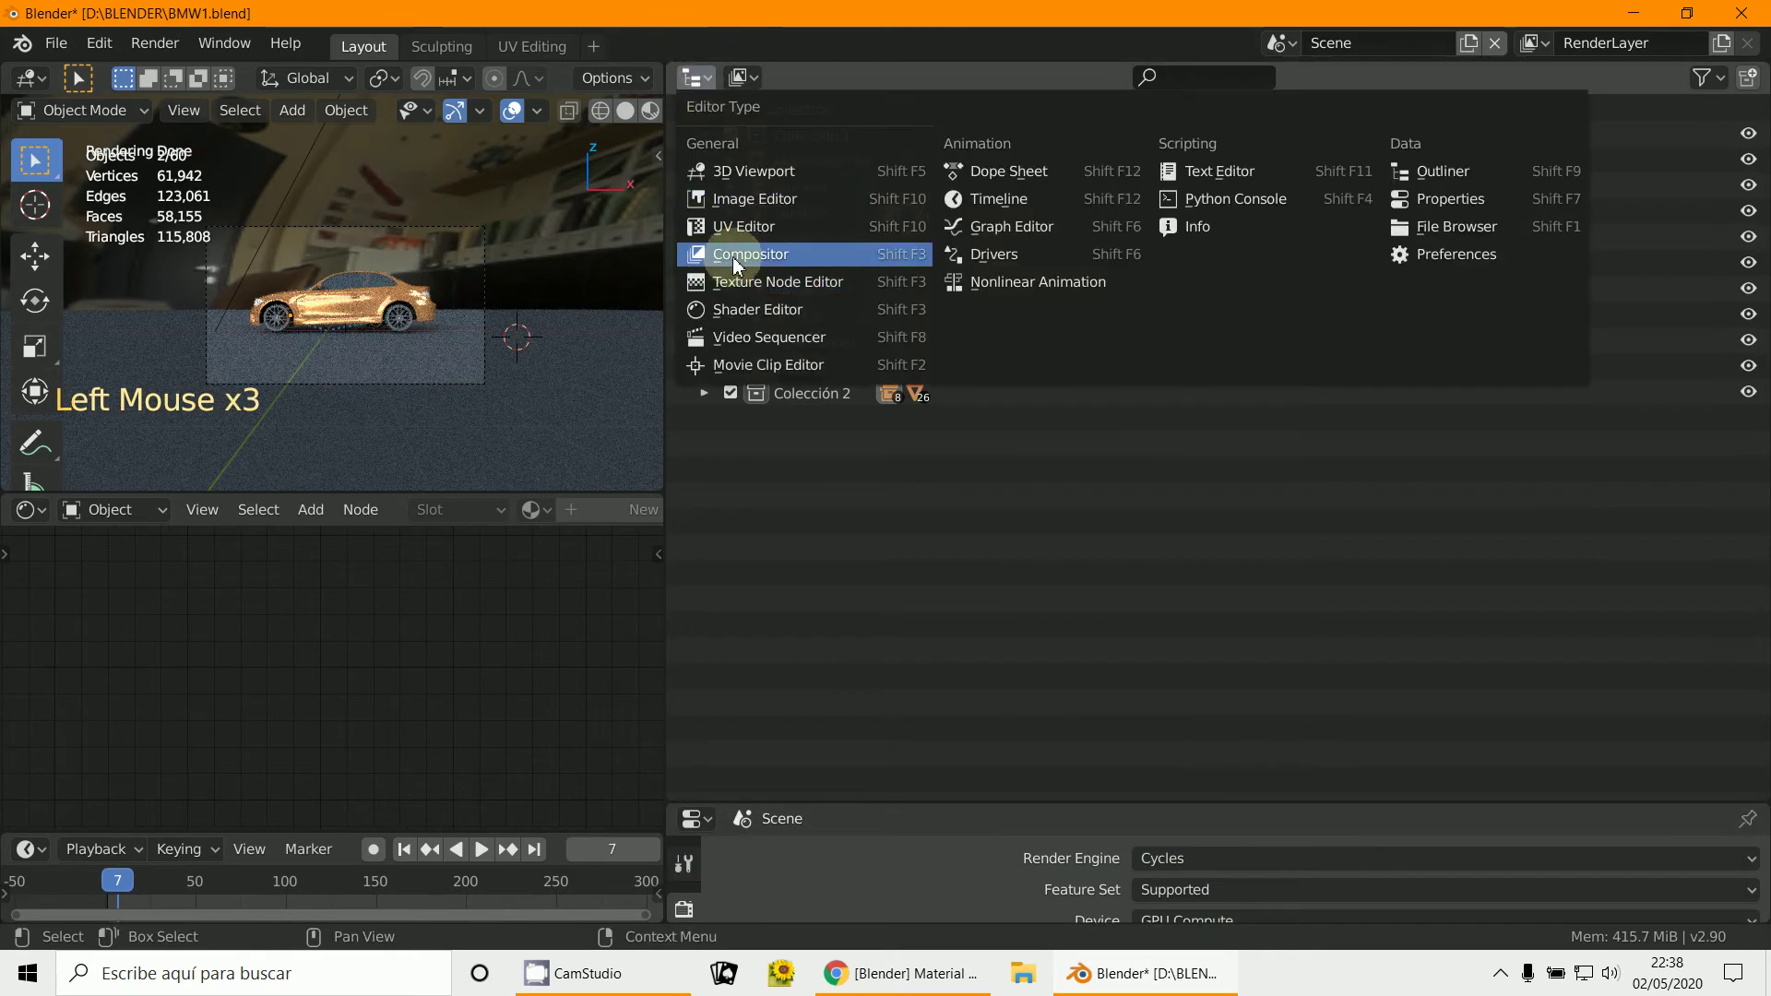
left_click(1182, 160)
scroll("down", 3)
Step: Enable Use Nodes so Render Layers feeds Composite, and arrange both nodes
left_click(1161, 322)
scroll("up", 3)
left_click(989, 217)
left_click(1443, 322)
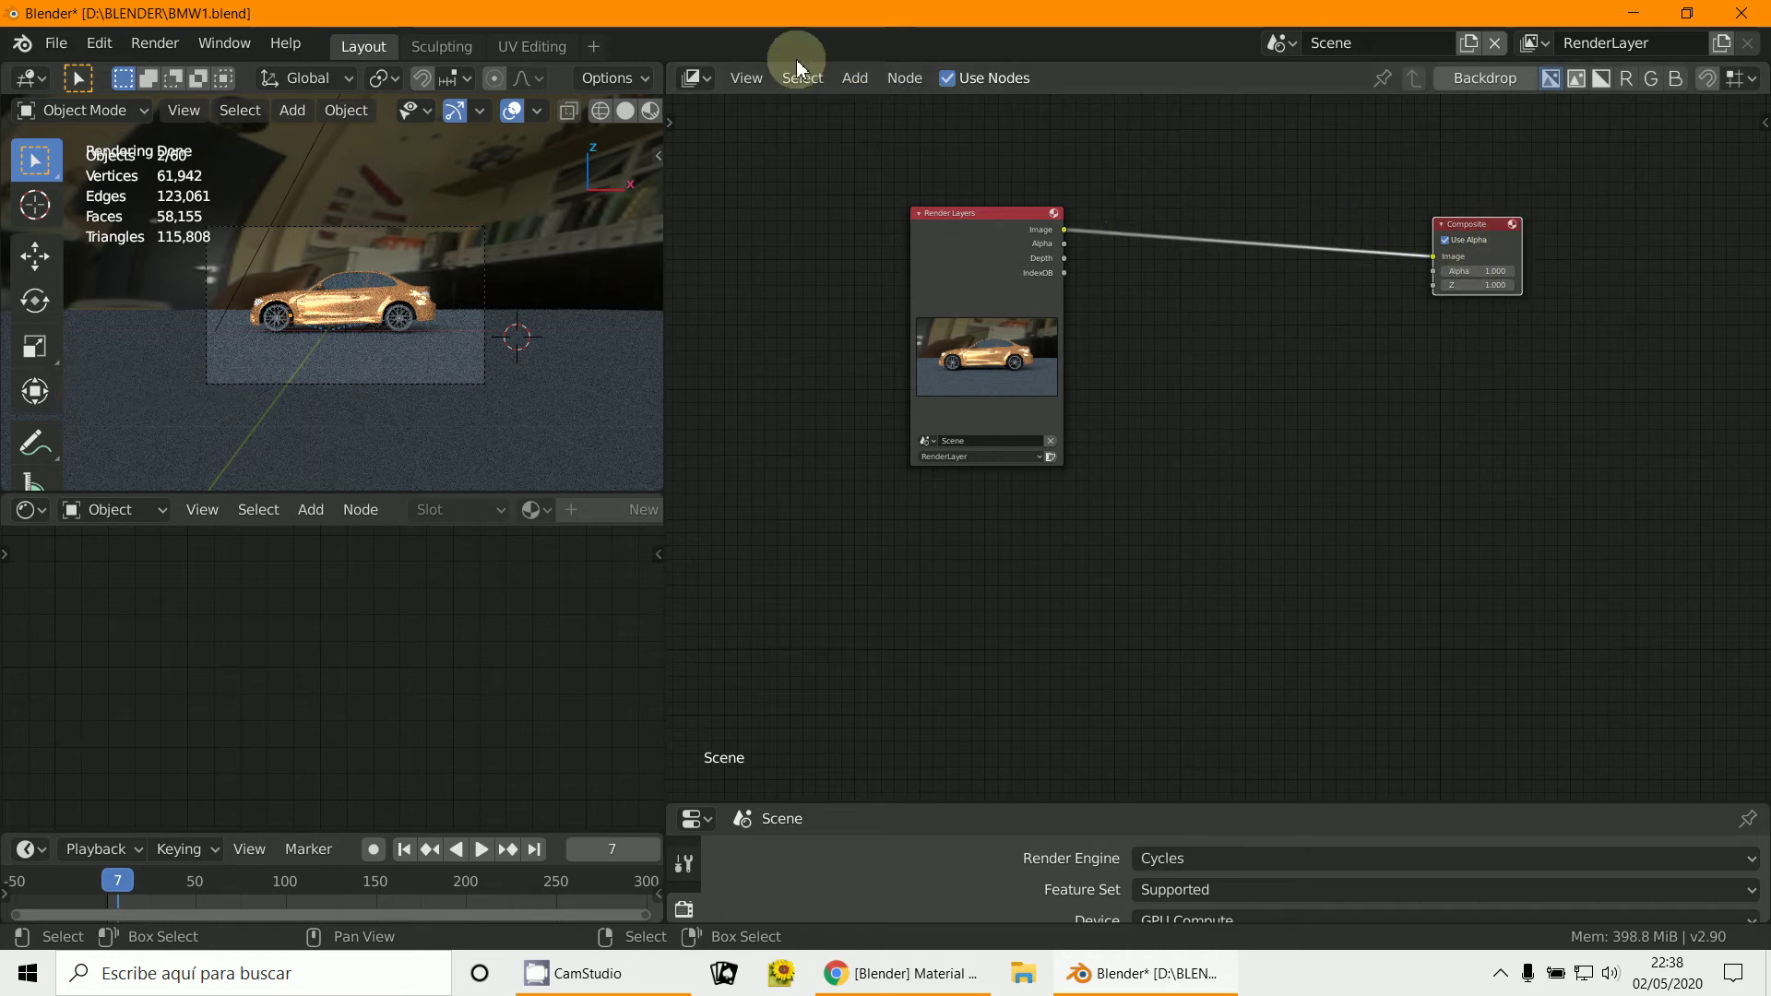
Step: Show the composite as a backdrop and move the car Render Layers node aside
left_click(858, 94)
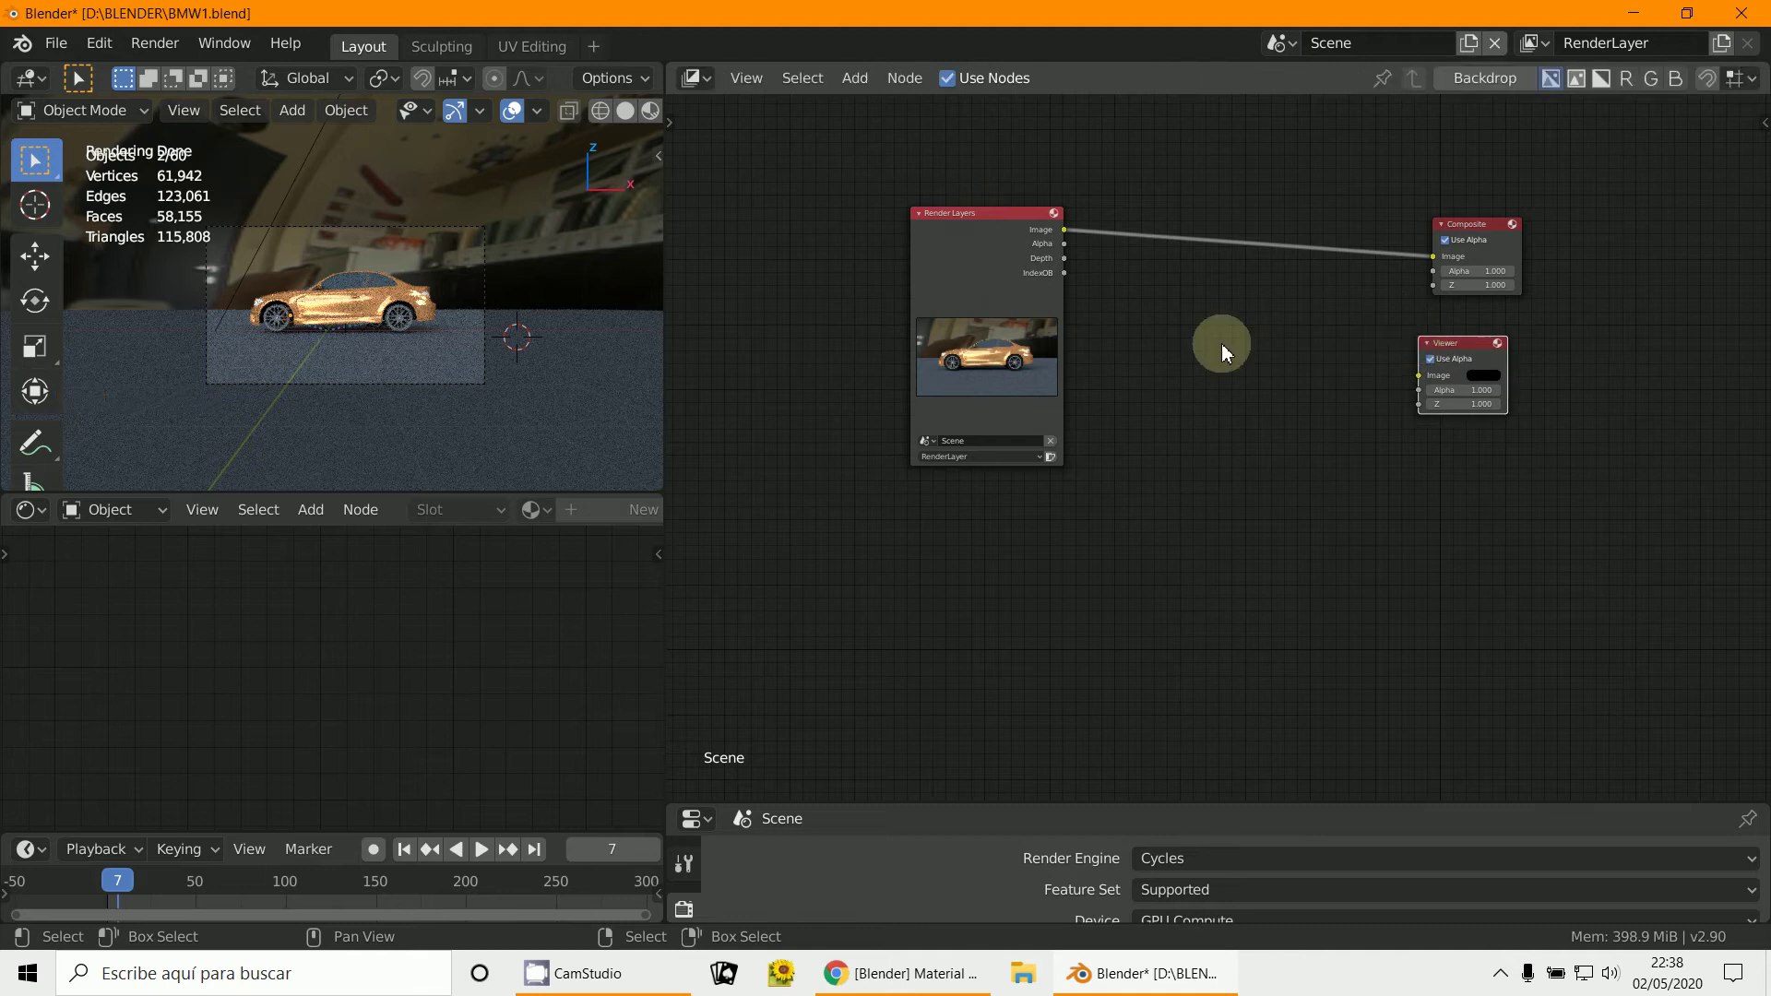
left_click(884, 200)
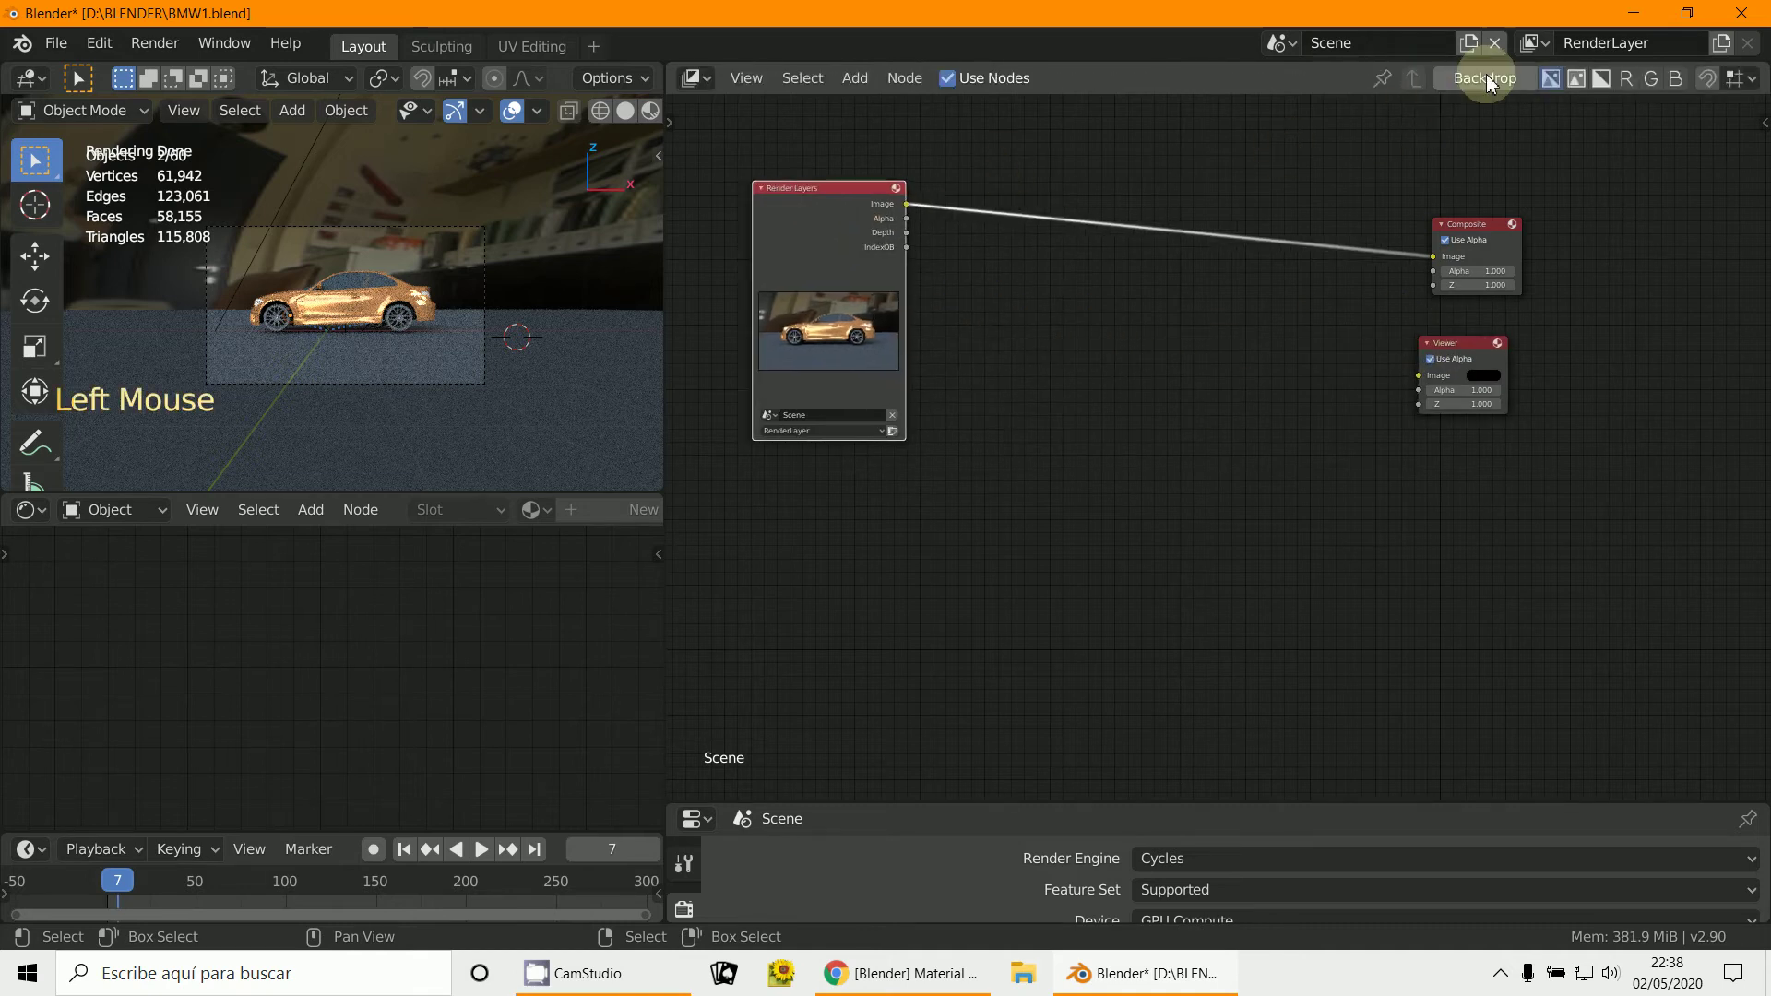
left_click(1477, 83)
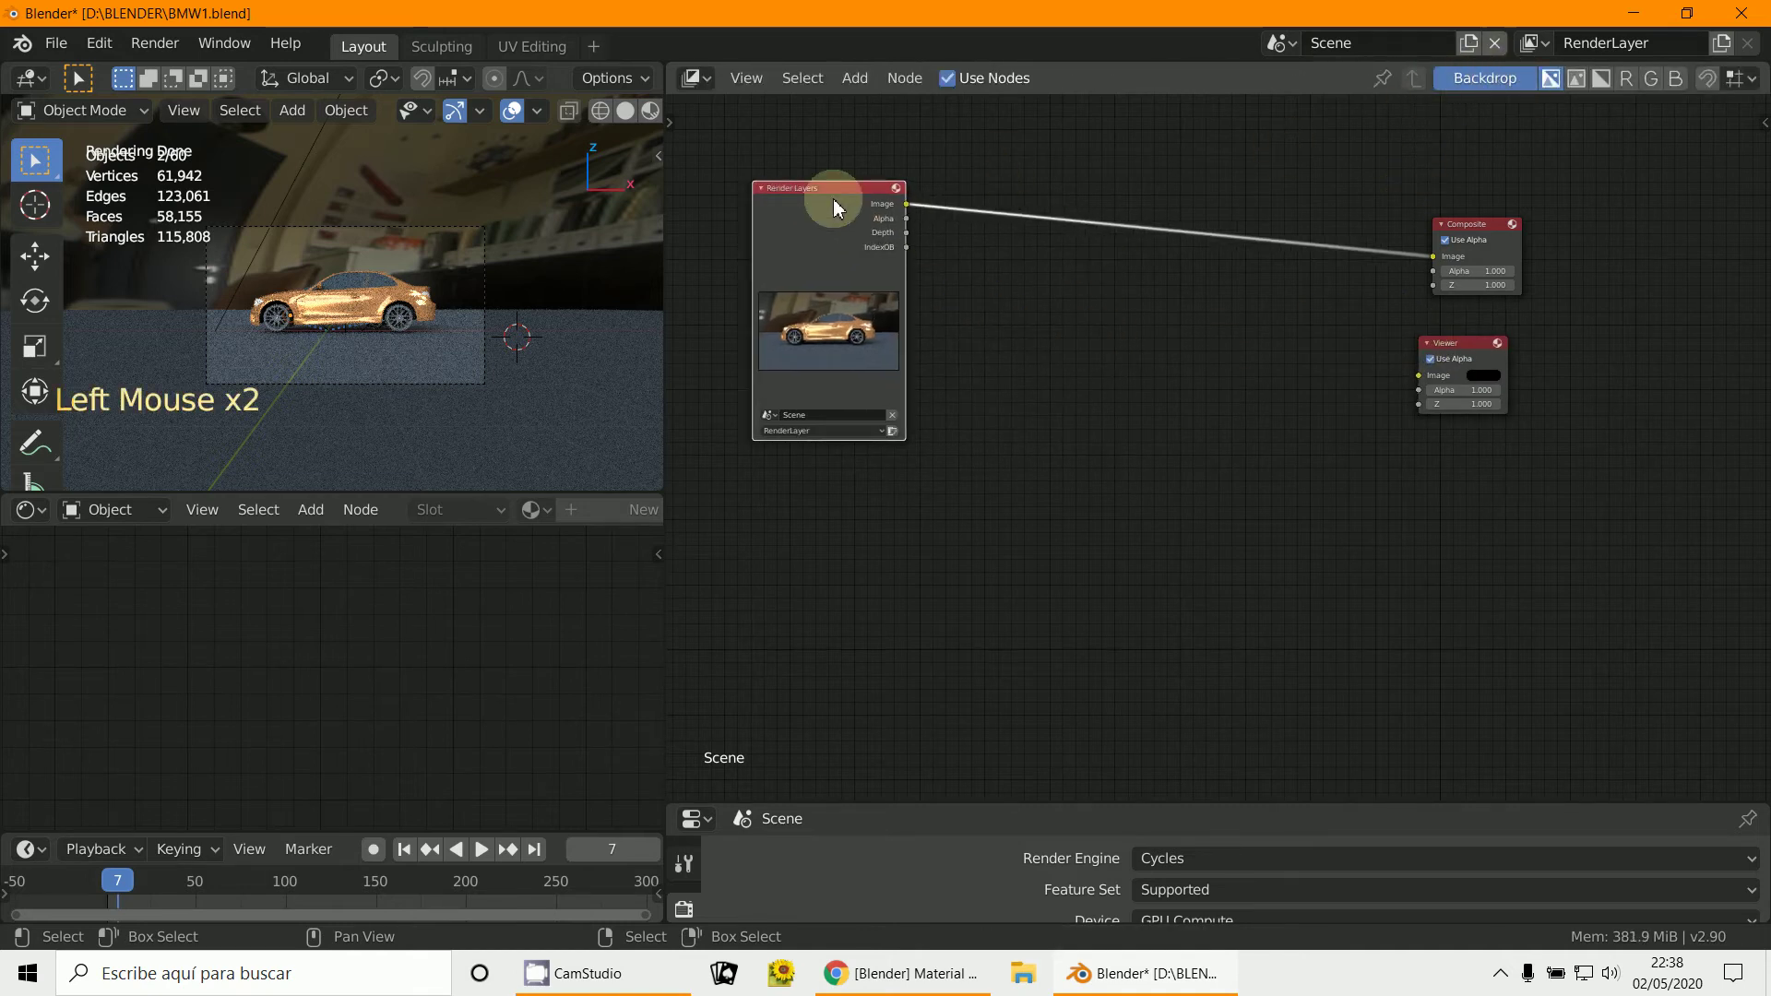
left_click(846, 199)
left_click(871, 217)
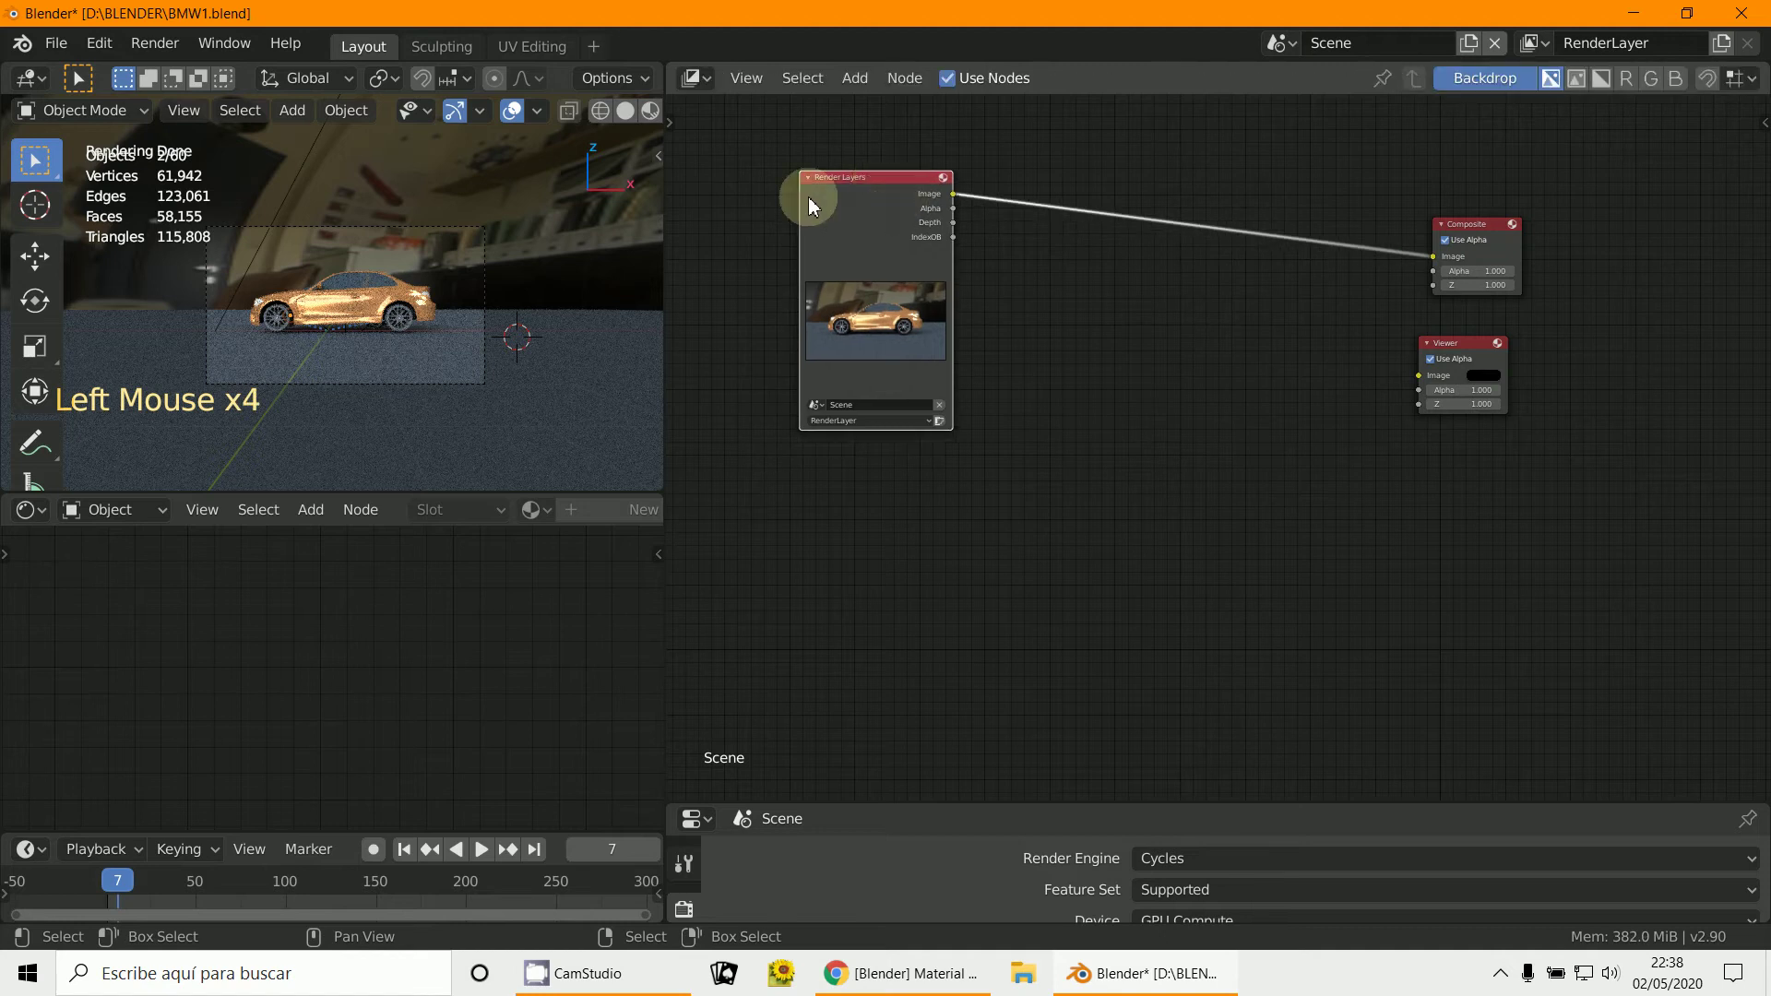
Step: Add a second Render Layers node and set its scene to Escena
left_click(854, 91)
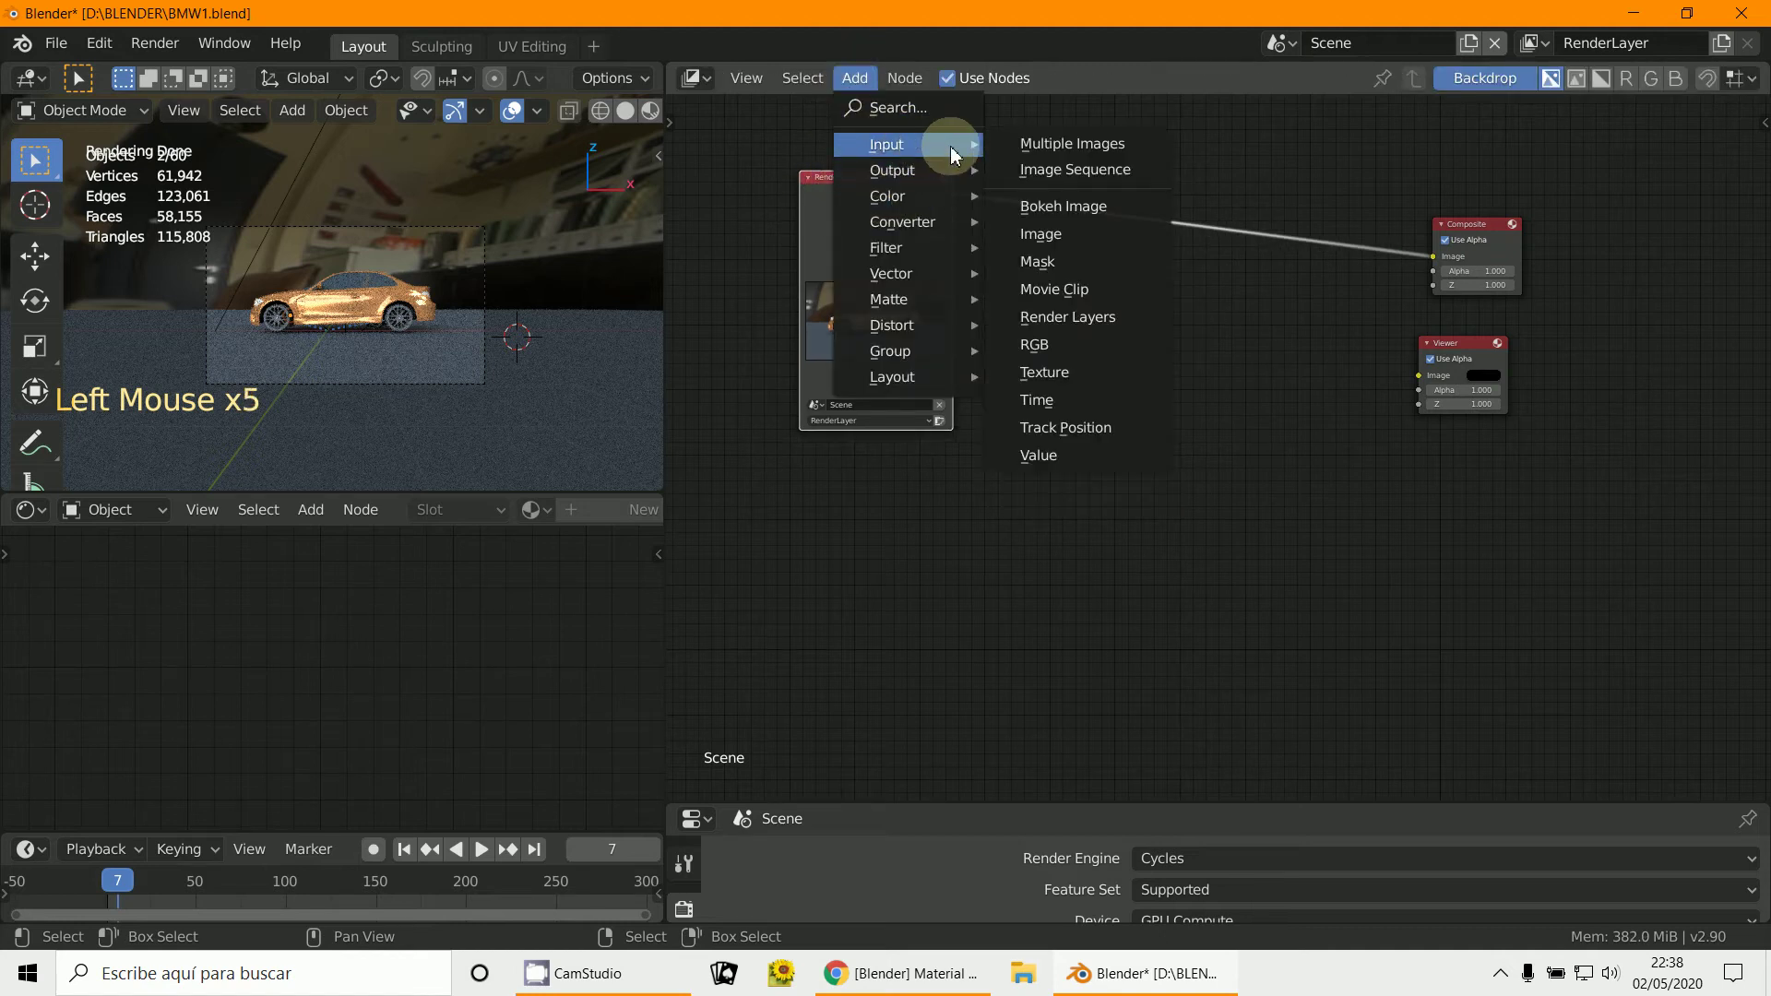
middle_click(1069, 538)
scroll("up", 3)
middle_click(1051, 635)
scroll("up", 3)
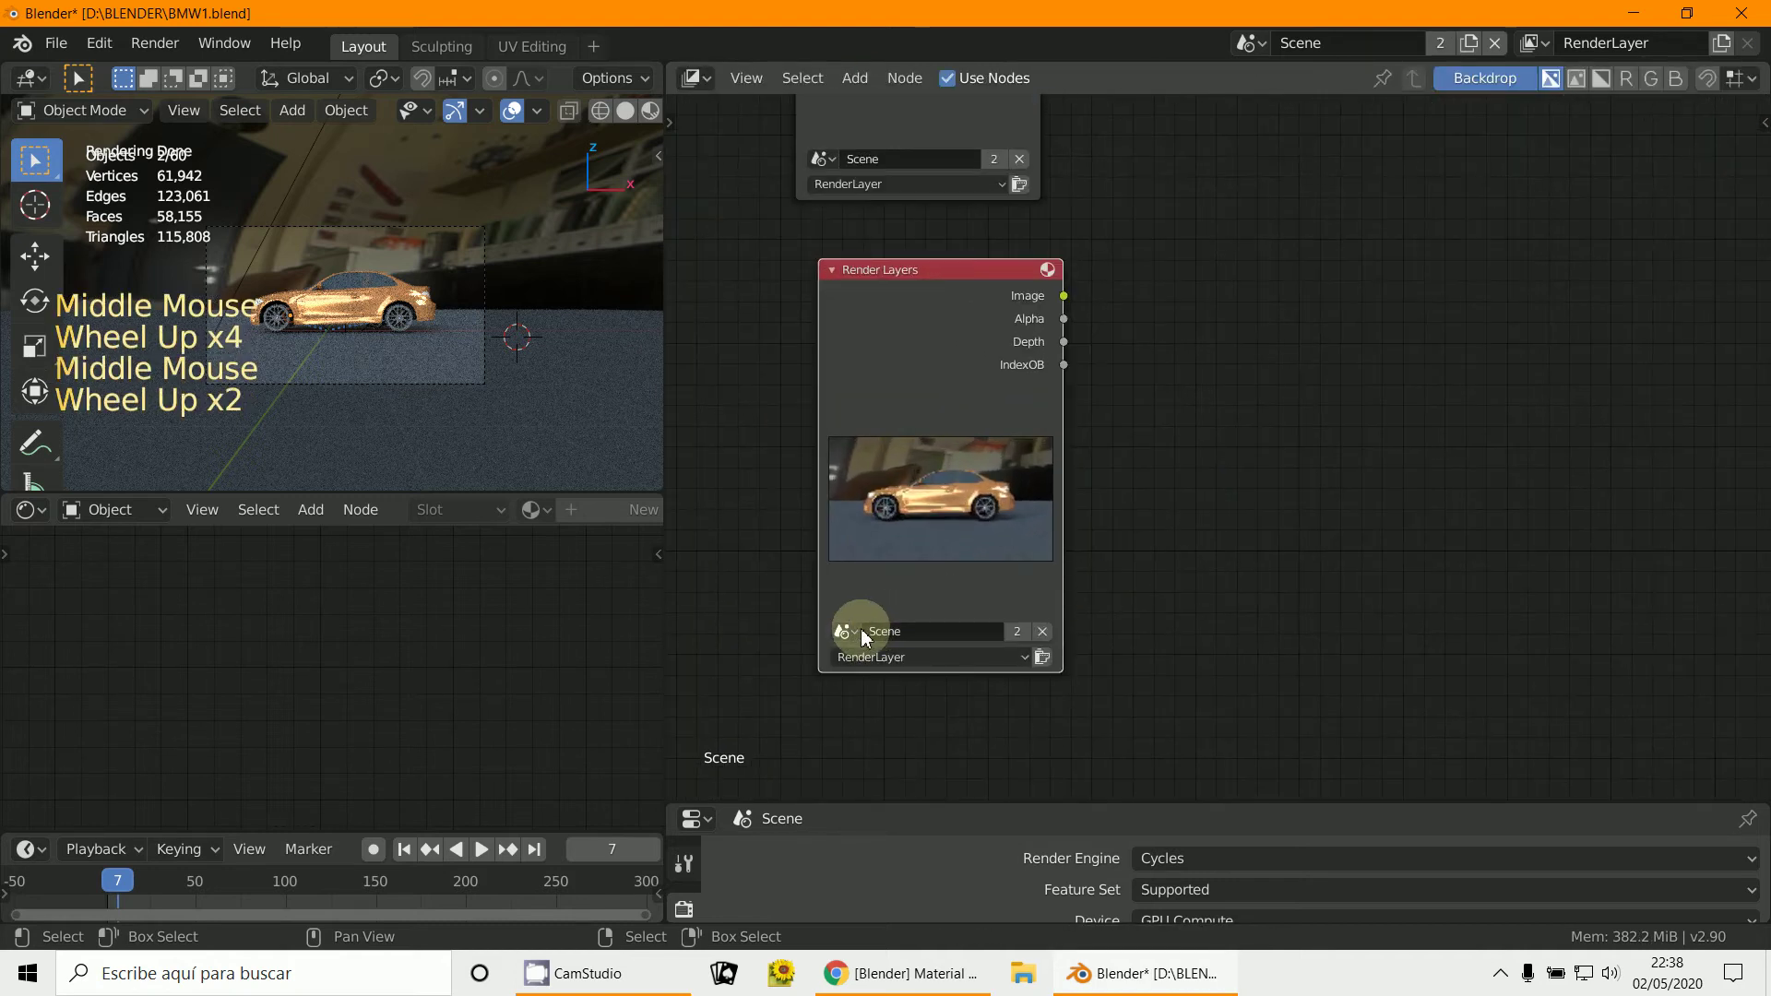
left_click(863, 642)
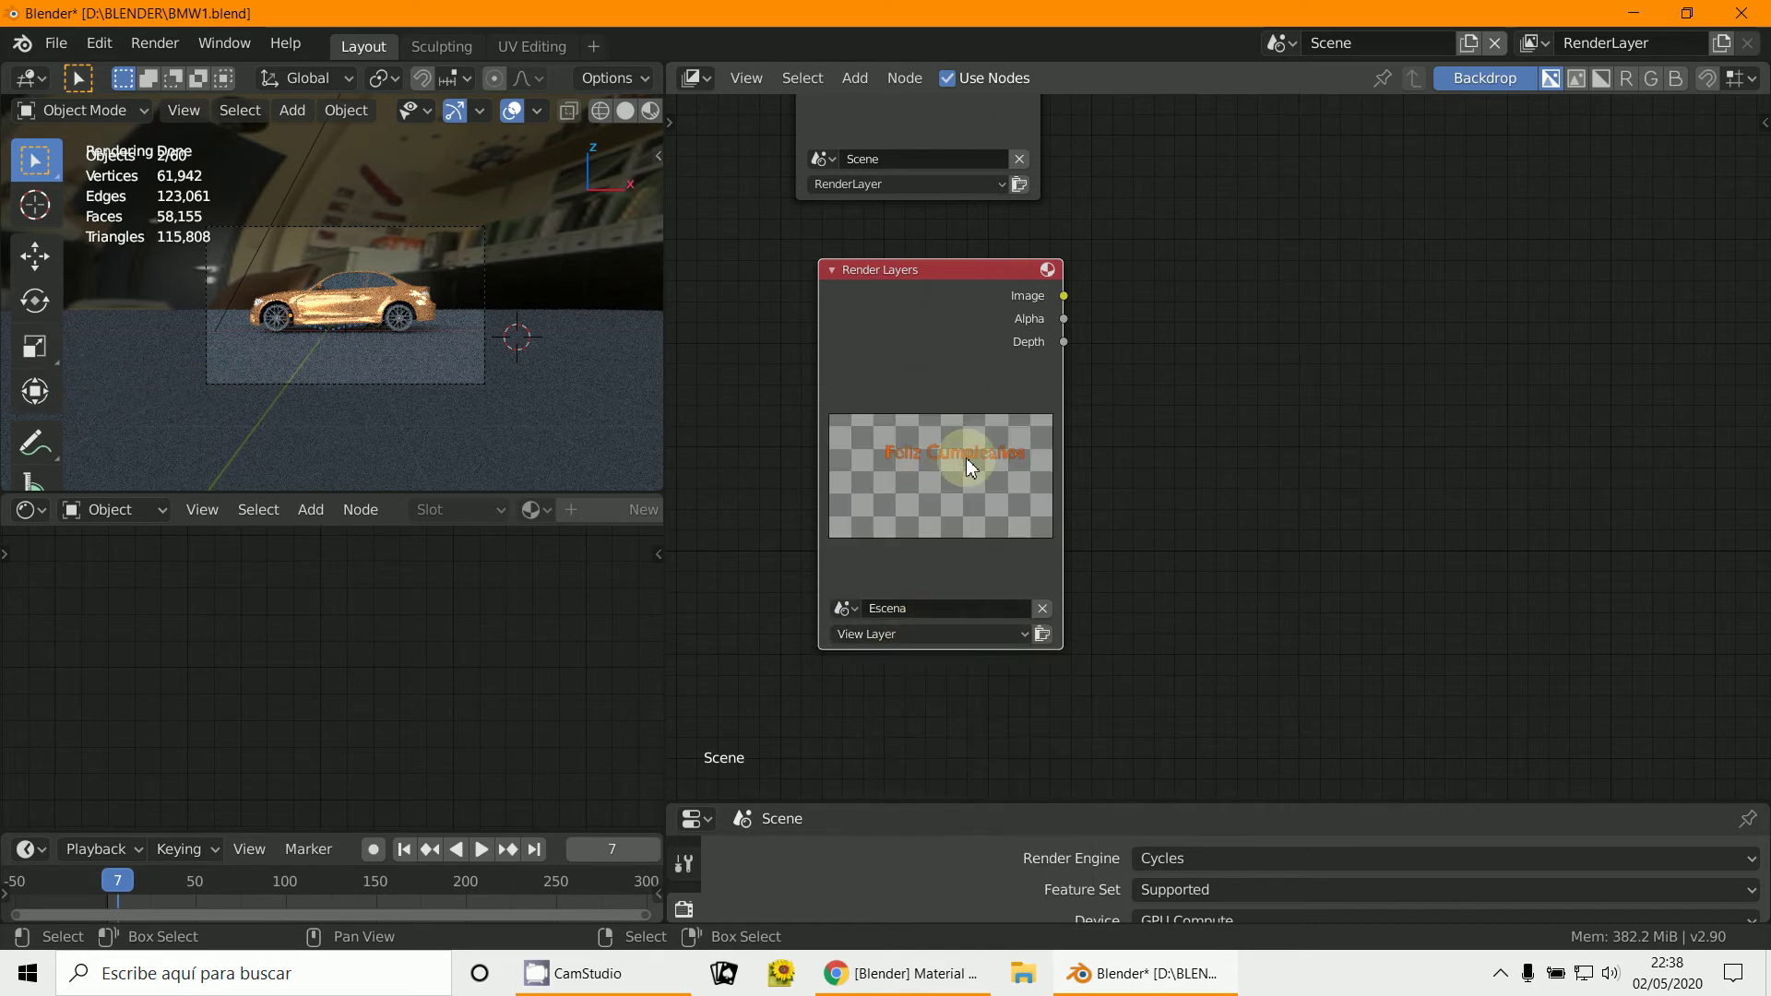
scroll("down", 3)
middle_click(1128, 512)
scroll("down", 3)
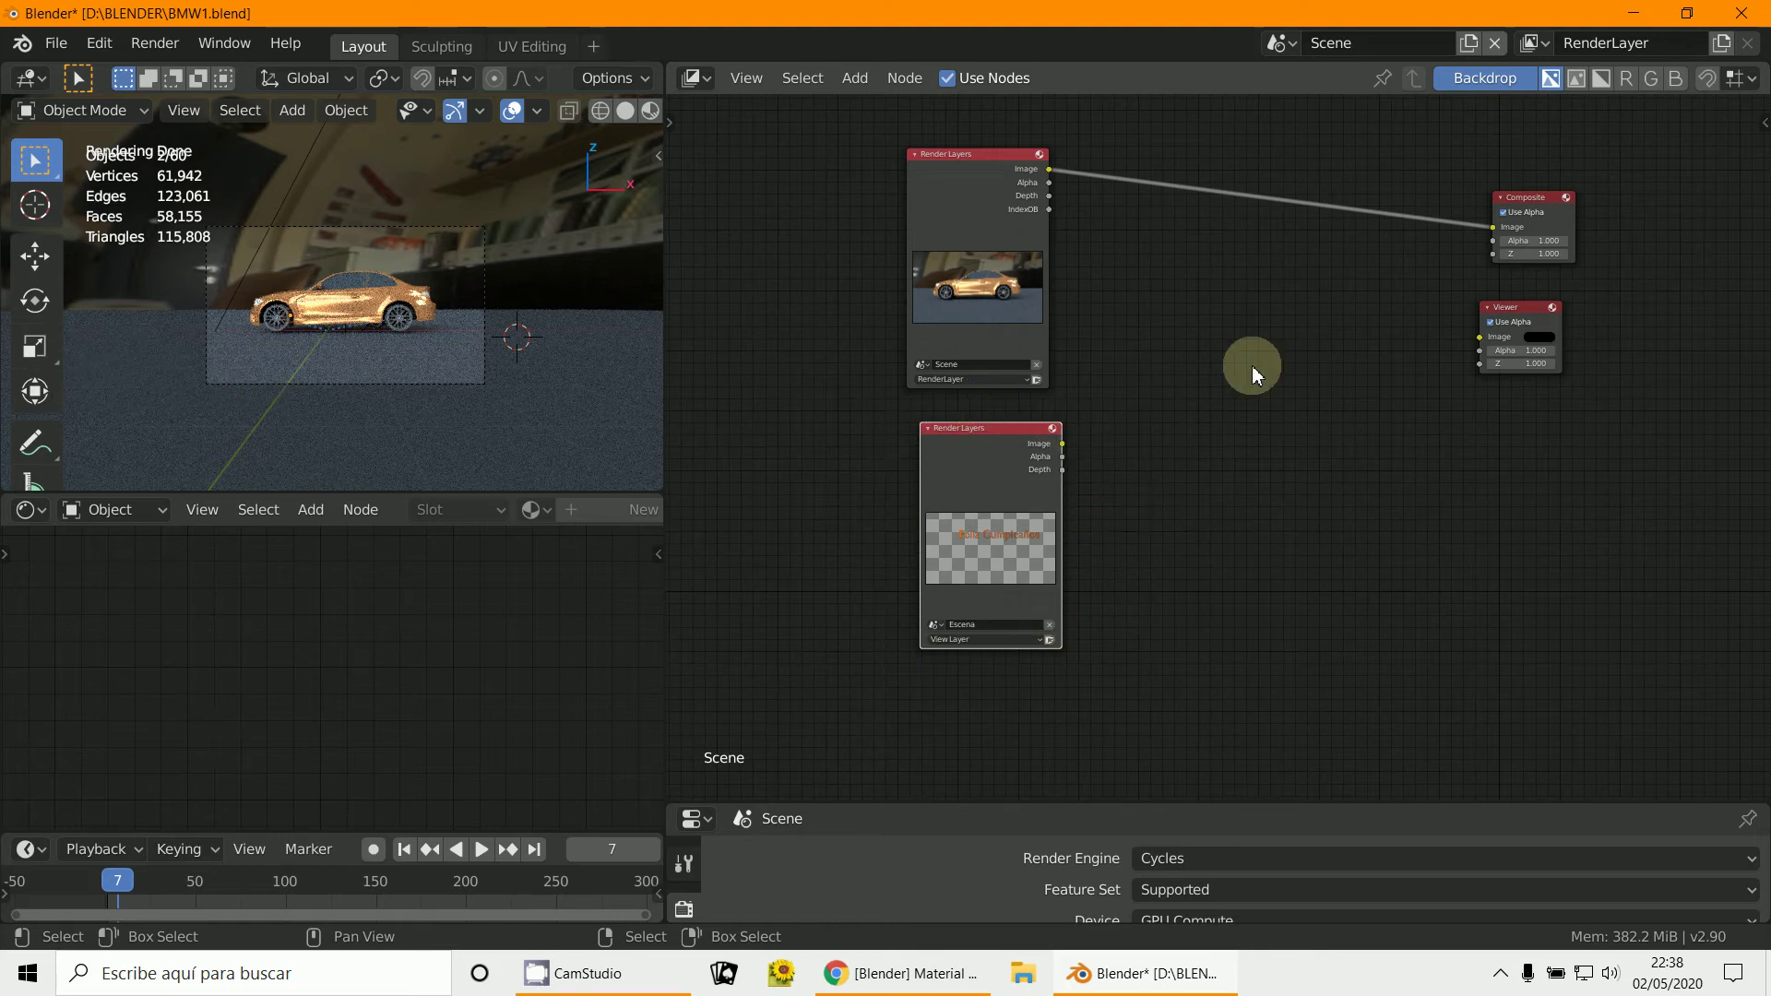
Step: Insert an Alpha Over node combining the car and text renders, feeding Composite and Viewer
left_click(861, 92)
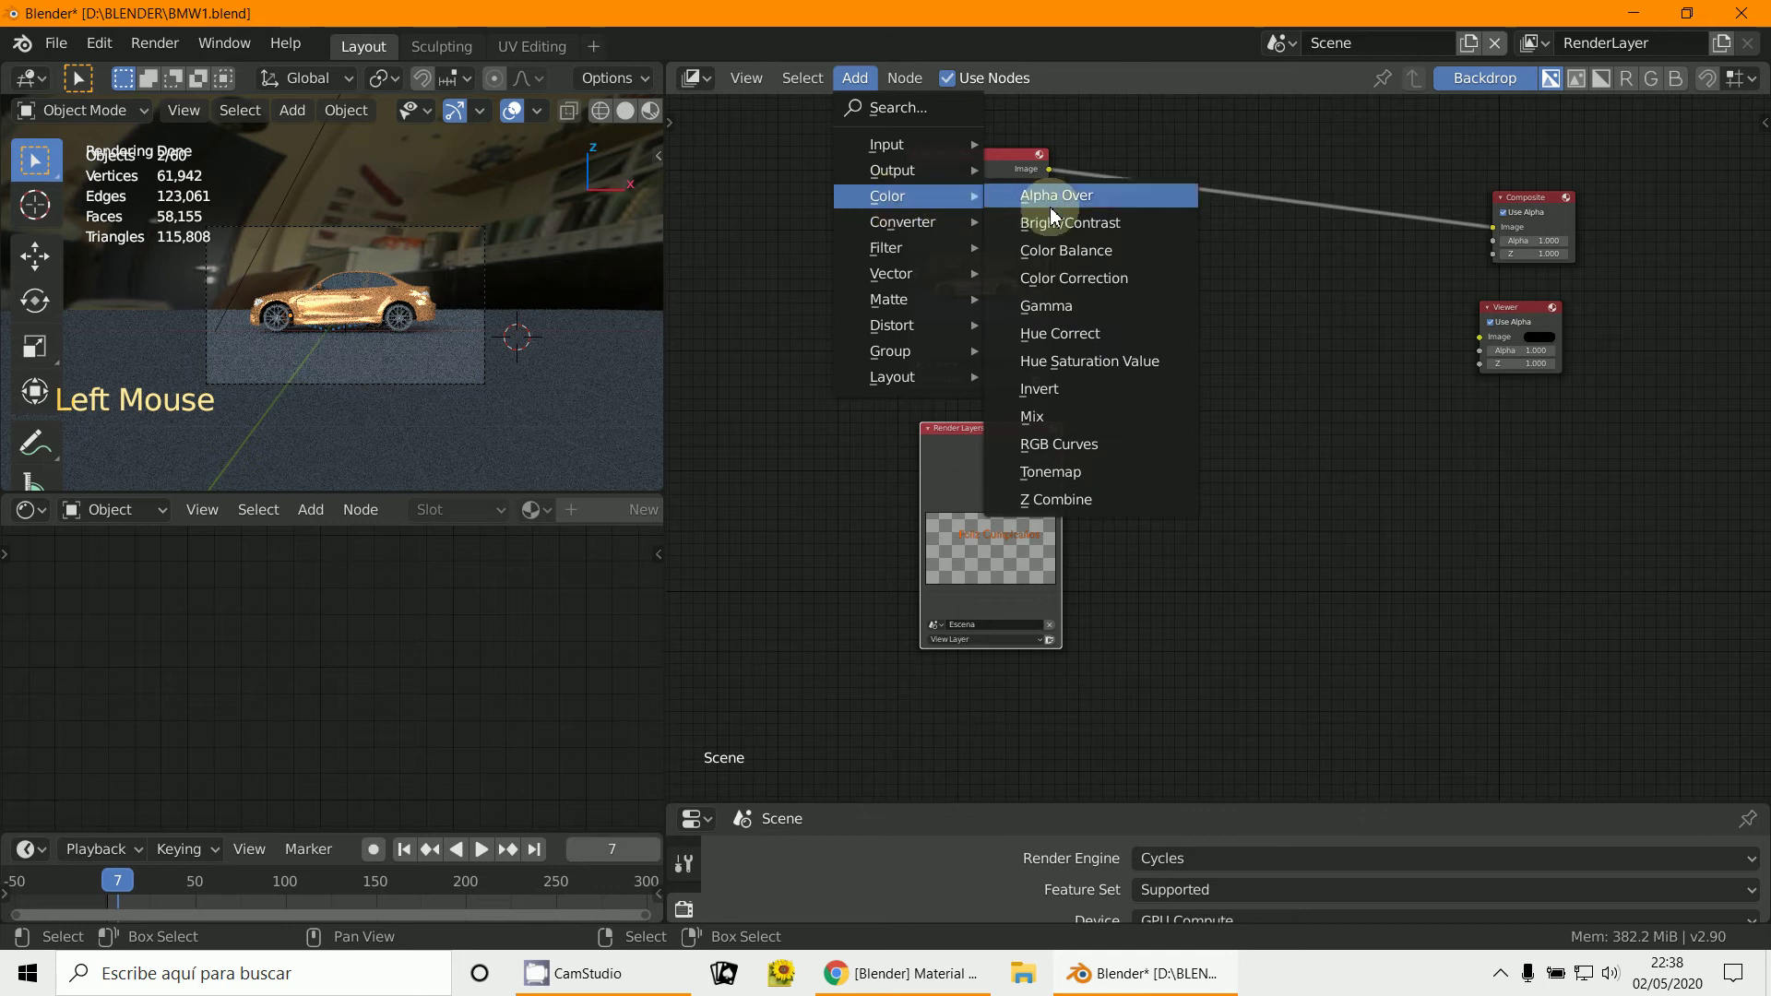
scroll("up", 3)
middle_click(1212, 396)
left_click(1283, 222)
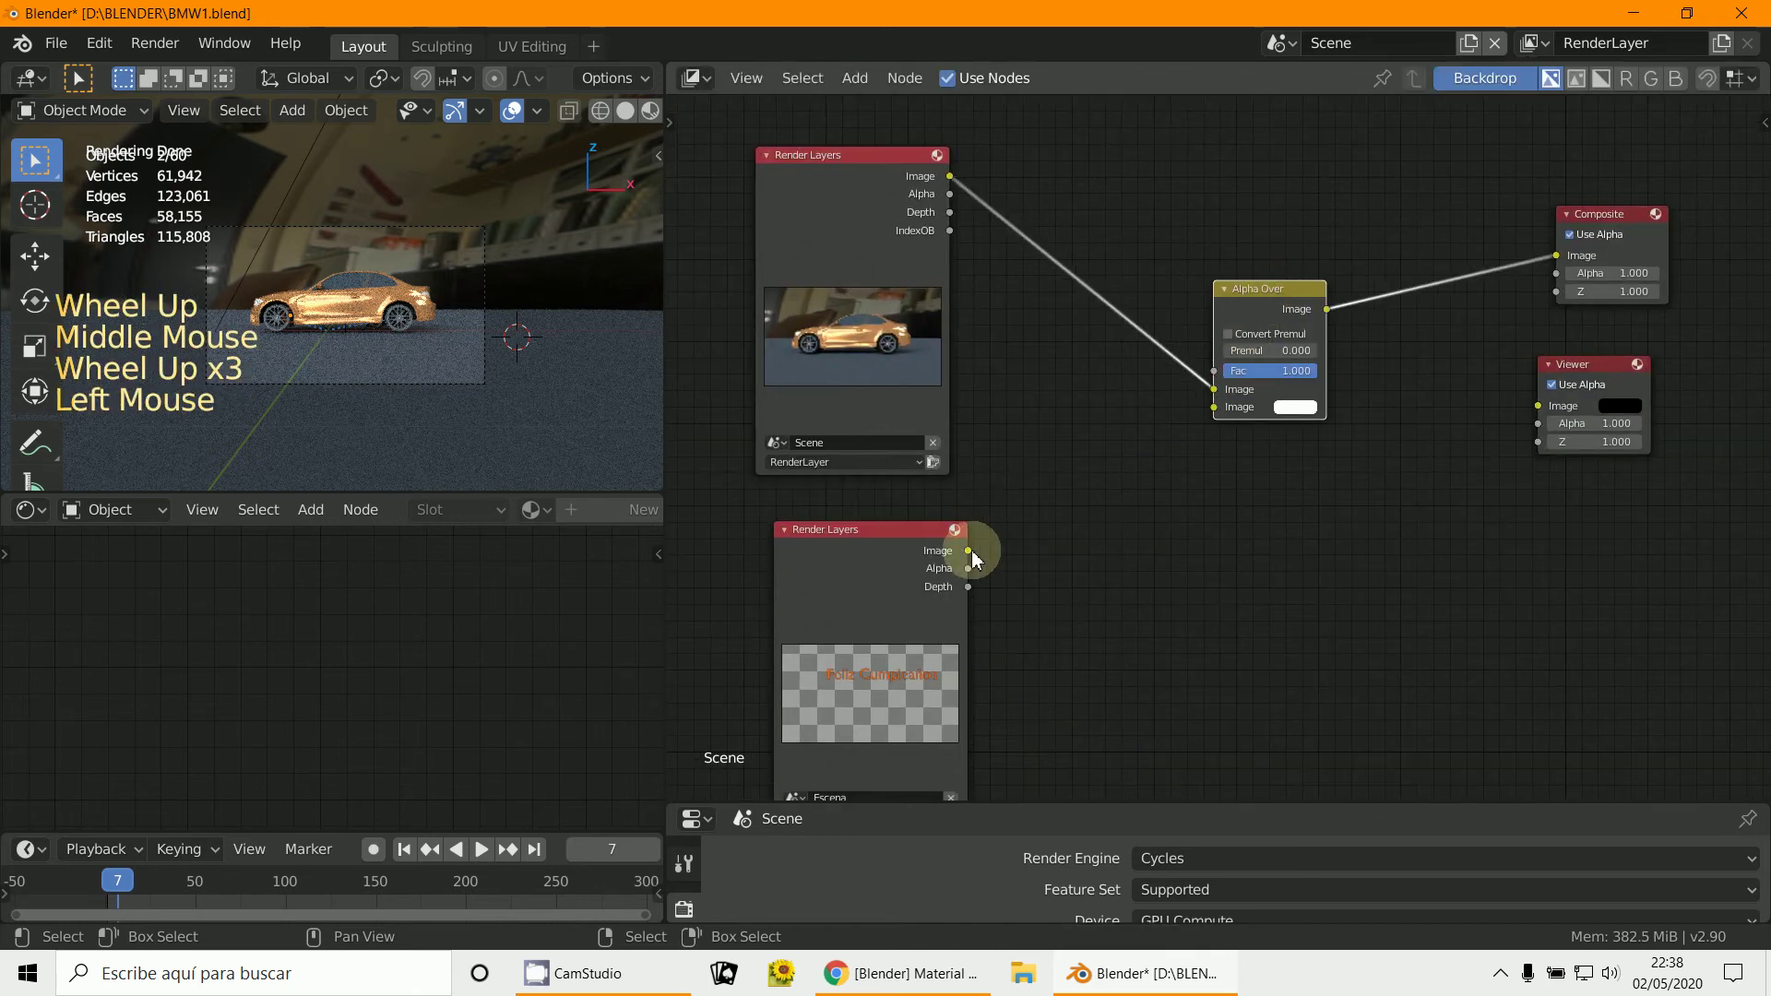
left_click(918, 549)
left_click(948, 550)
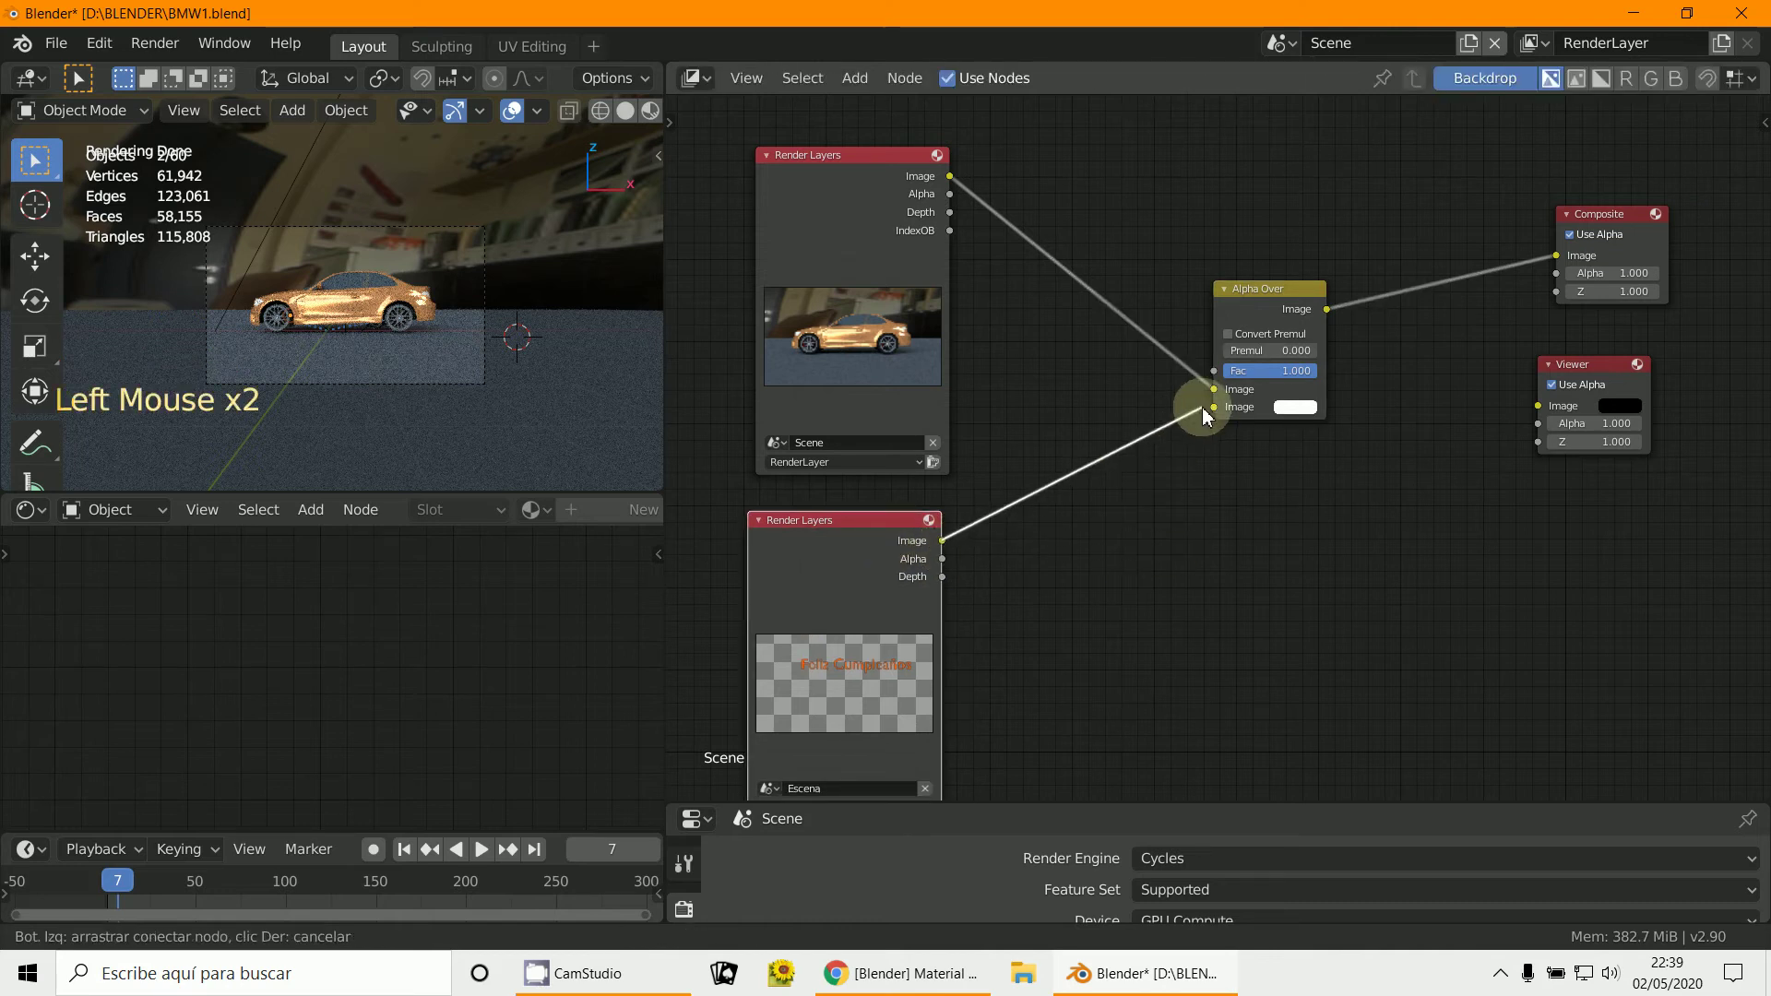
left_click(1247, 295)
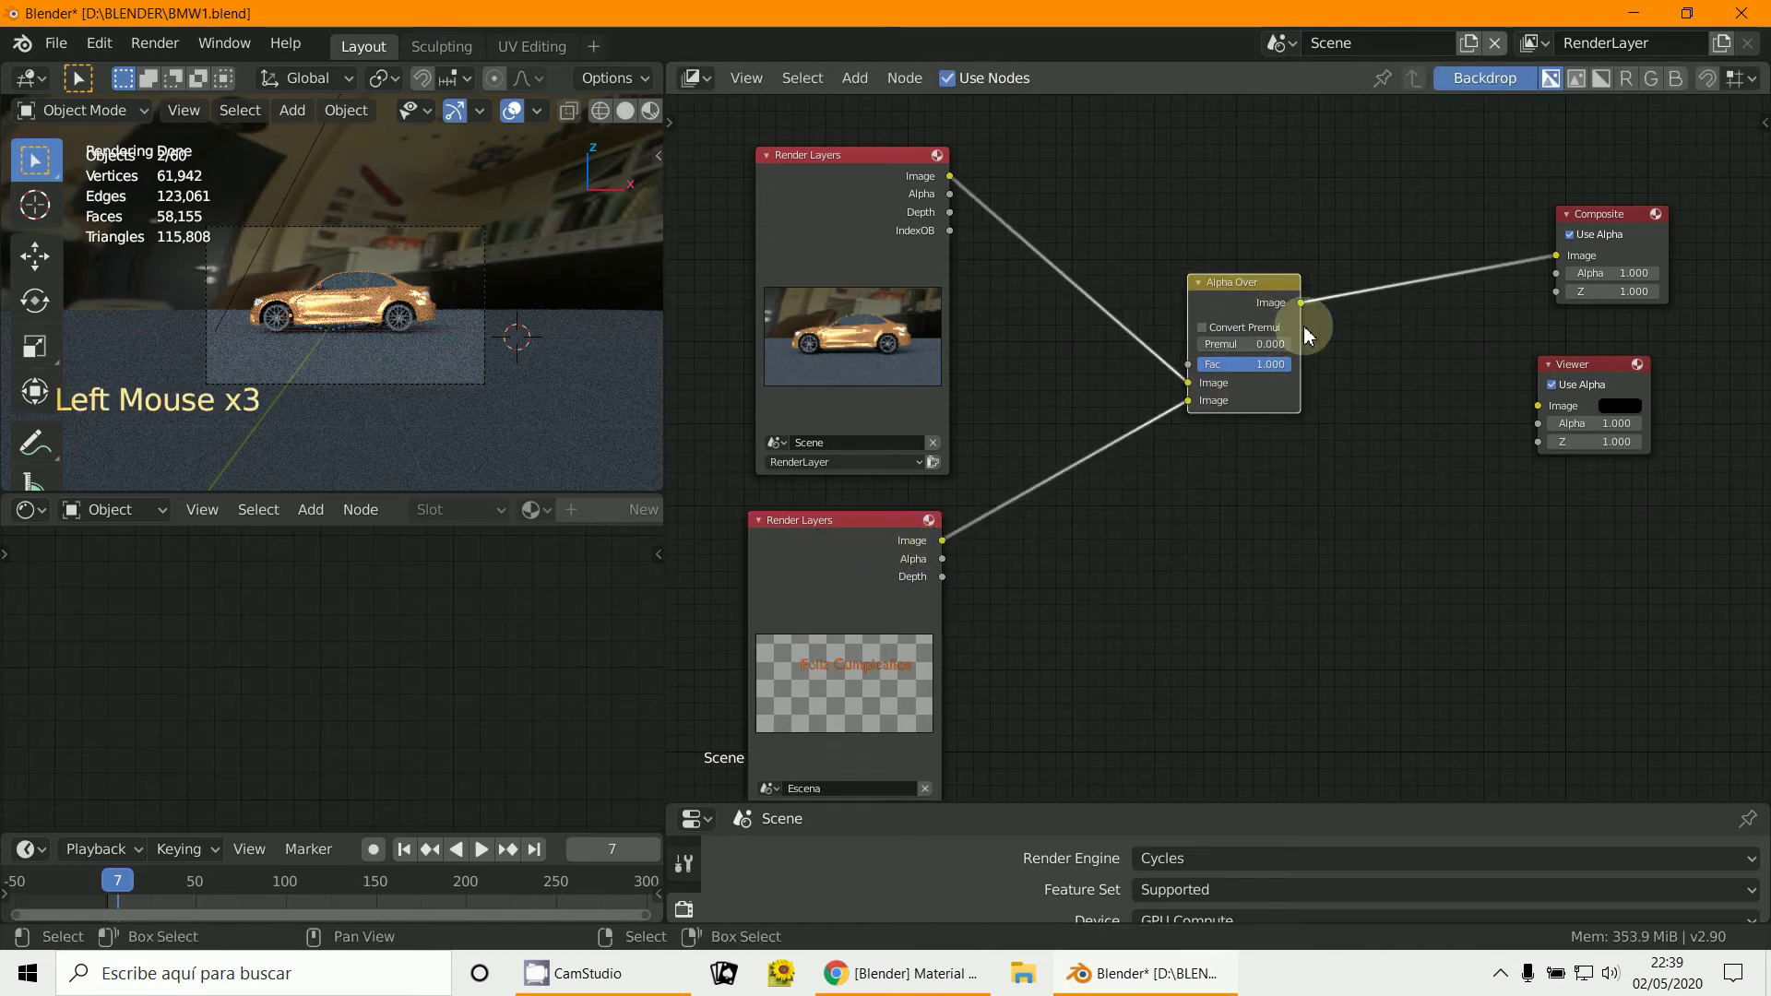
left_click(1303, 311)
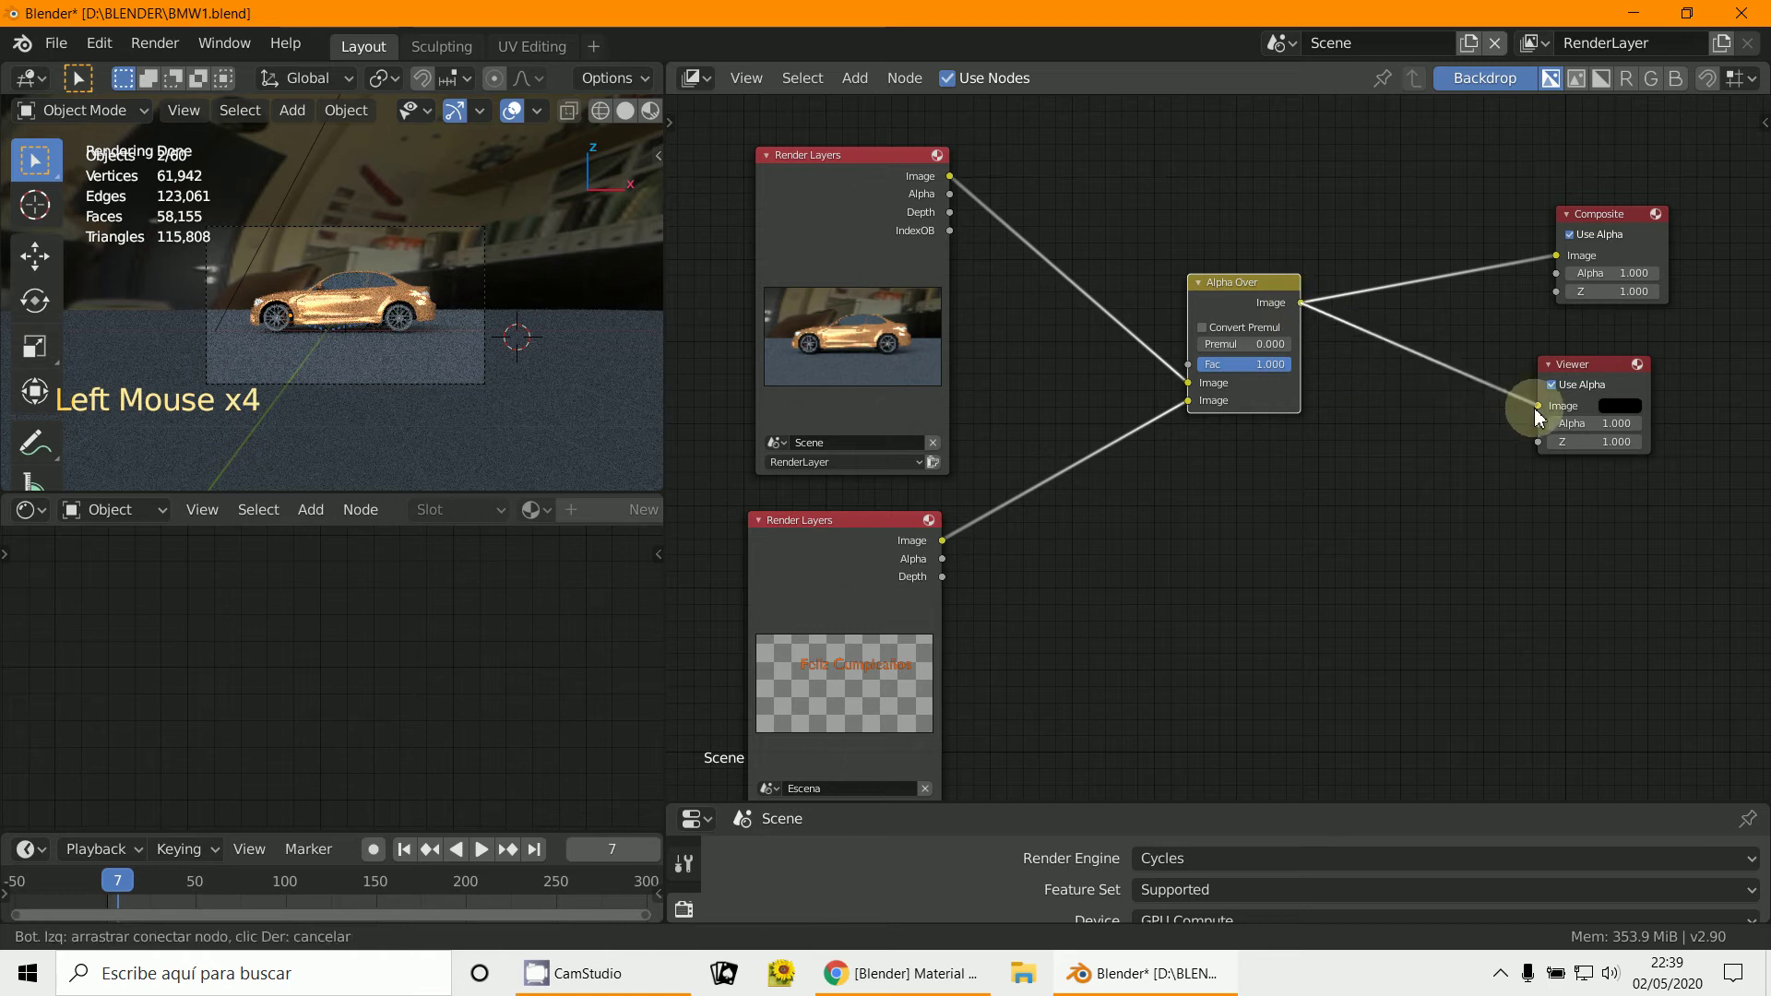
Step: Render the frame to check the overlay, then tidy the node positions
left_click(527, 339)
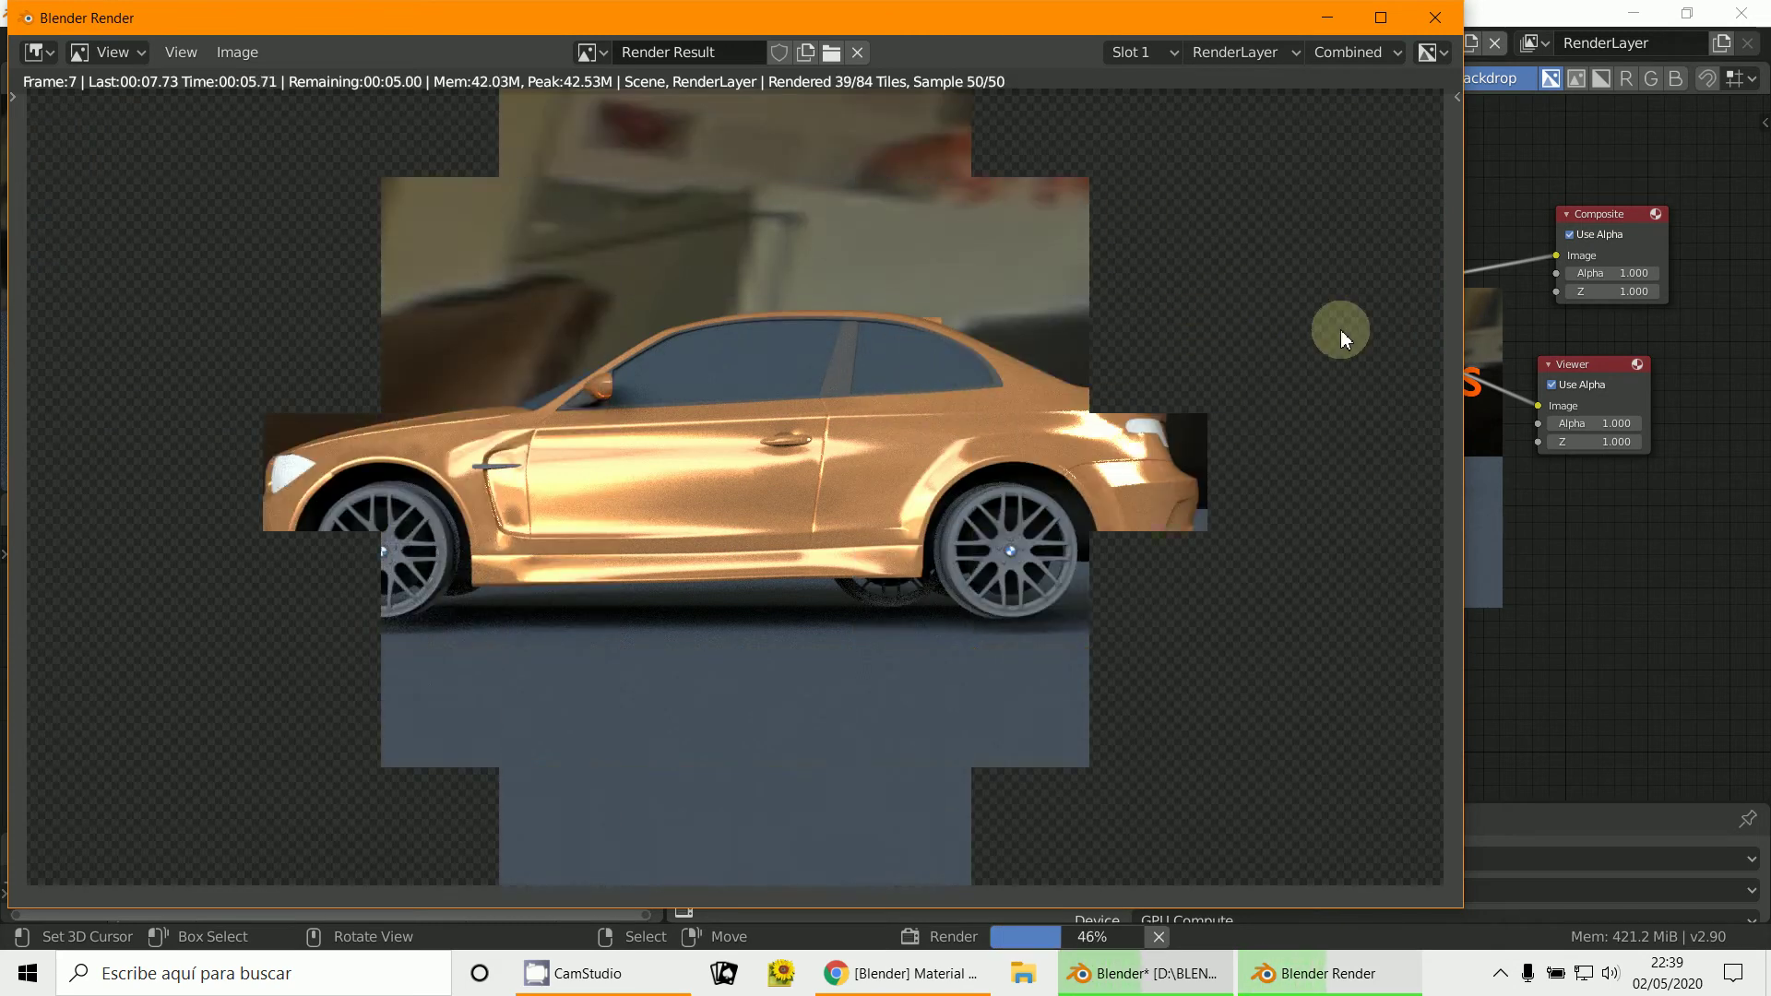
left_click(1526, 588)
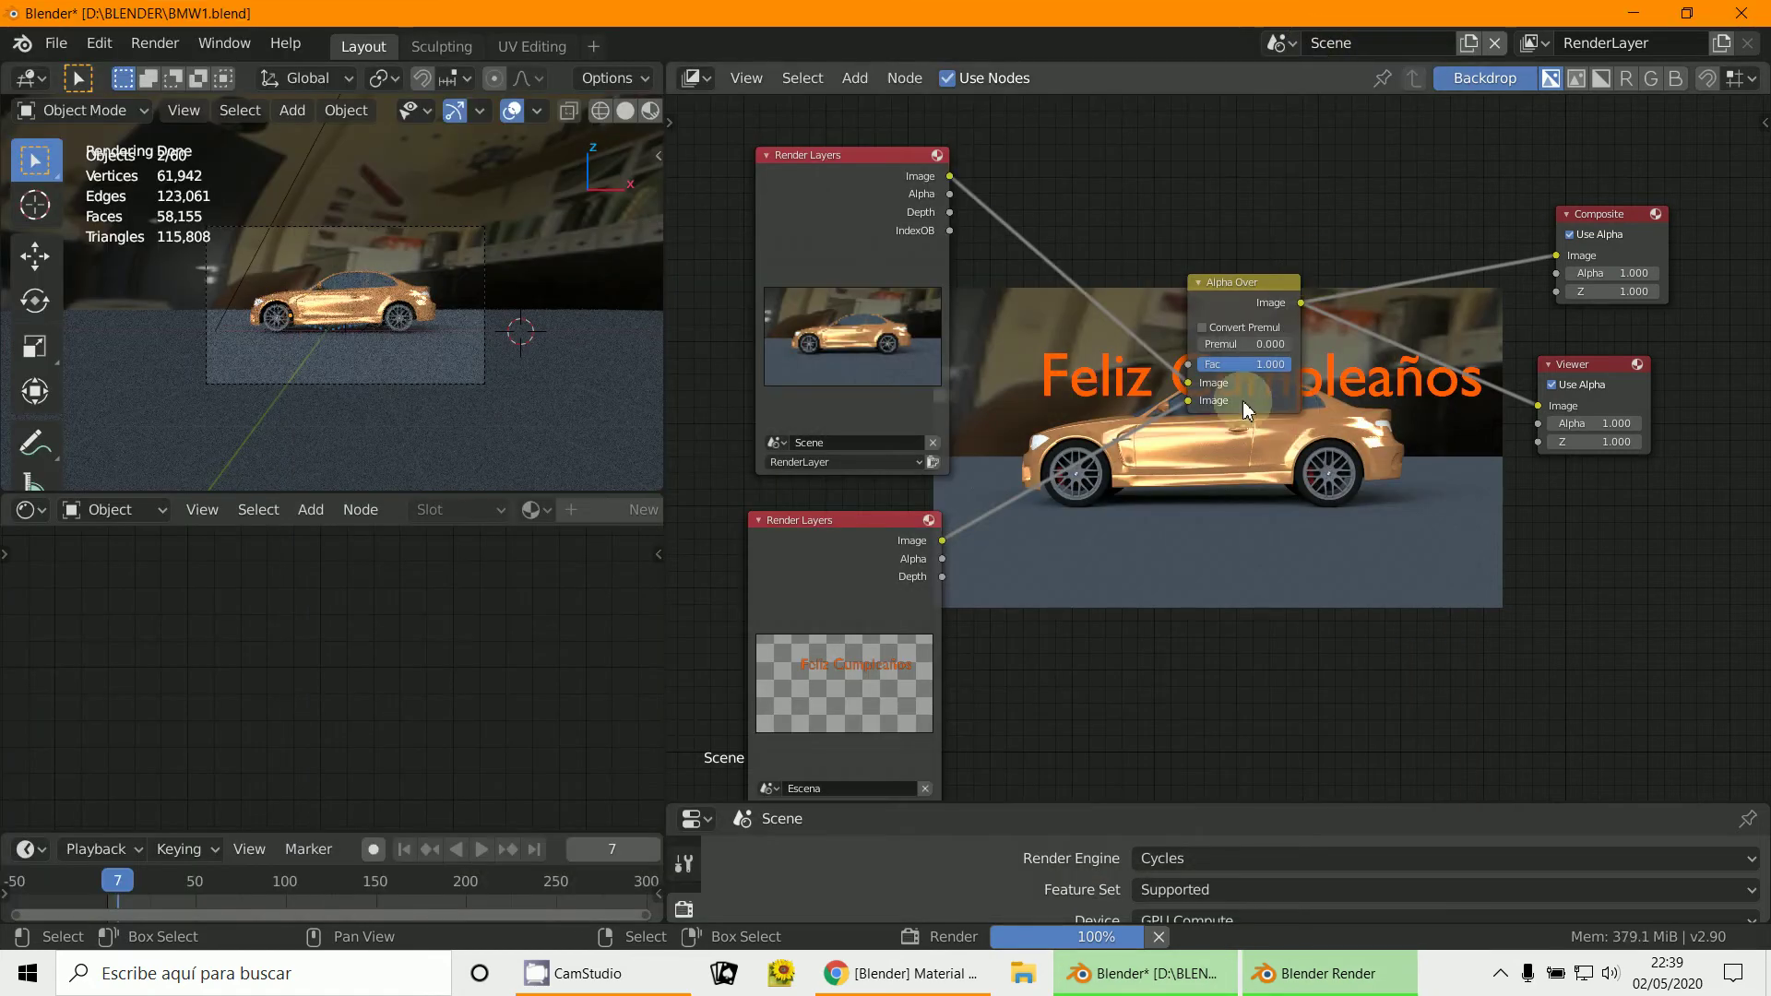
left_click(1235, 282)
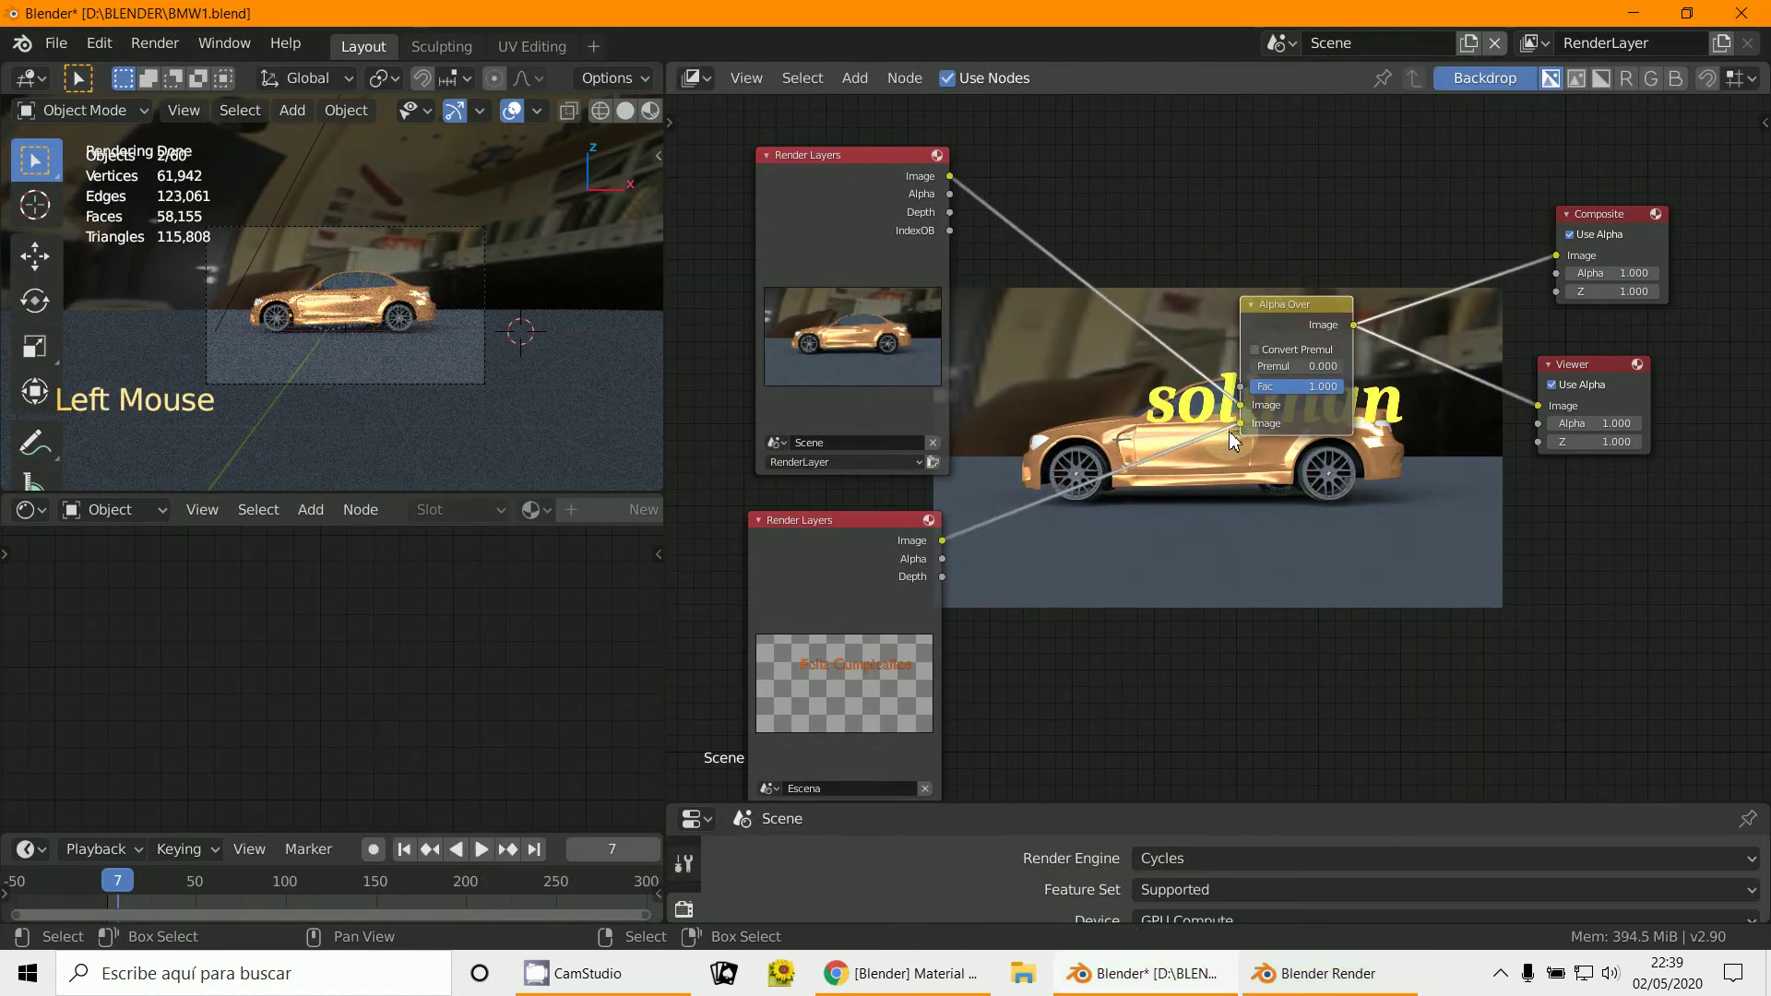
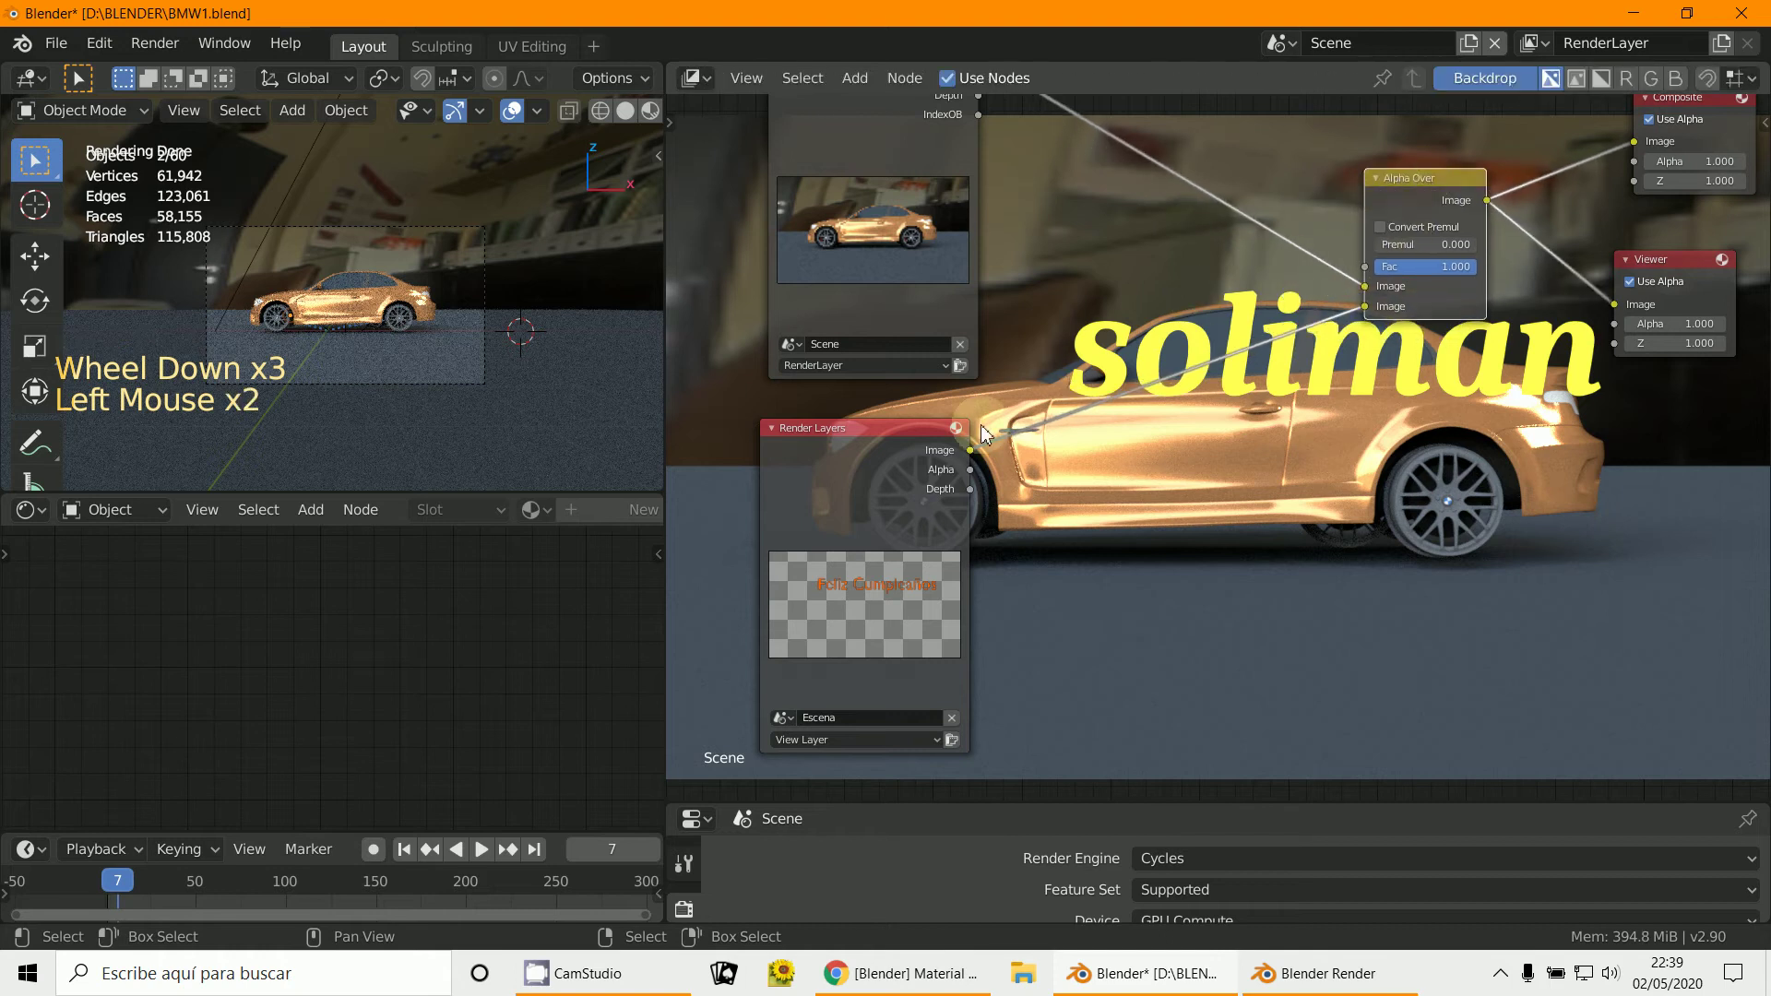
left_click(882, 462)
scroll("down", 3)
middle_click(990, 521)
left_click(958, 202)
left_click(982, 491)
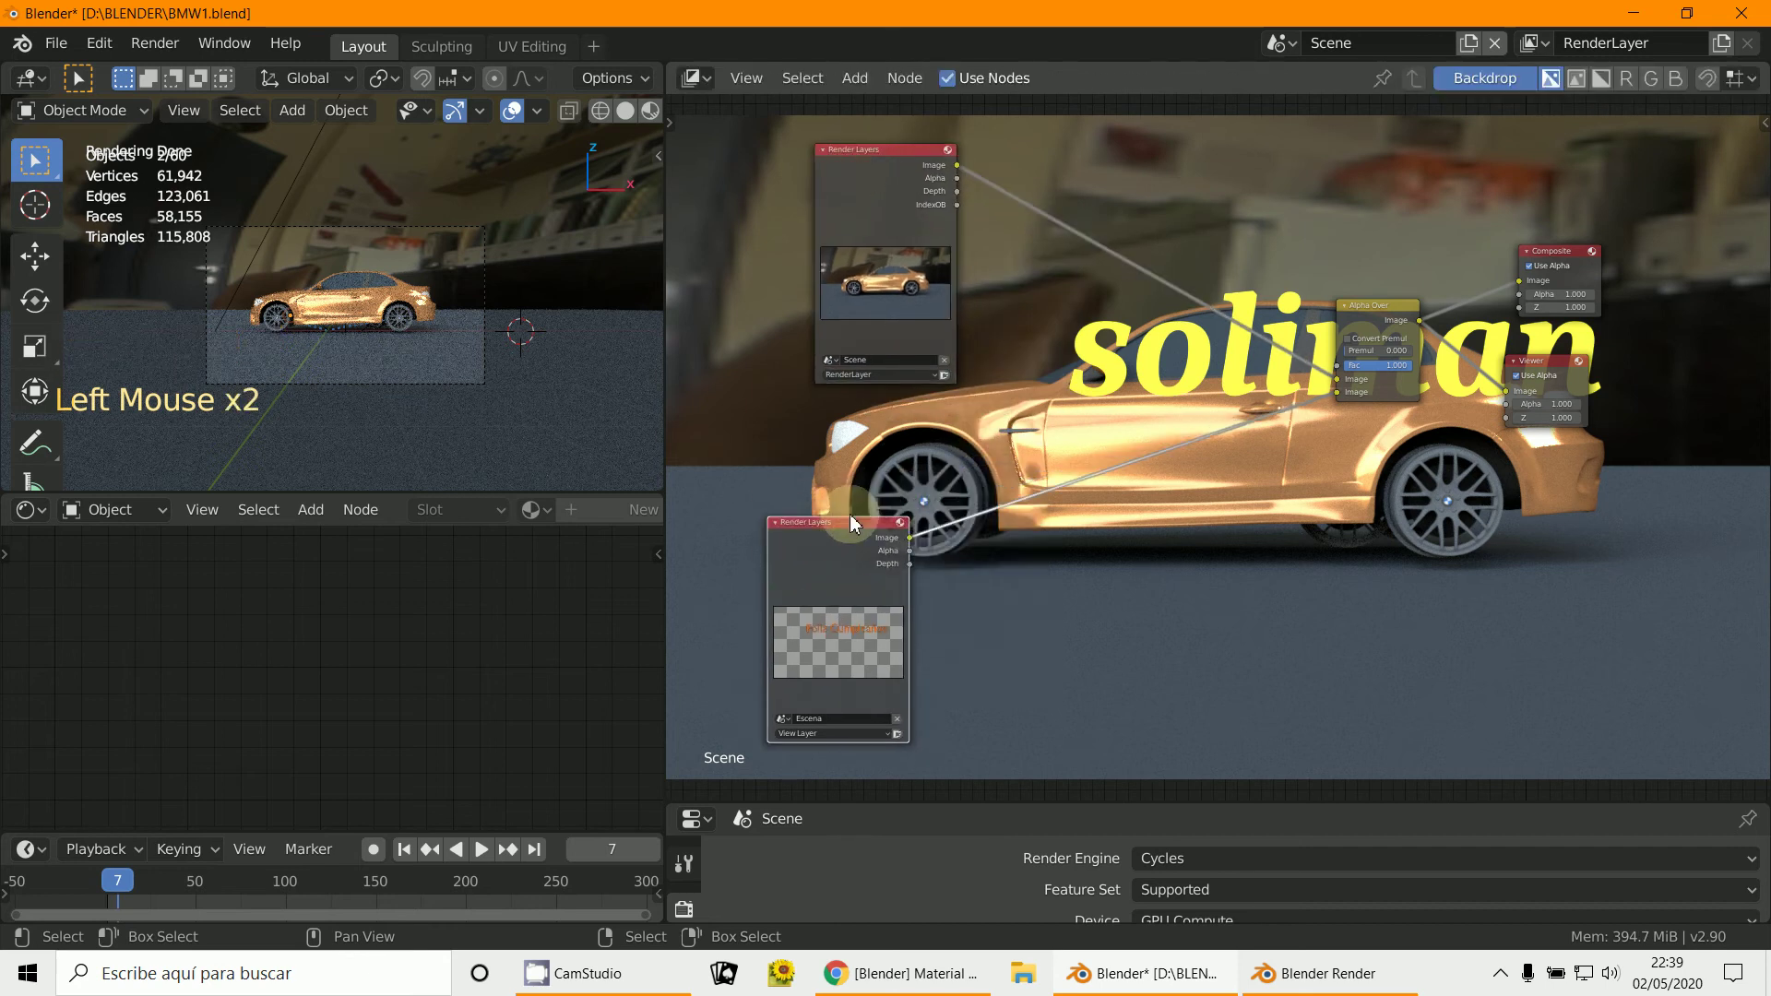
Step: Add a Glare node set to Streaks, Medium, with a 25.7° angle offset
left_click(861, 83)
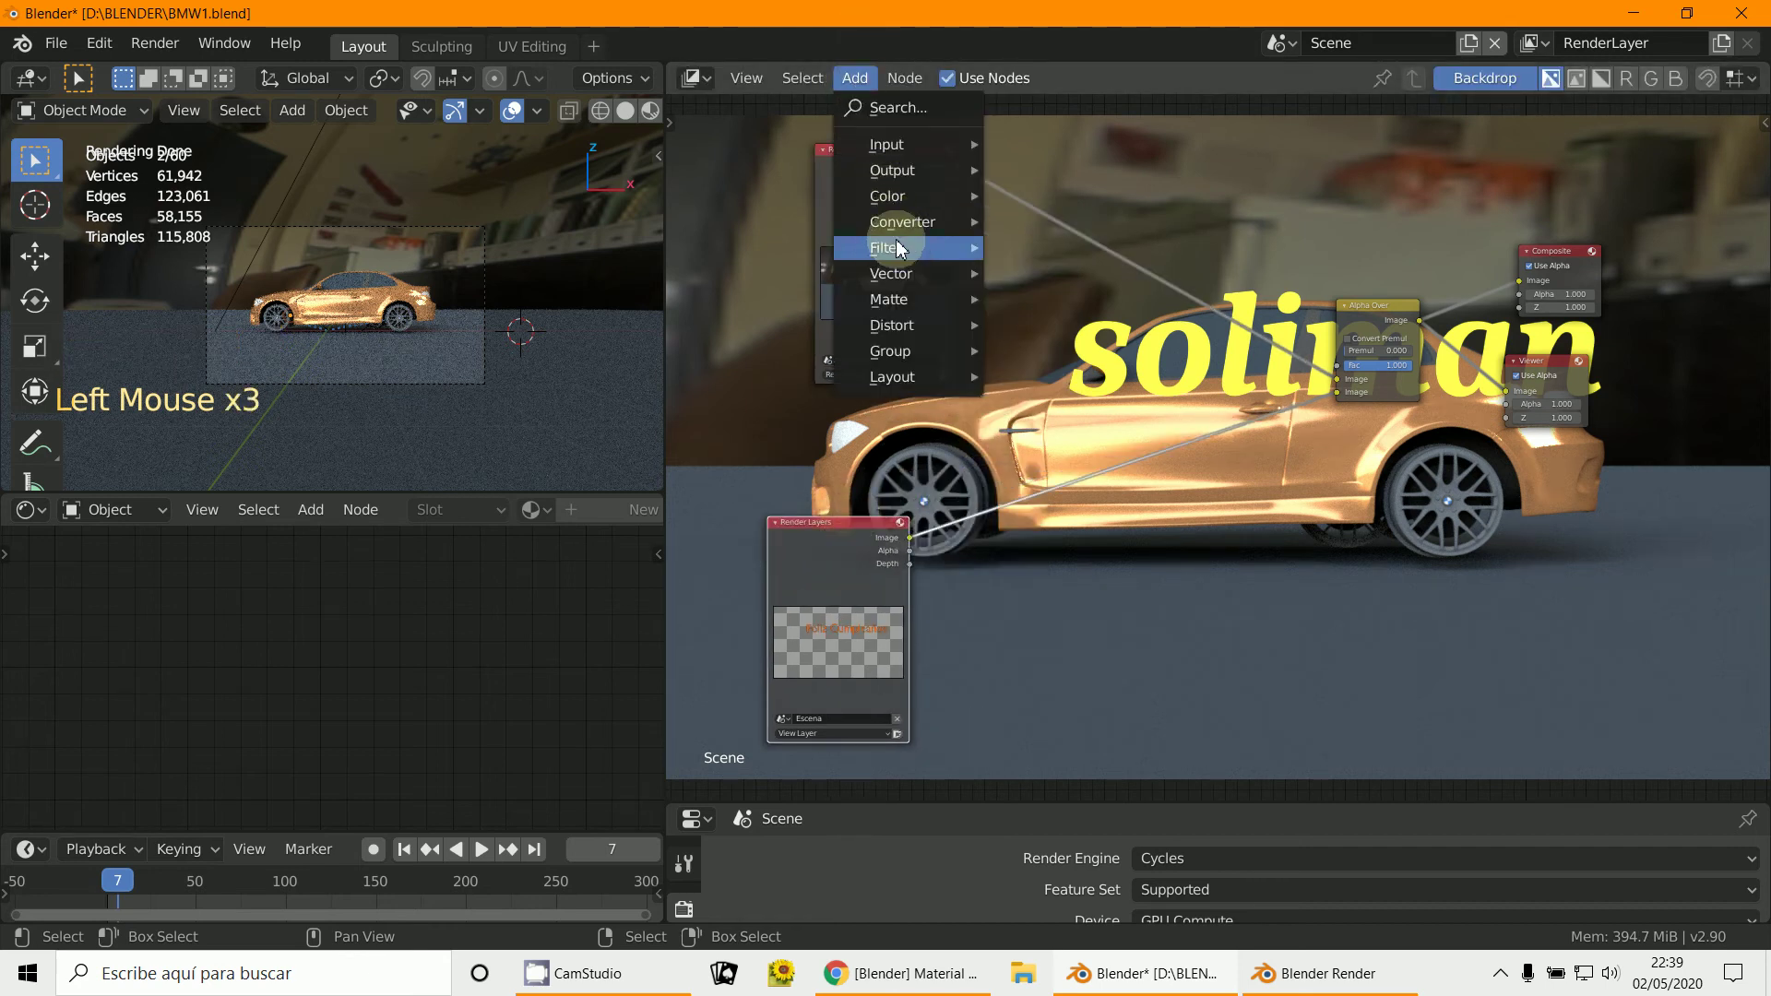
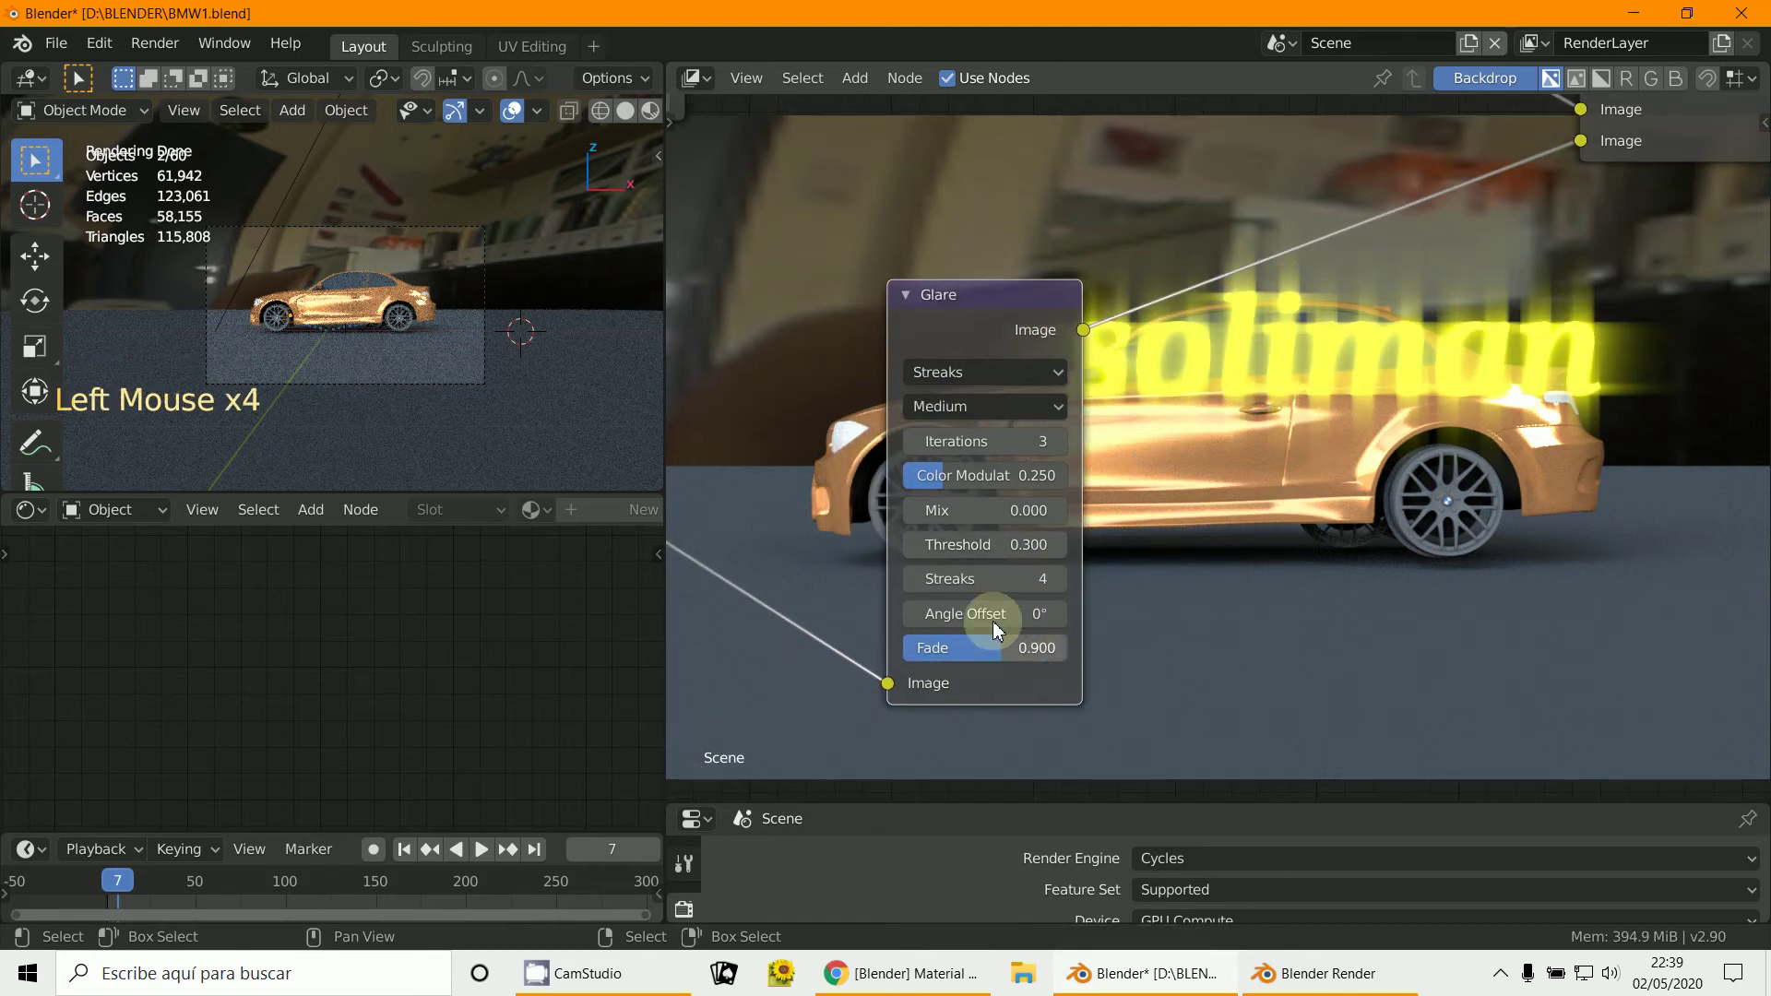
left_click(999, 617)
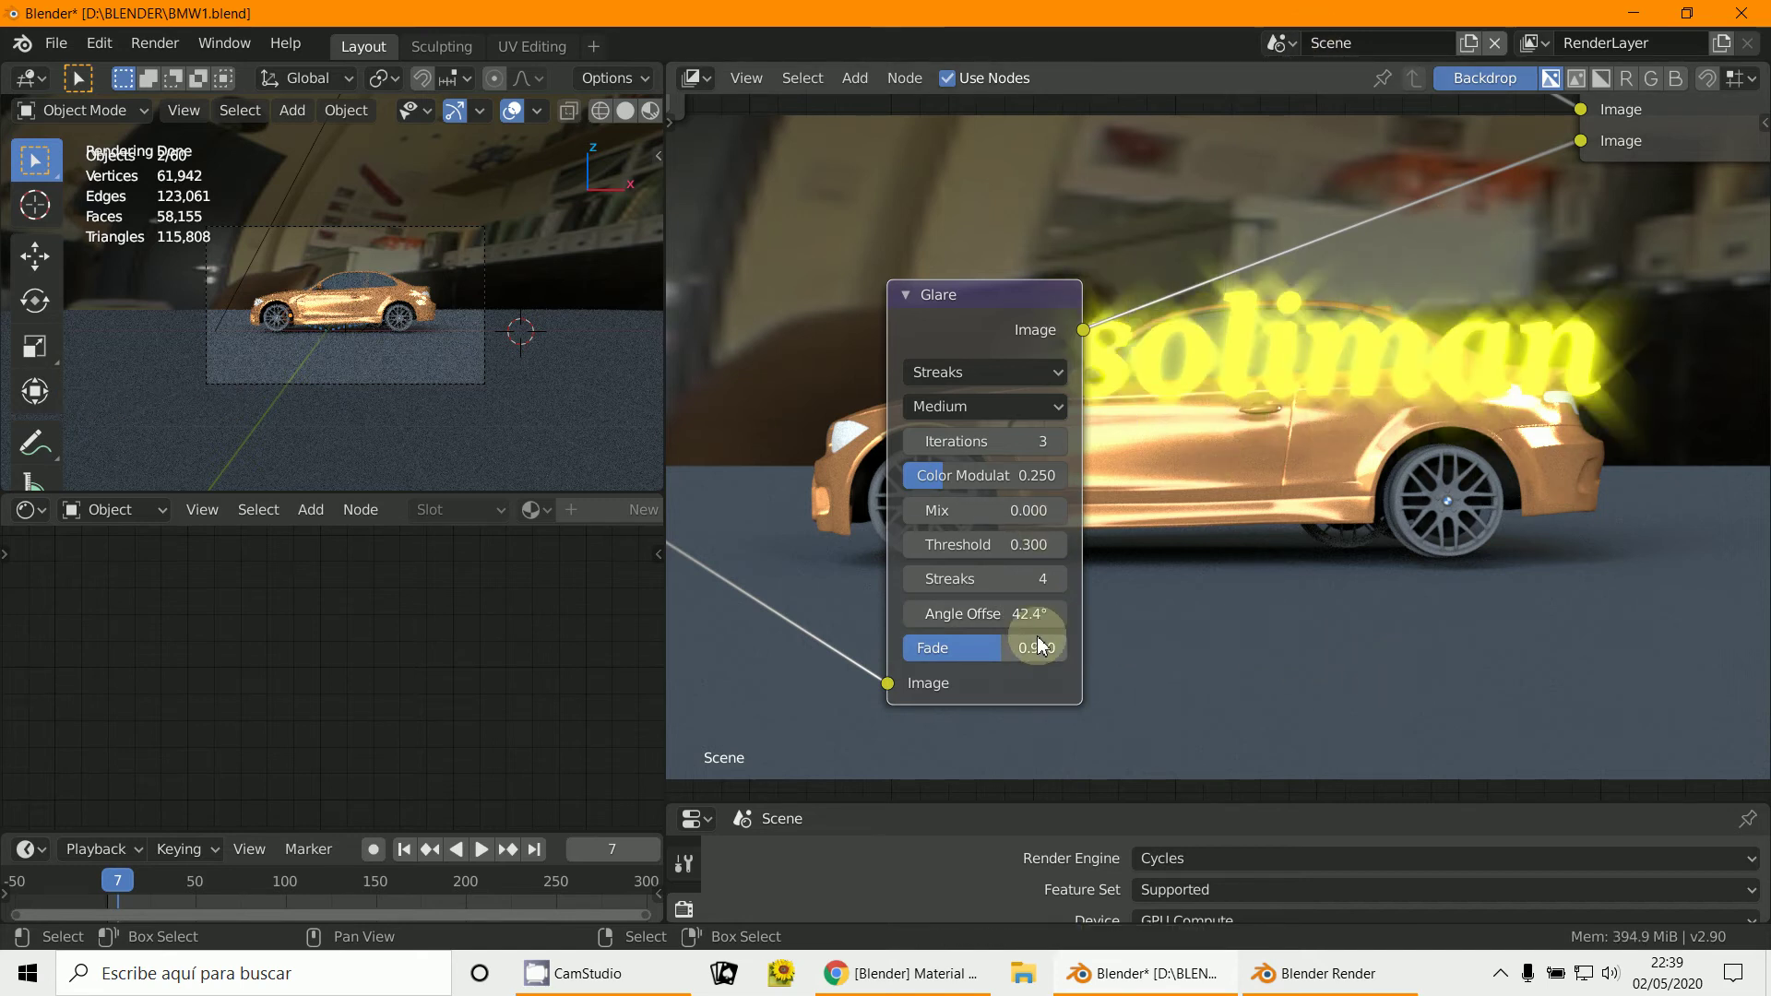
left_click(1085, 621)
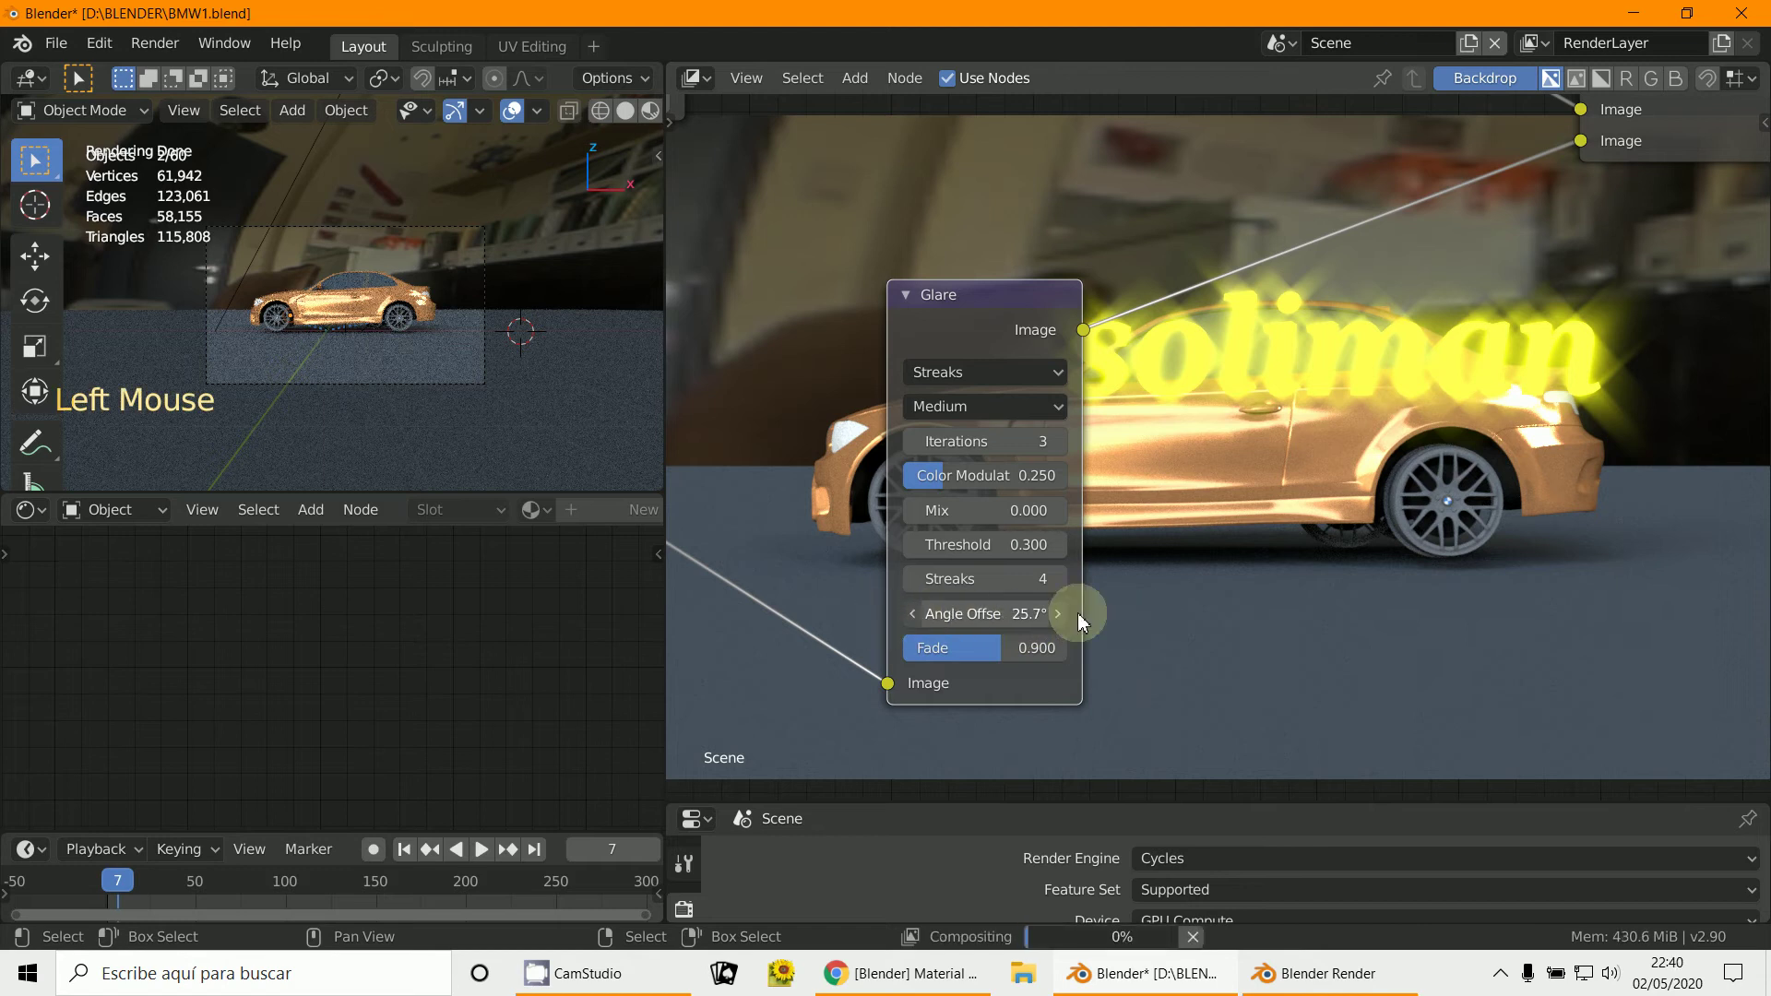
scroll("down", 3)
middle_click(1095, 513)
middle_click(1095, 514)
Step: Place the Glare node between the text Render Layers and Alpha Over
left_click(889, 179)
left_click(961, 542)
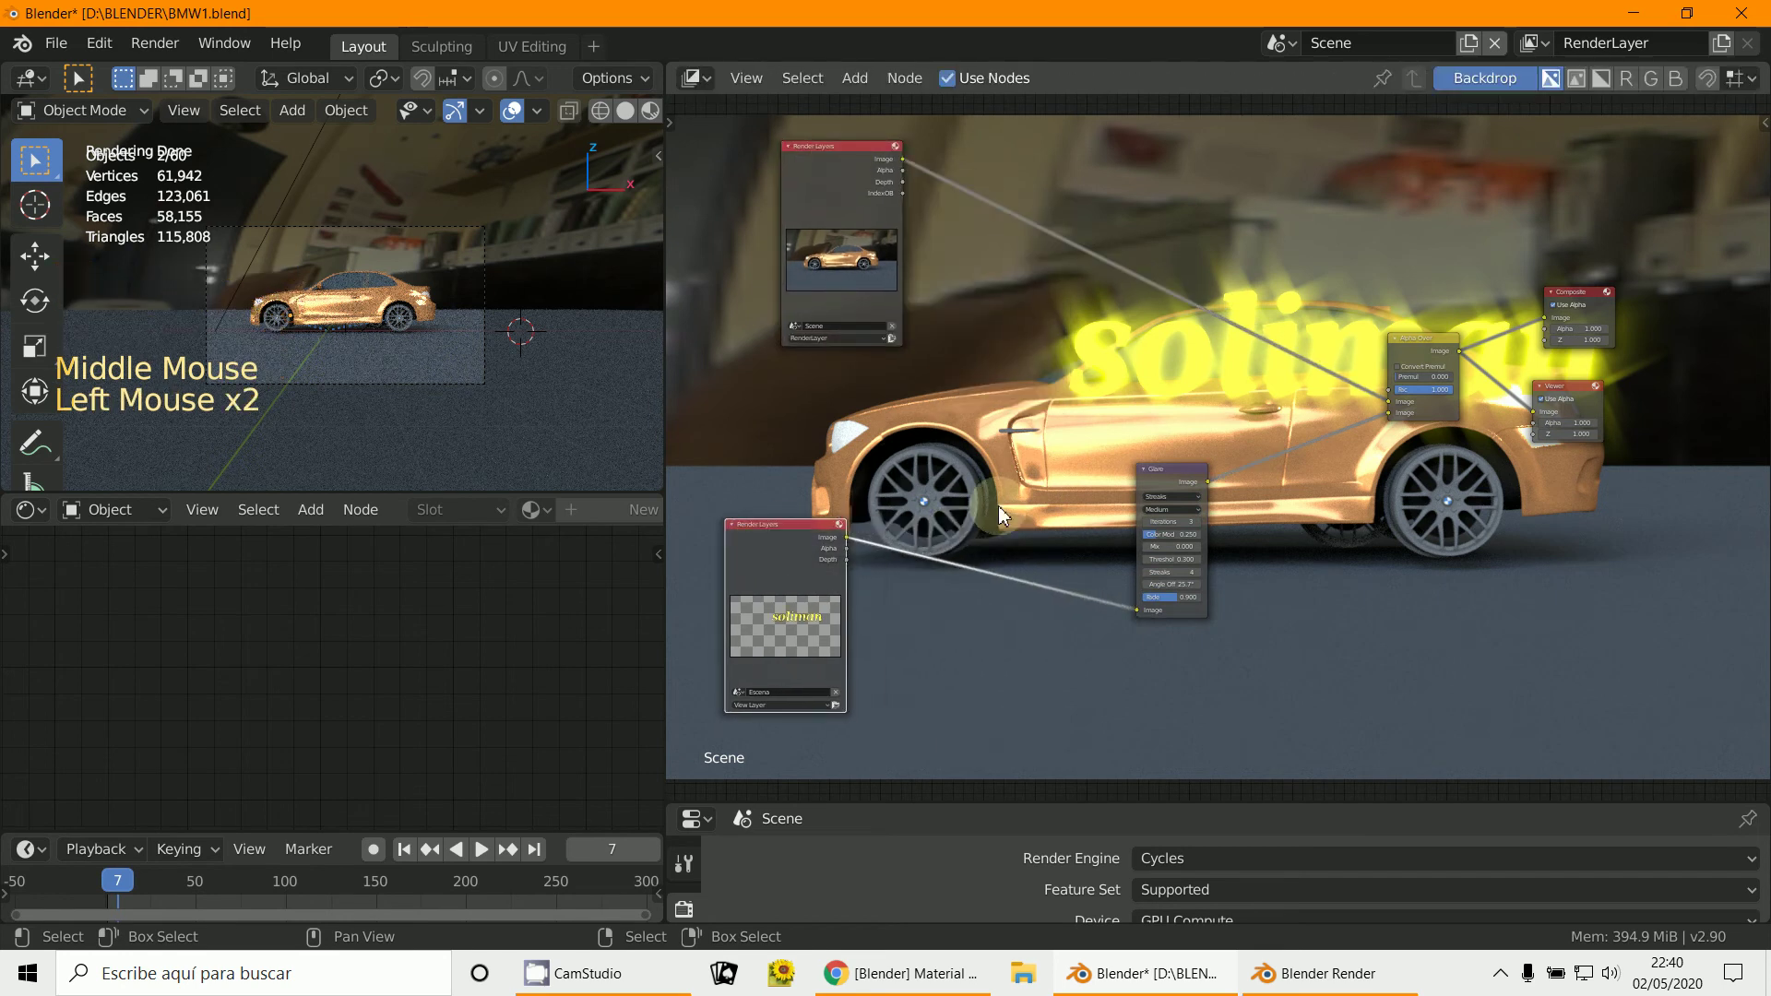
left_click(1191, 475)
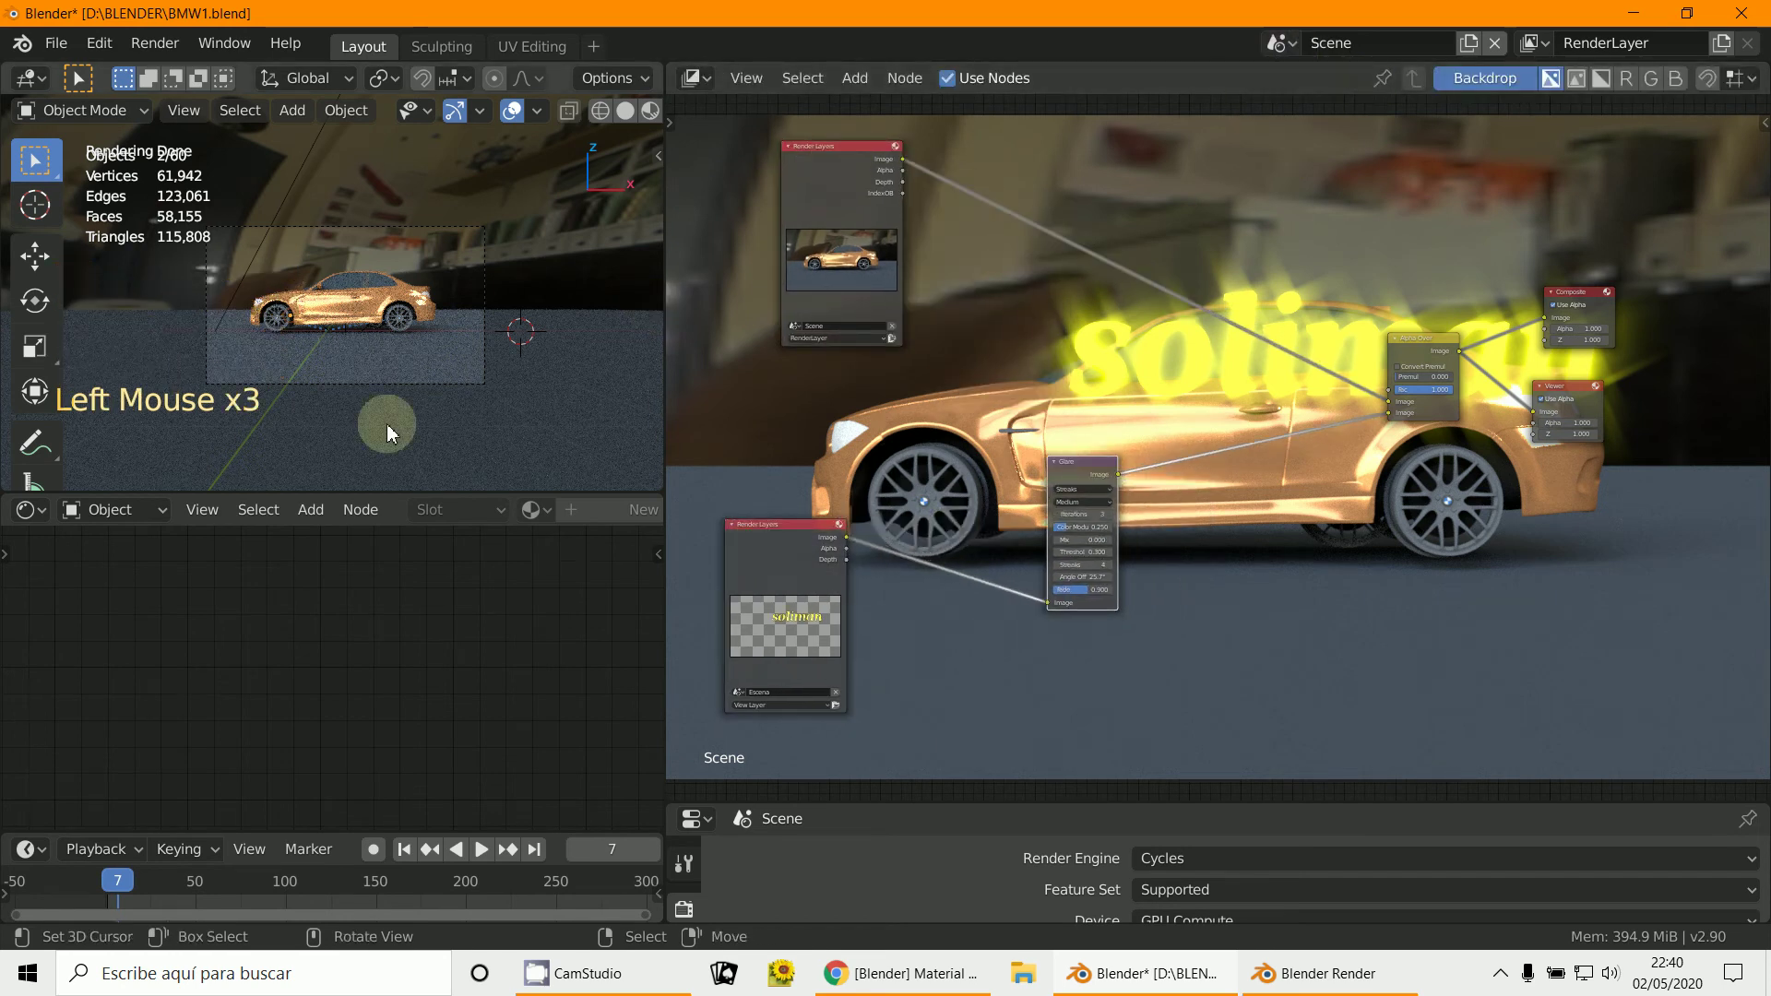
middle_click(1341, 502)
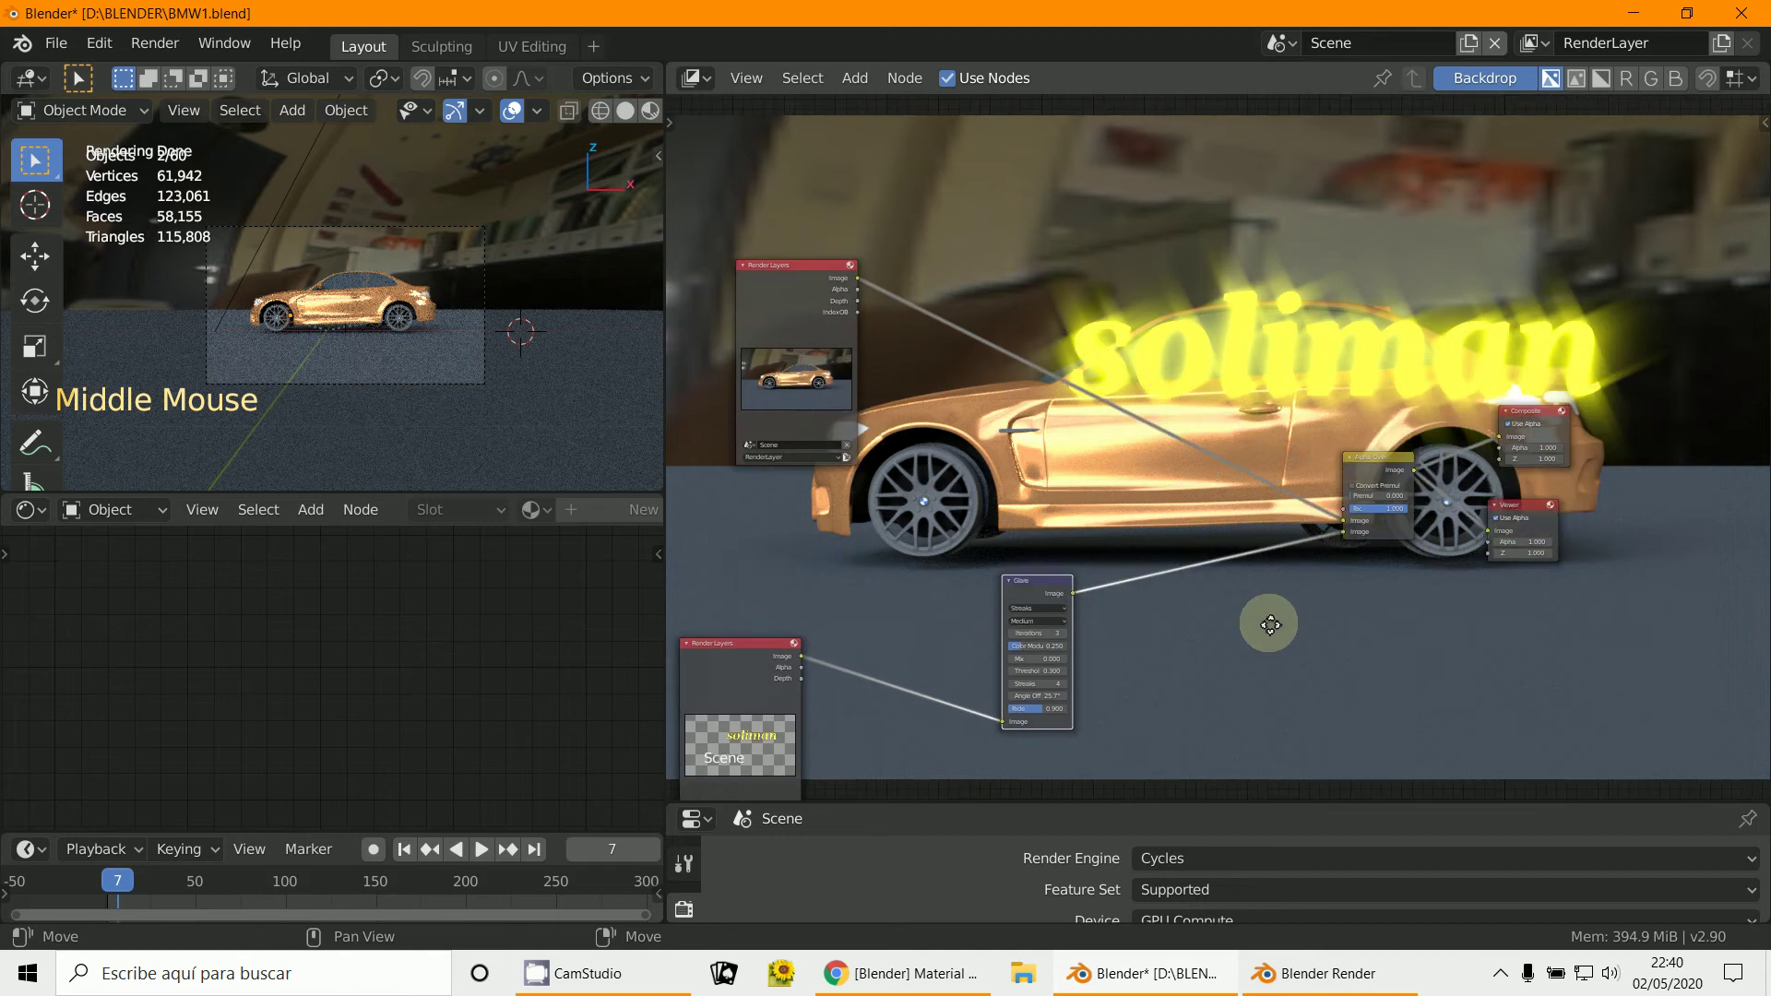
middle_click(1395, 586)
left_click(1080, 551)
Step: Insert a Translate node before the Glare node and fit the node tree in view
left_click(855, 88)
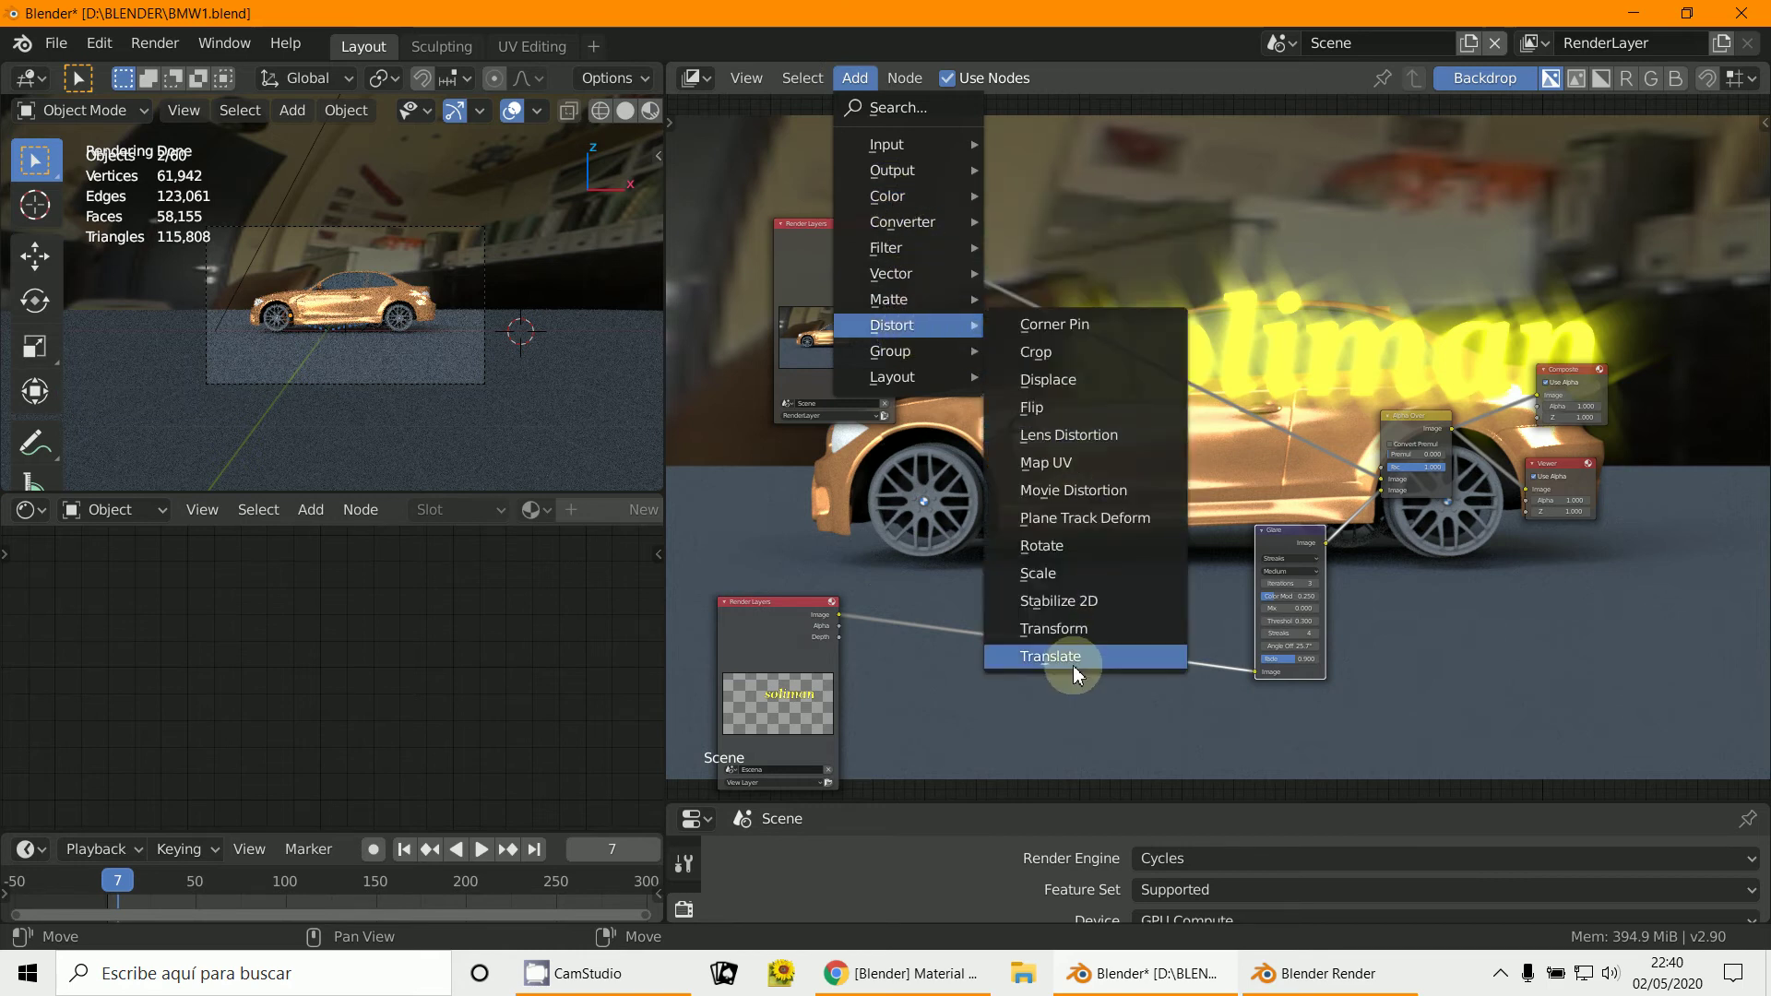
scroll("up", 3)
middle_click(1069, 632)
scroll("up", 3)
middle_click(1172, 594)
scroll("up", 3)
left_click(1107, 618)
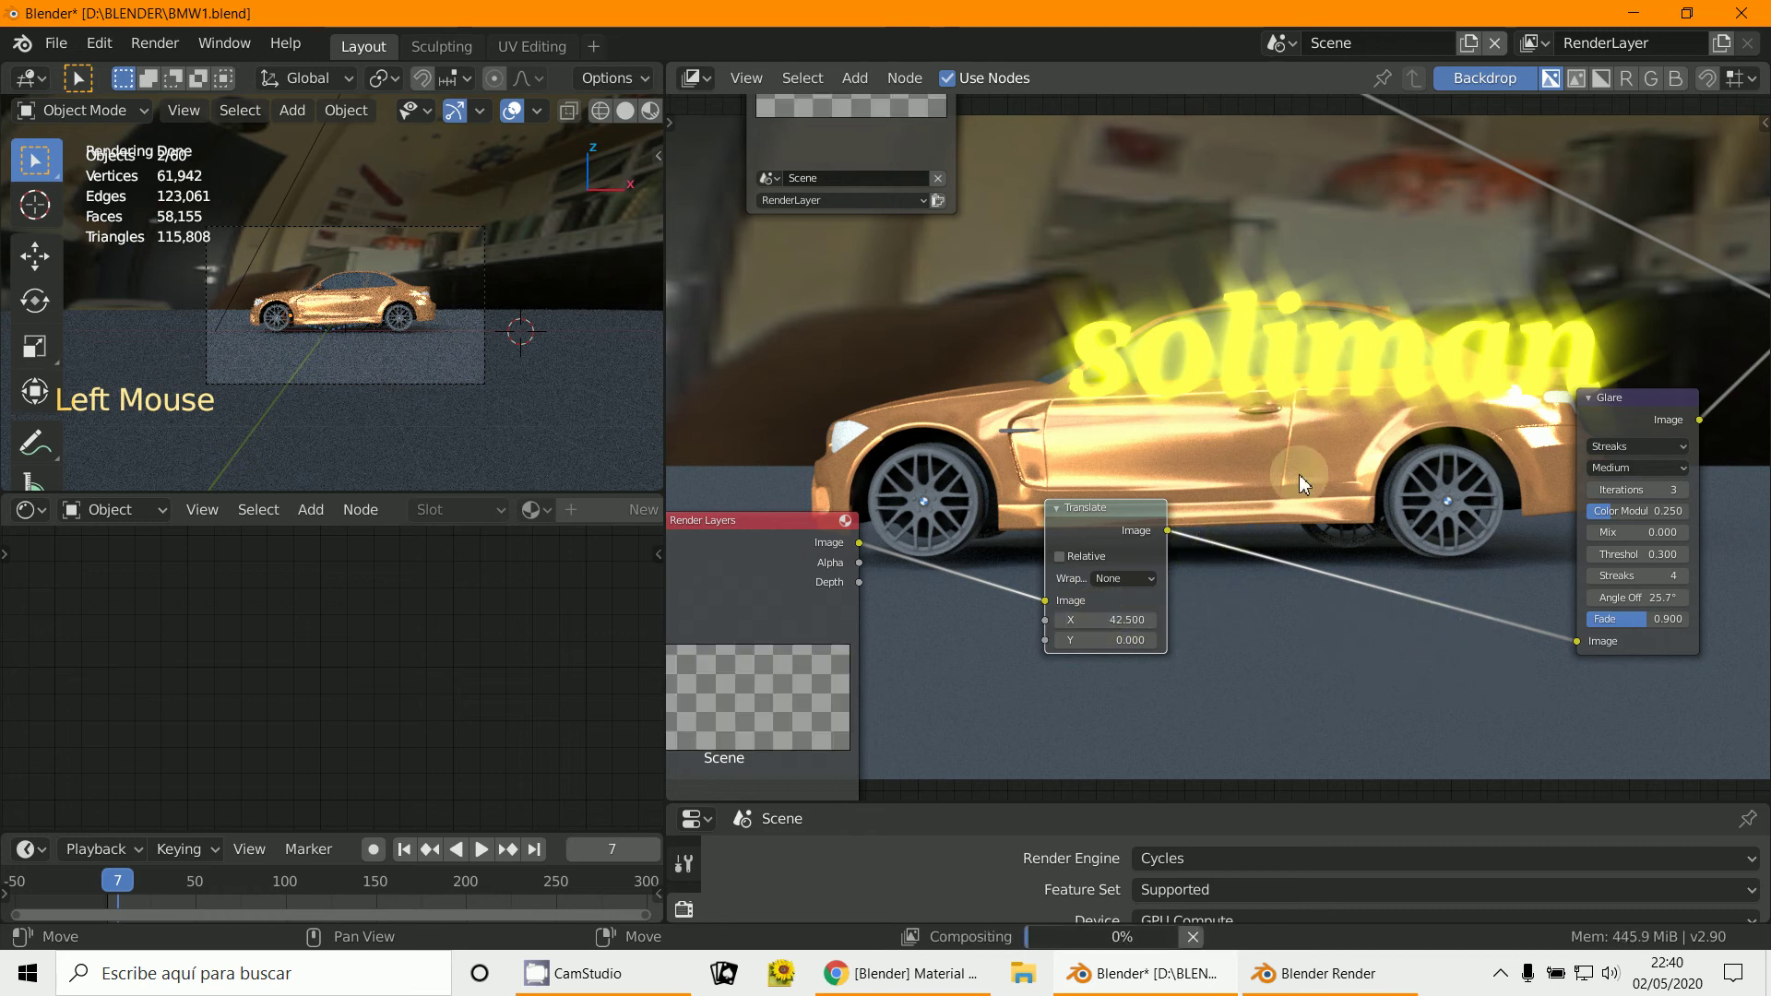
left_click(1117, 621)
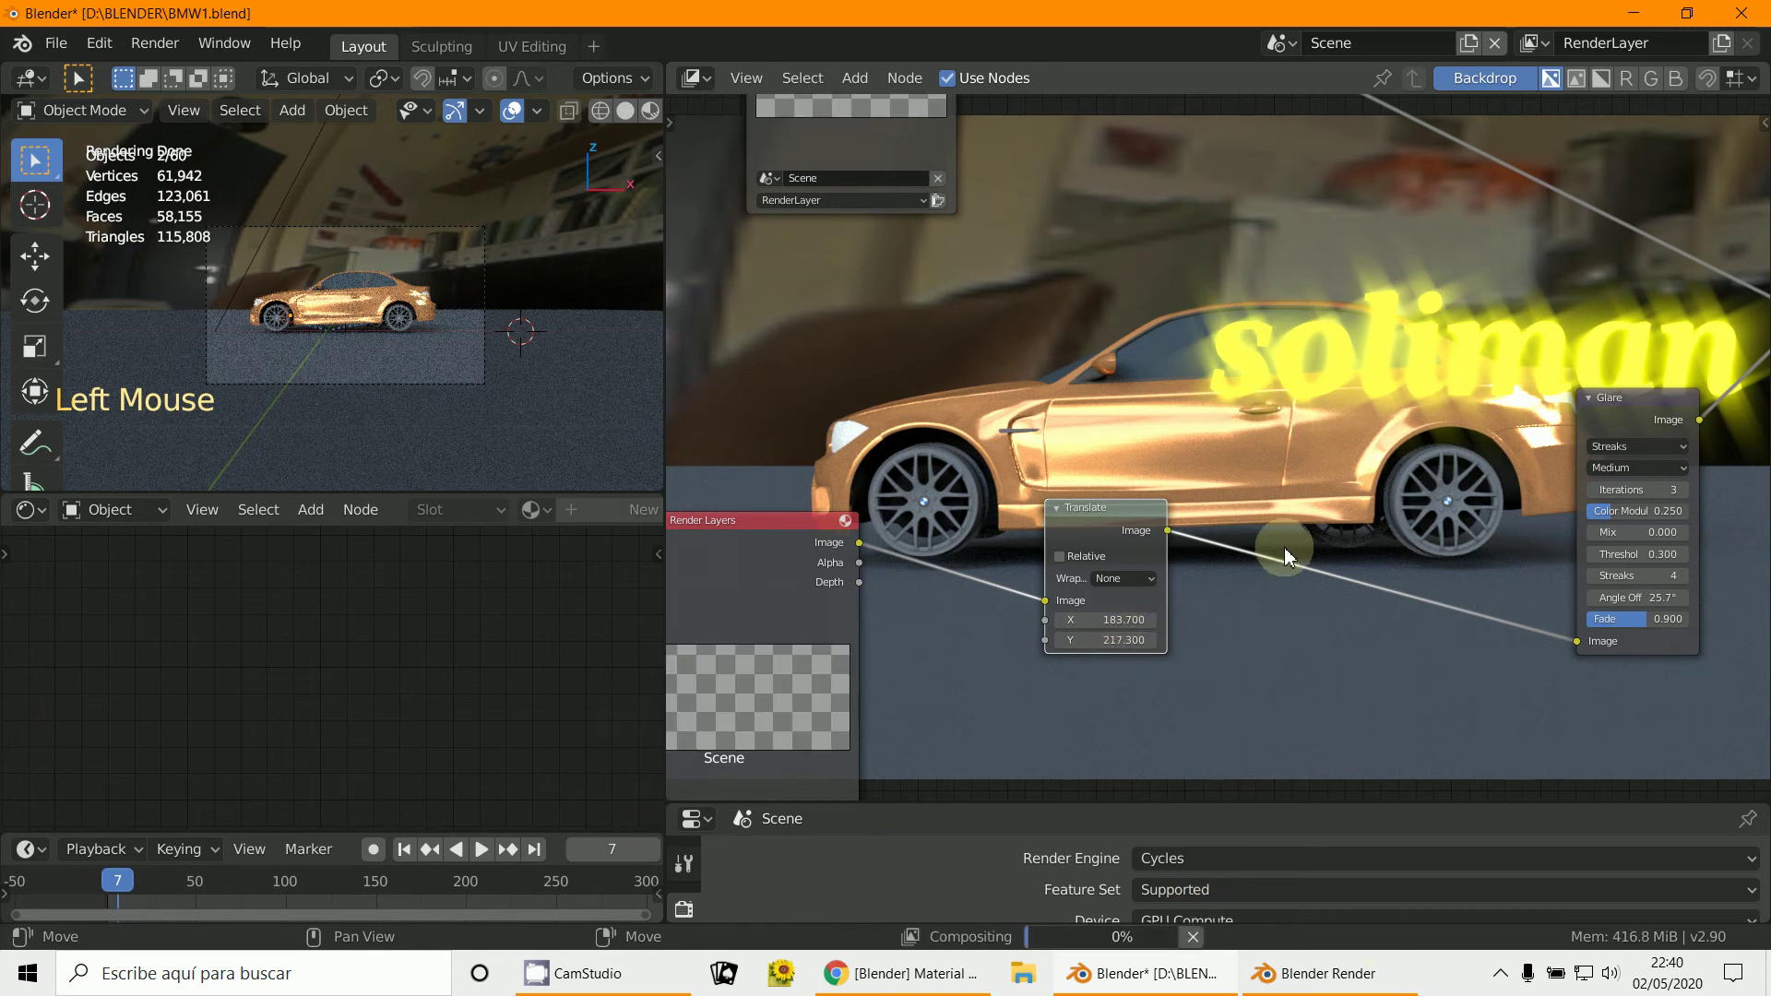
scroll("down", 3)
key("v")
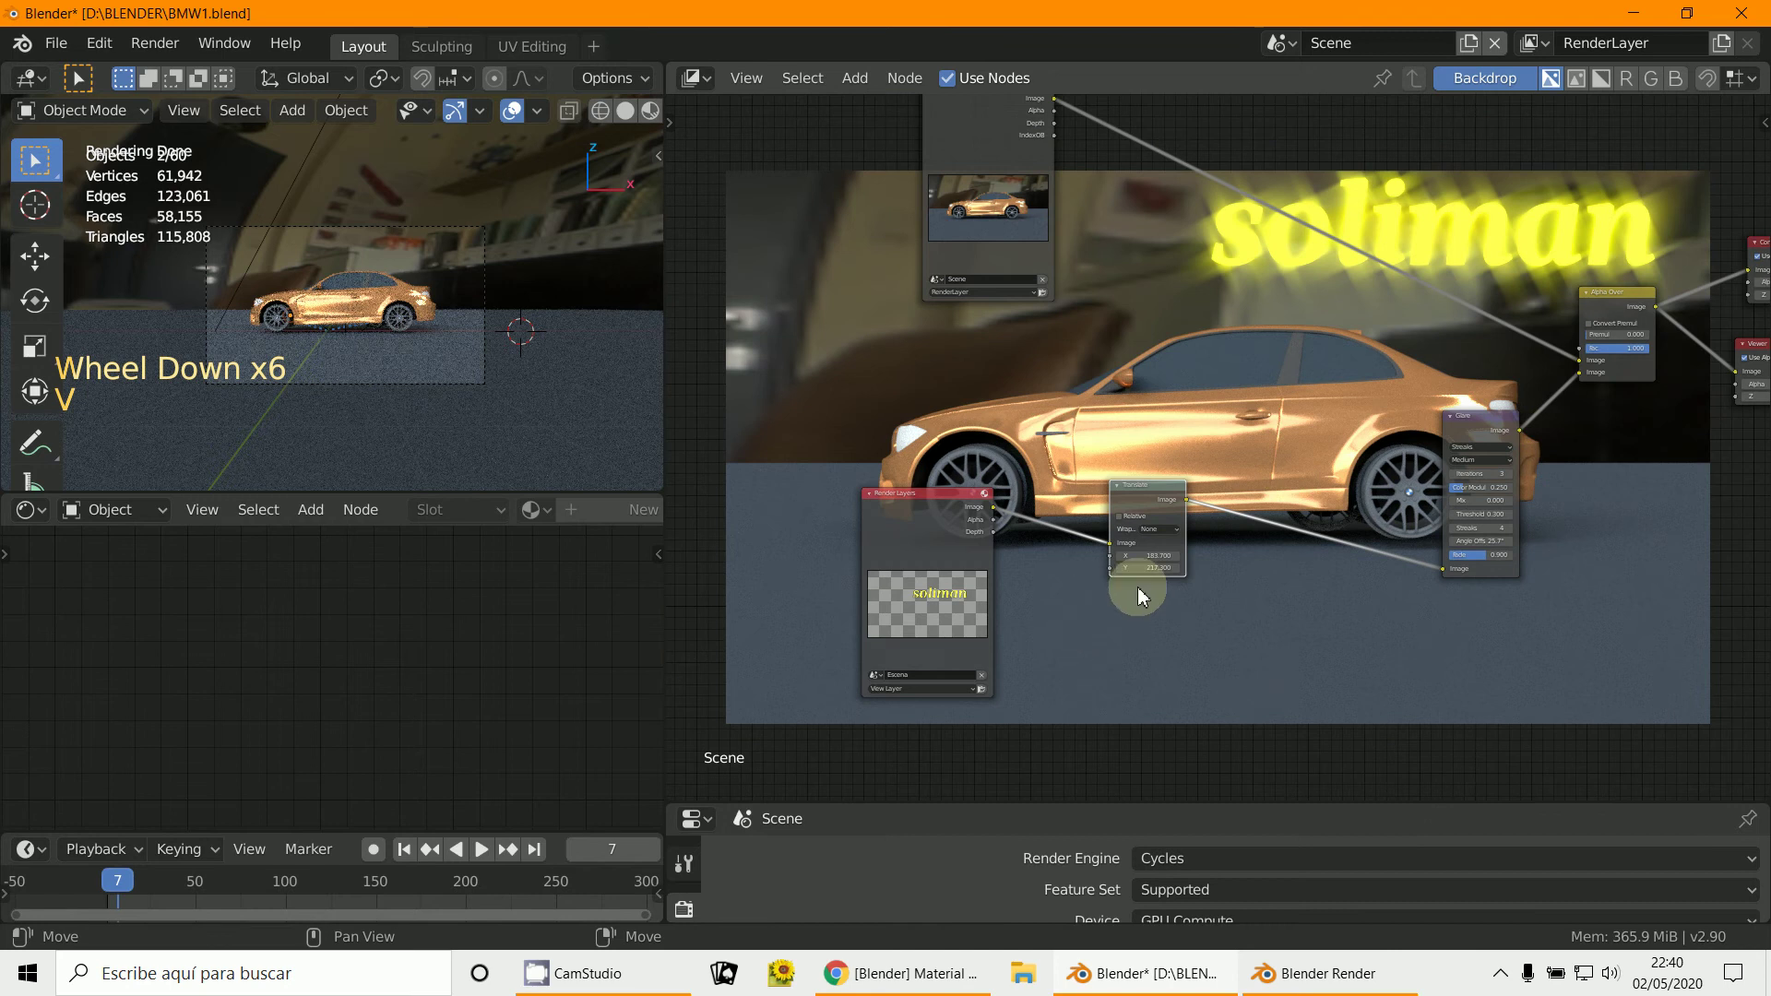
Step: Set the Translate X and Y offsets to move the text to the upper right, repositioning Render Layers
scroll("up", 3)
left_click(1121, 601)
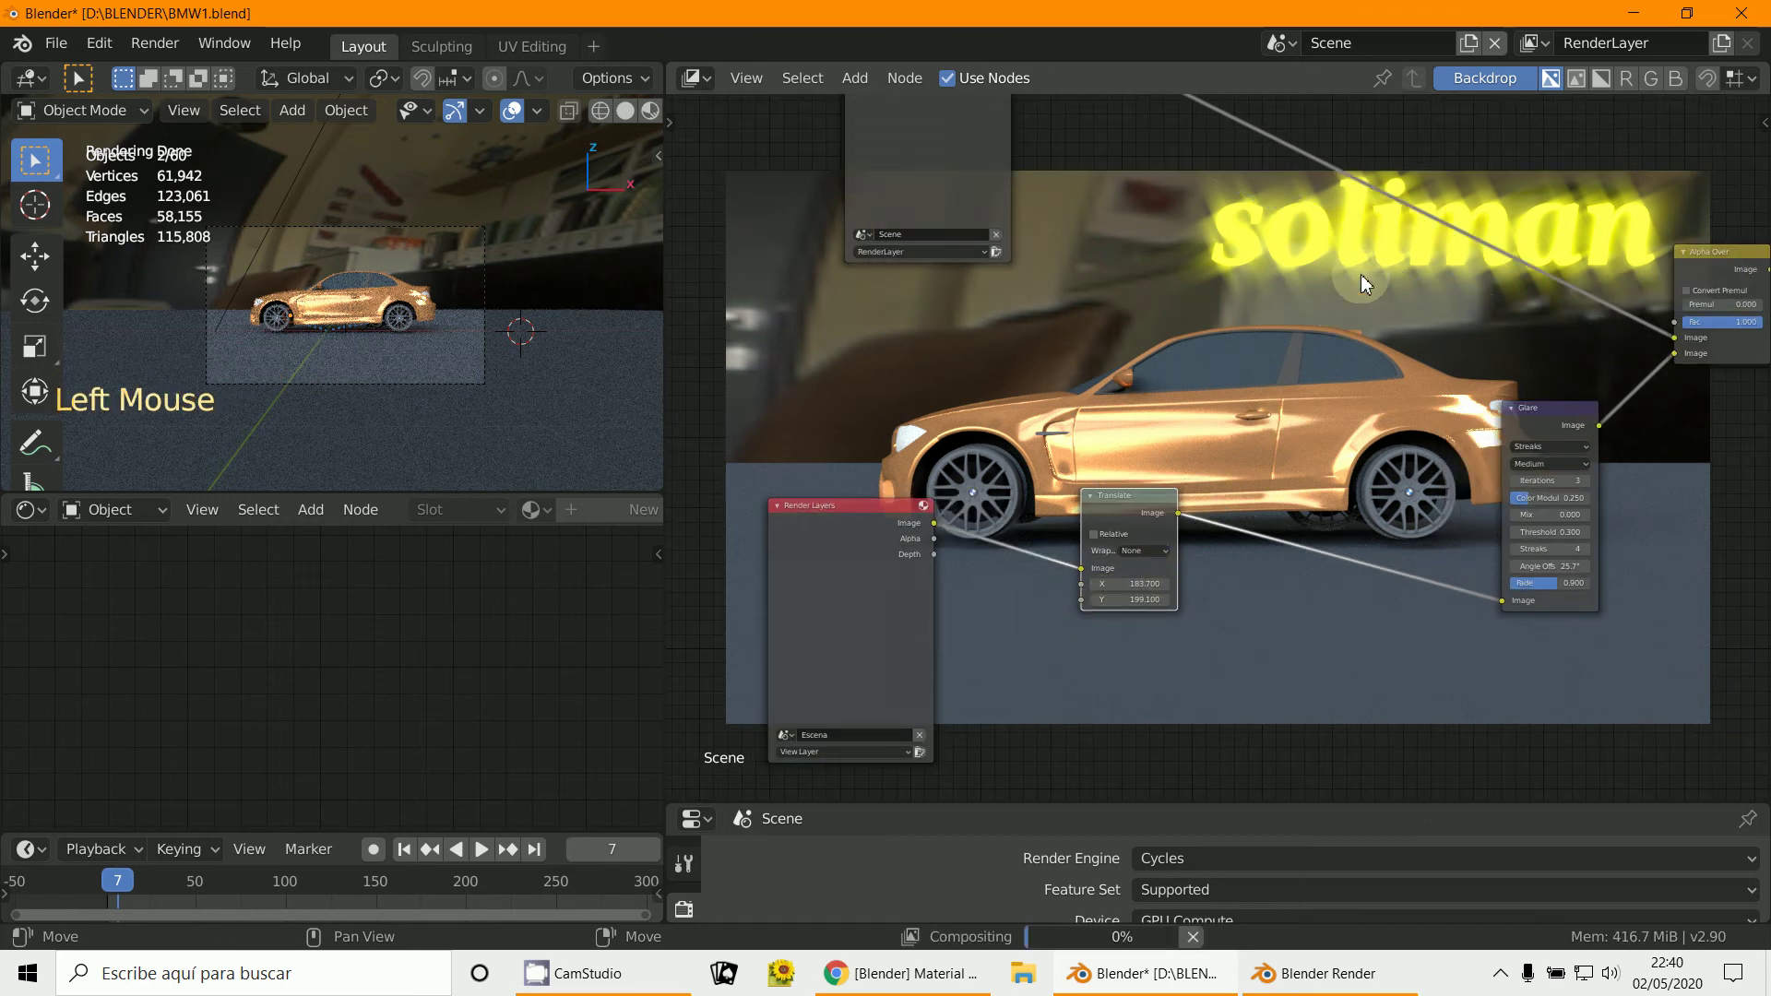
left_click(1147, 589)
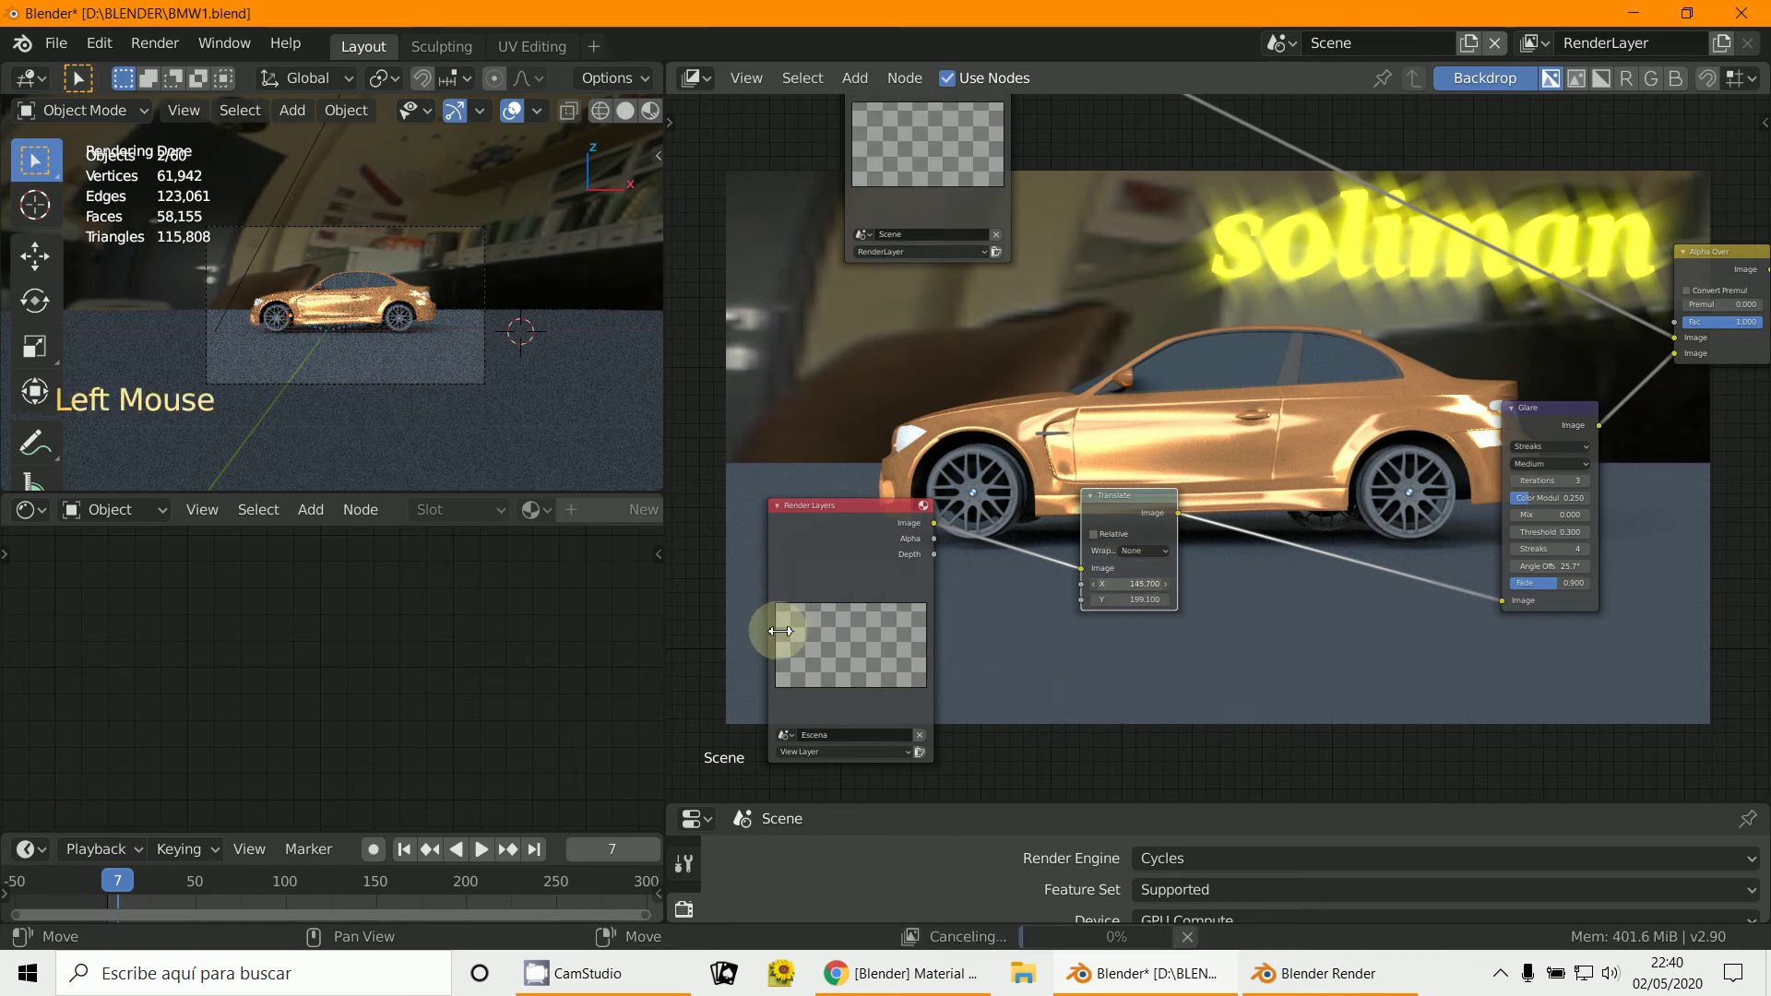
scroll("down", 3)
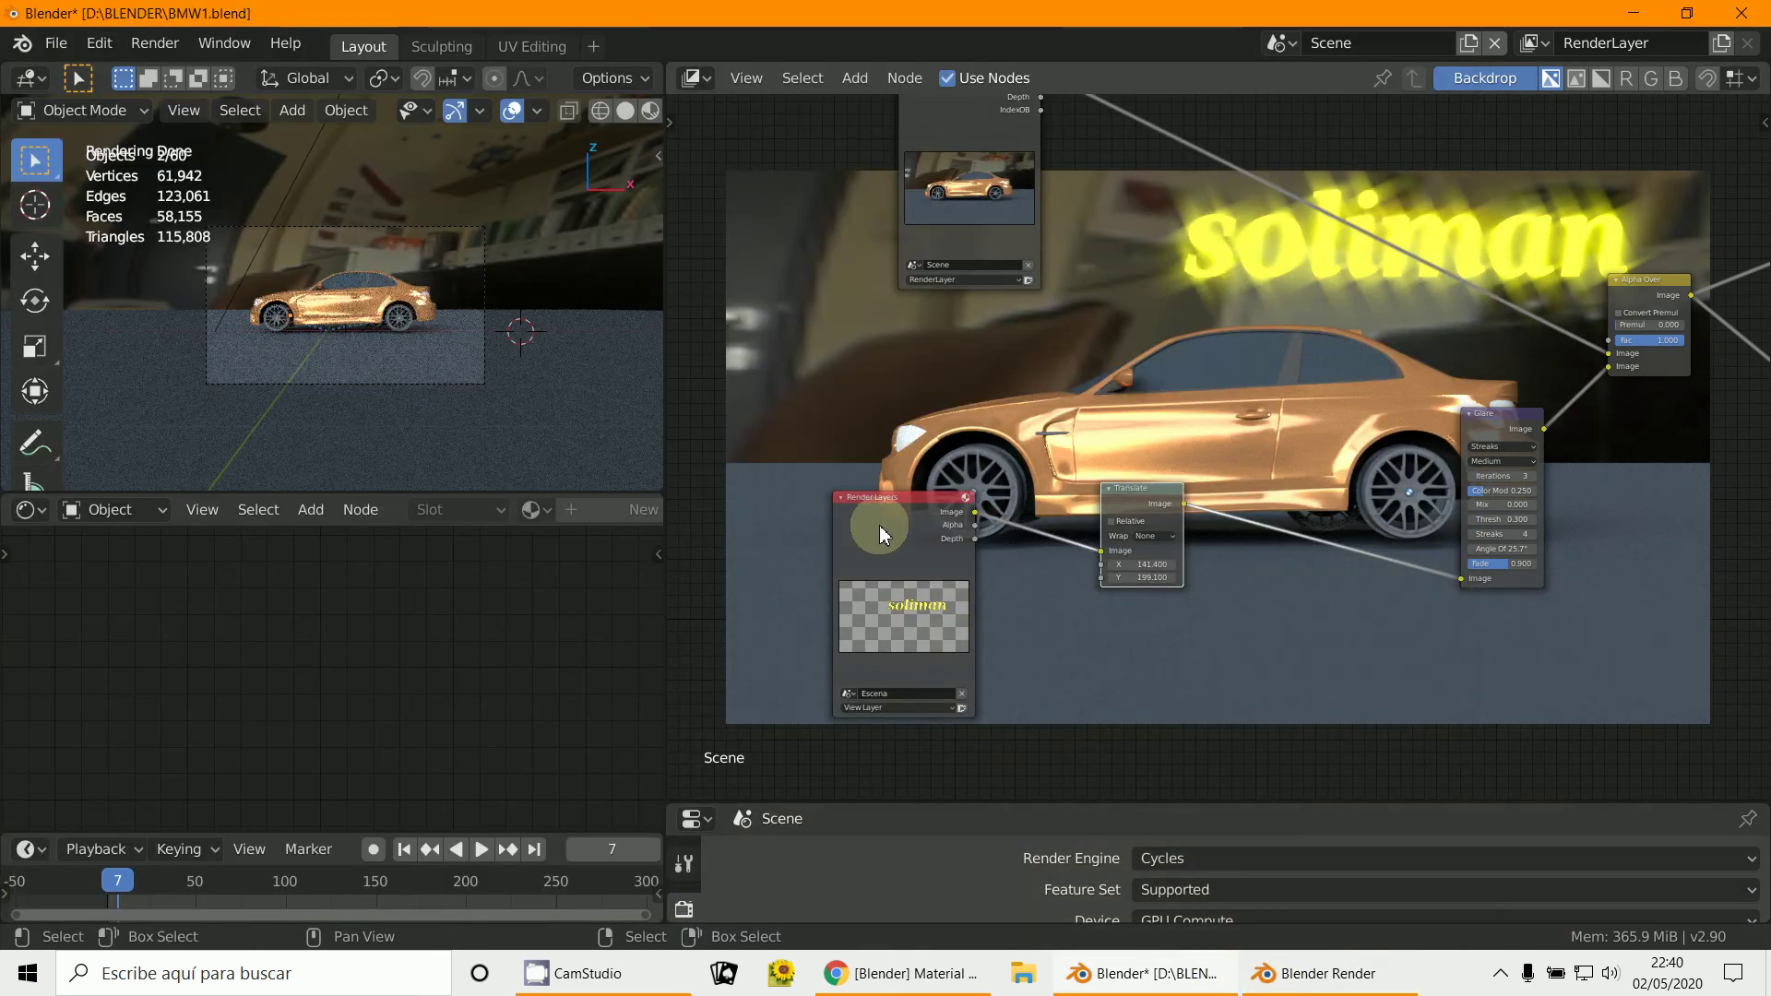
left_click(910, 501)
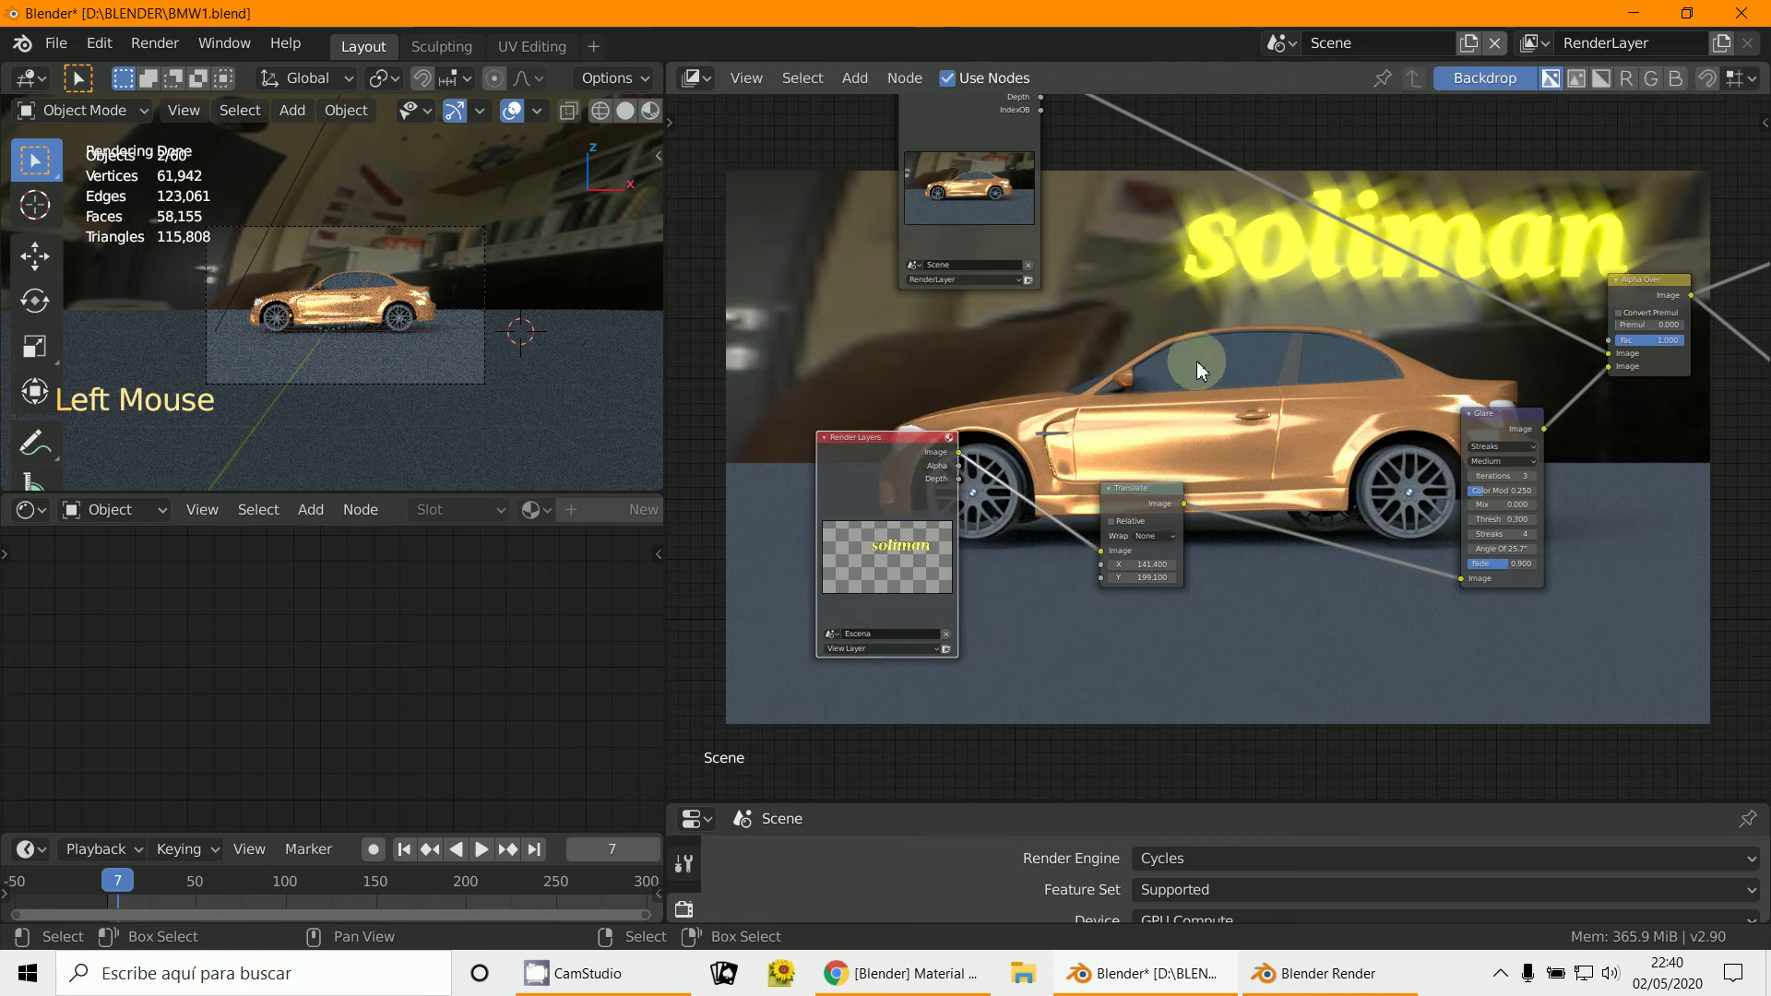
left_click(1126, 500)
Step: Insert an RGB Curves node between the text Render Layers and Translate, shaping its combined curve
left_click(852, 86)
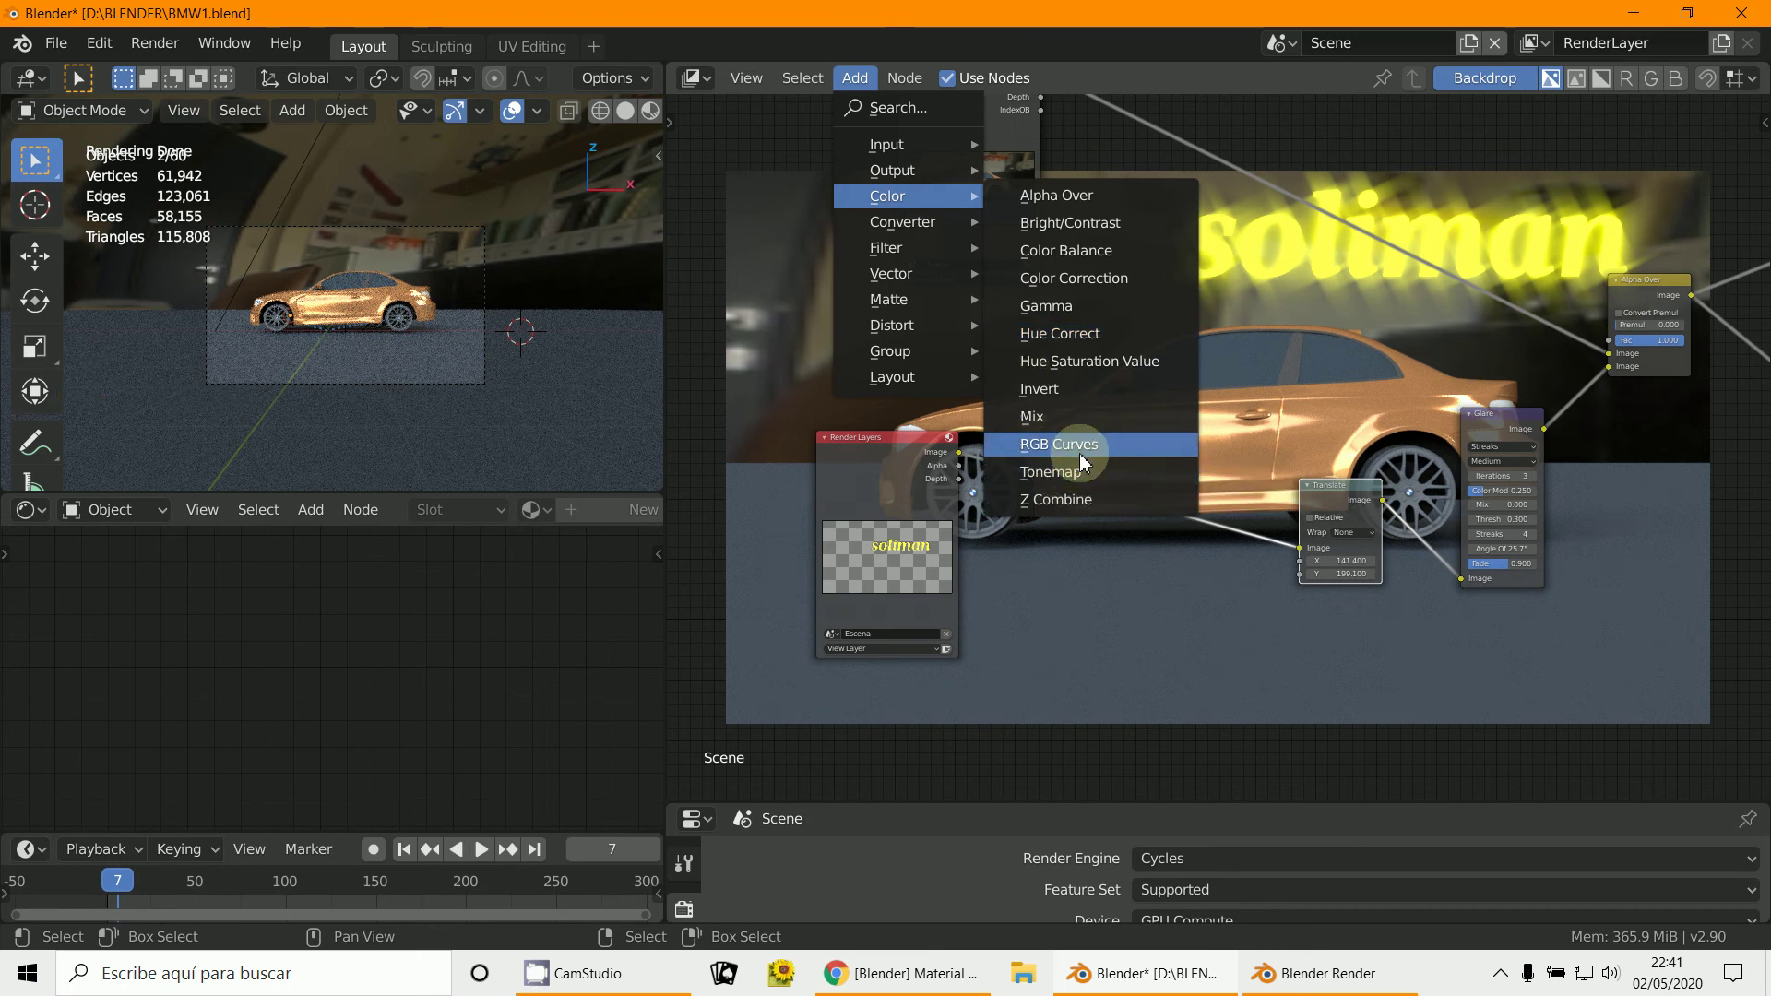
scroll("up", 3)
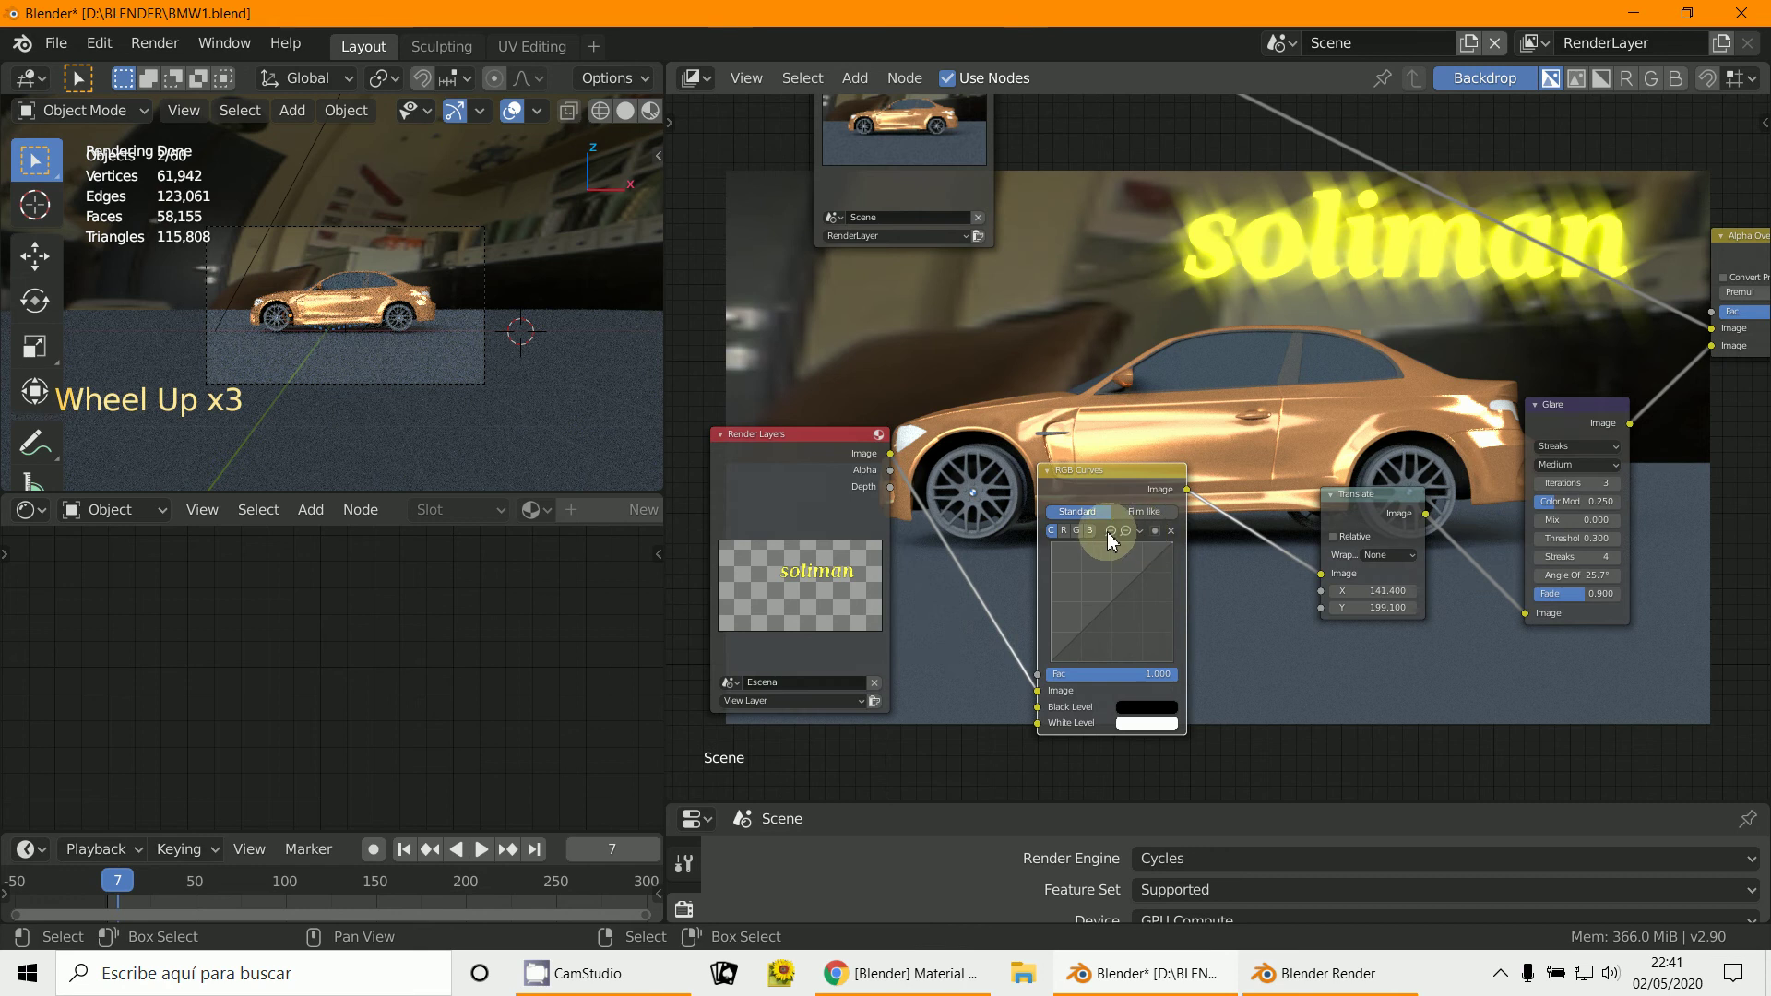
left_click(1097, 540)
left_click(1124, 612)
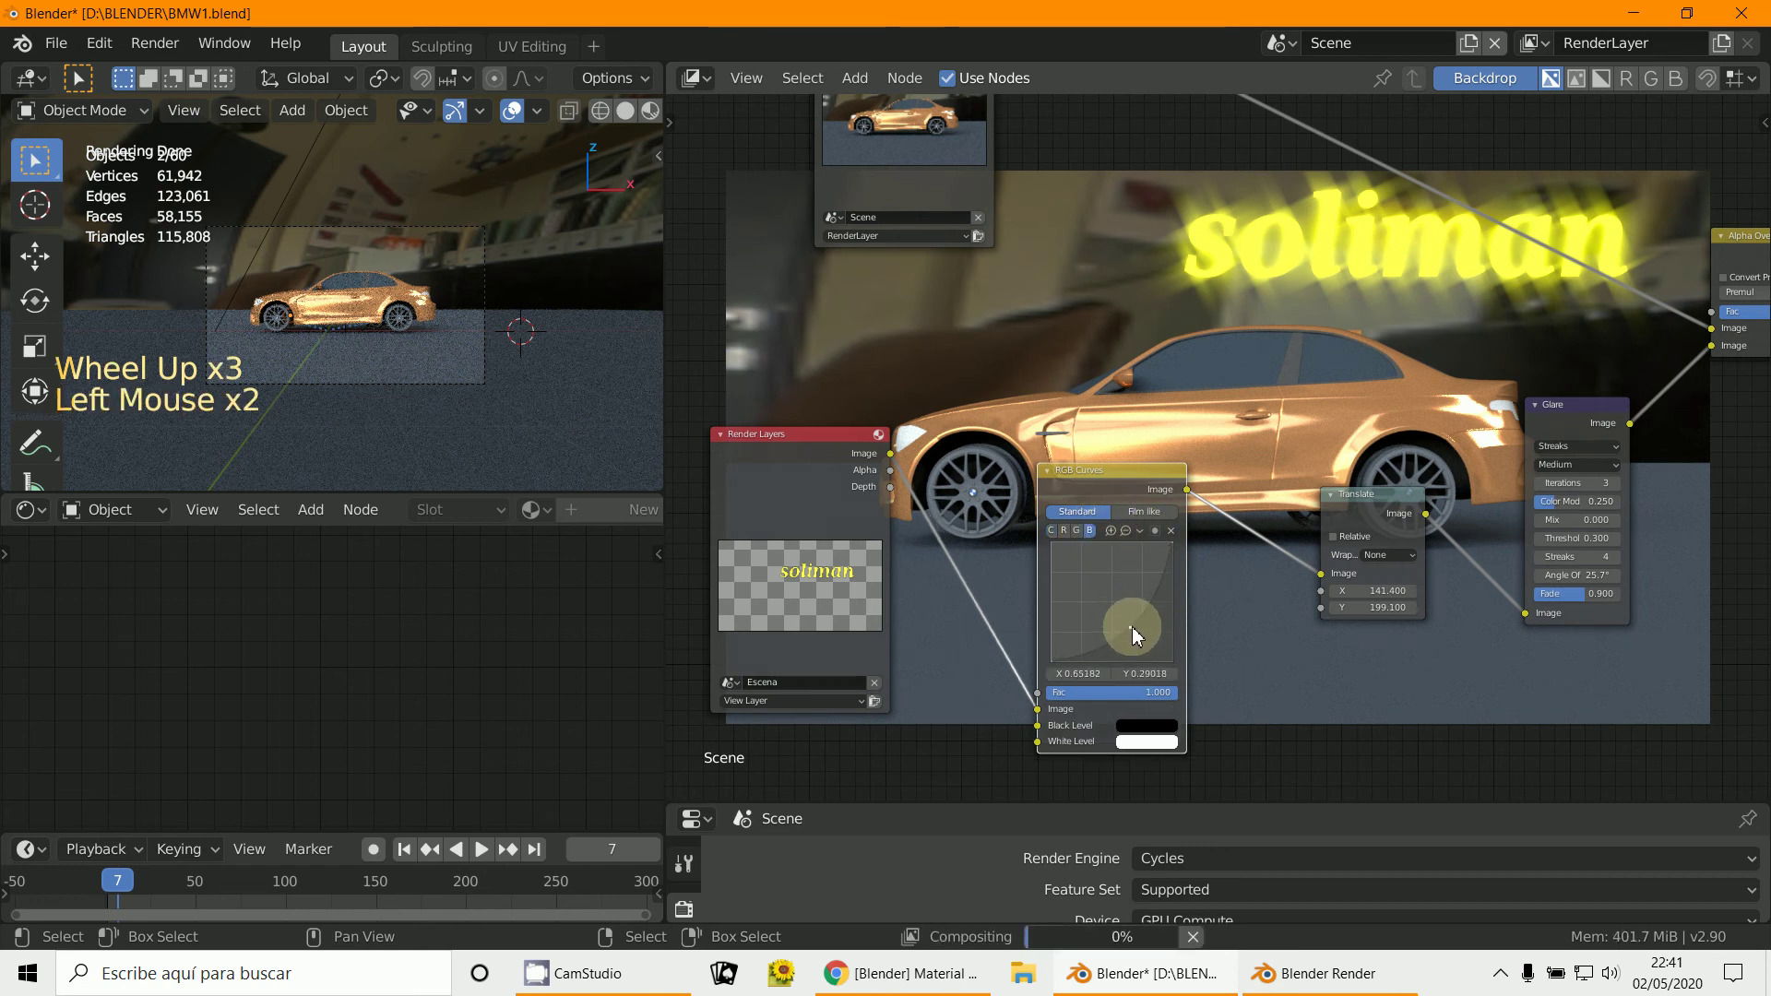
left_click(1120, 612)
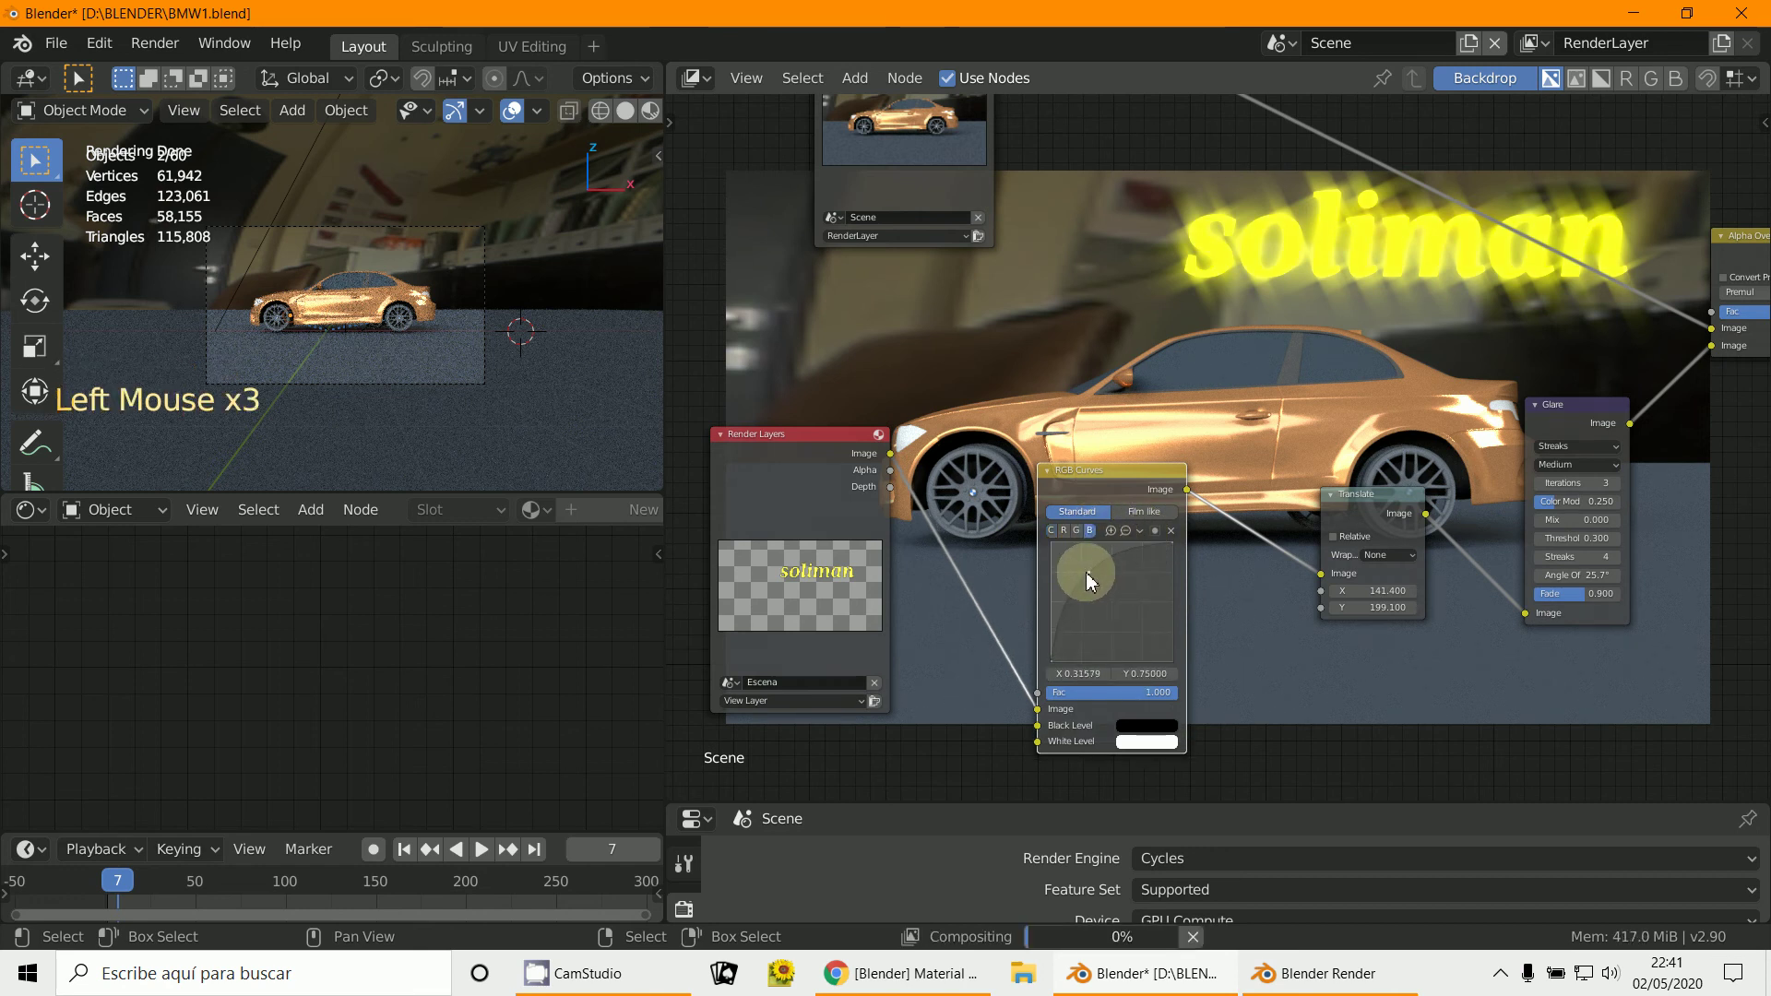
left_click(1092, 581)
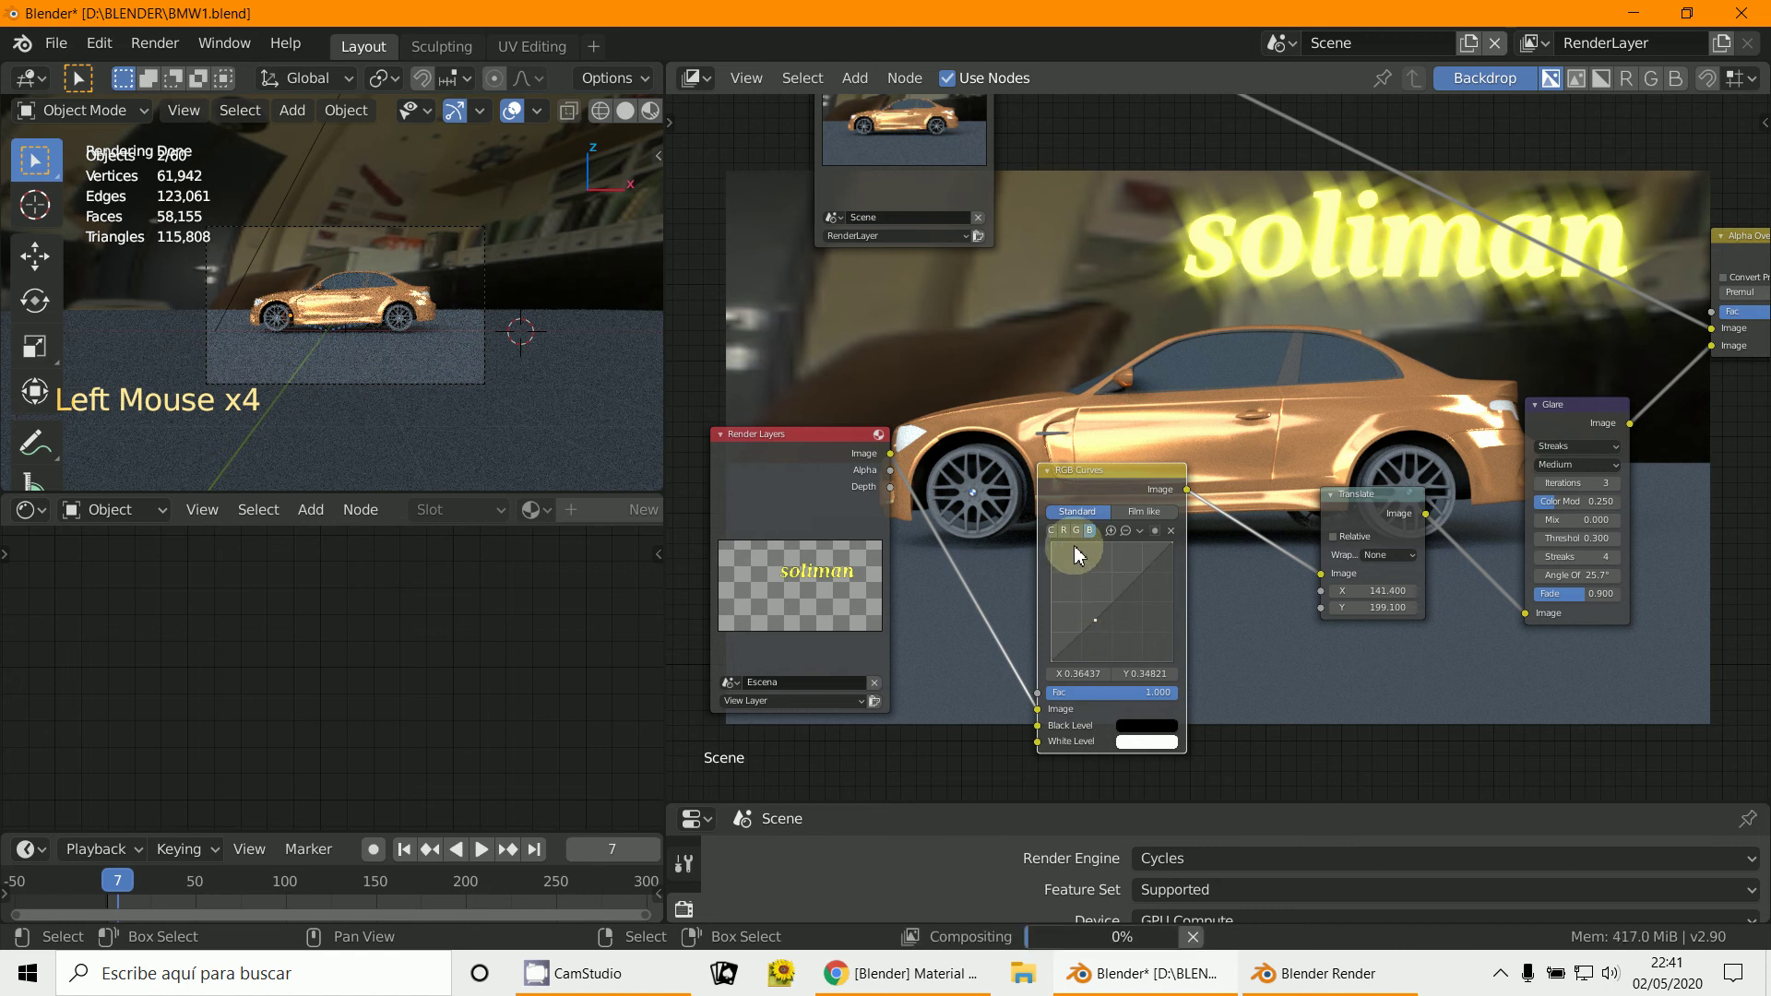
Step: Push the red channel curve up and reshape the green channel curve on the RGB Curves node
left_click(1081, 543)
left_click(1104, 608)
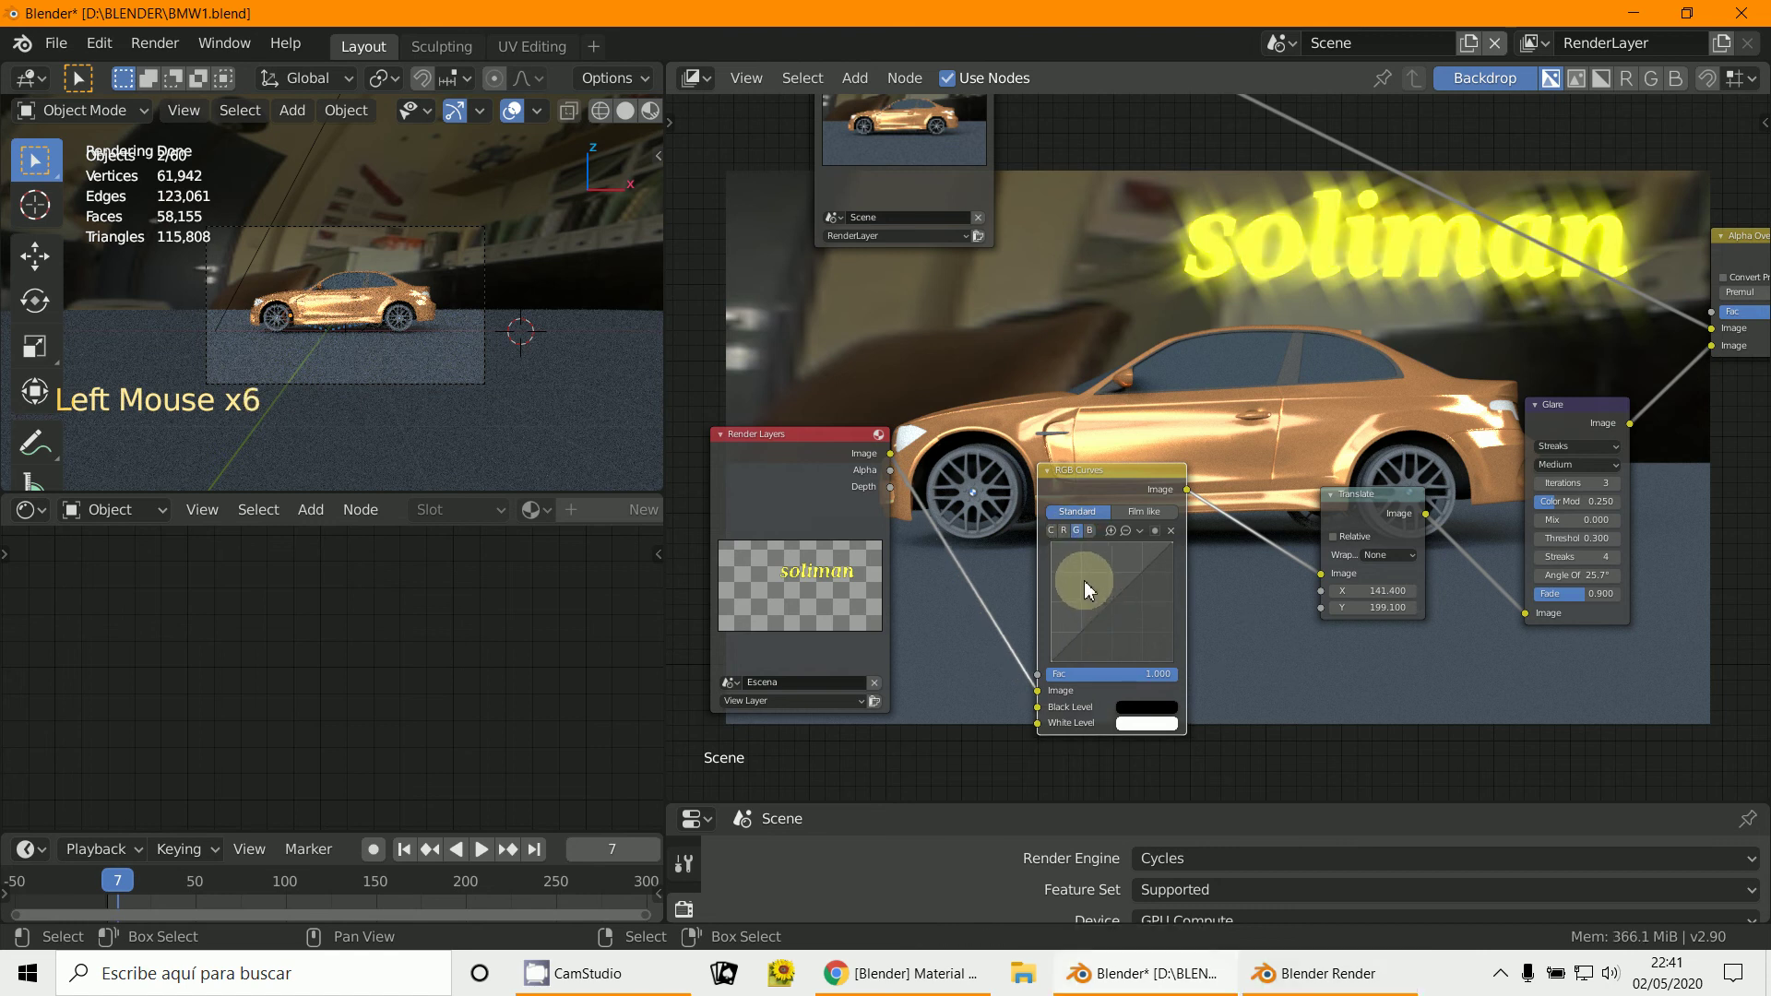
left_click(1113, 604)
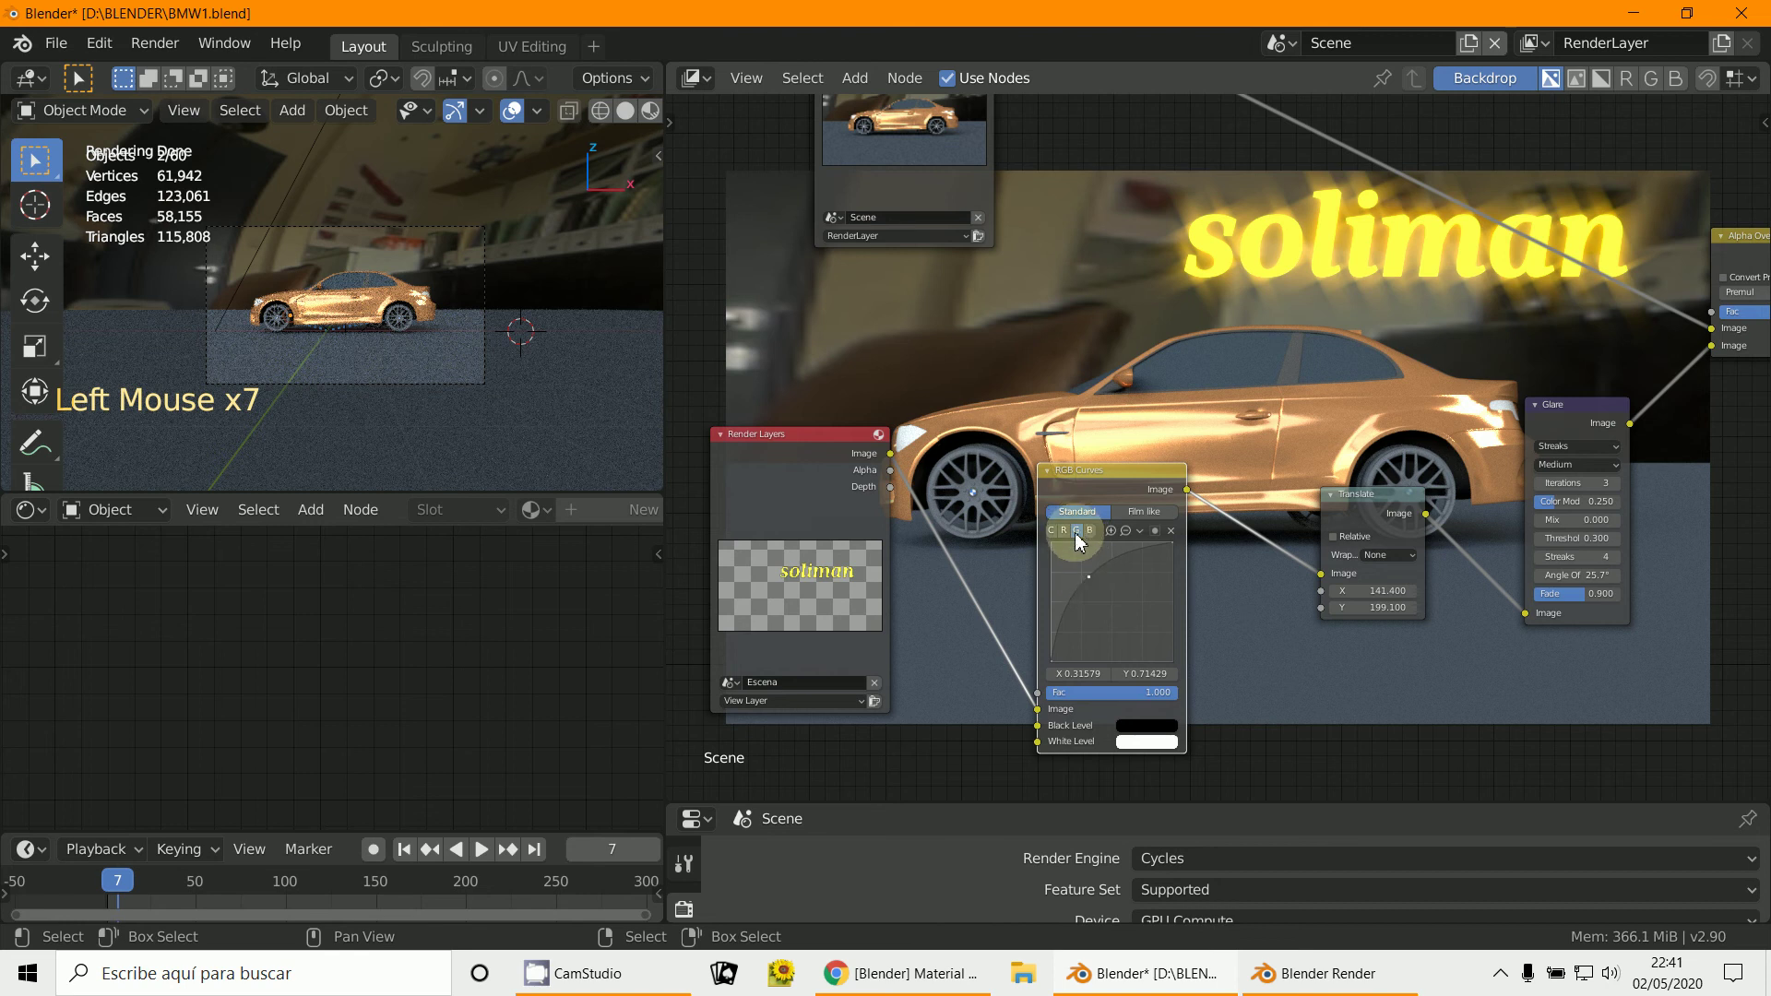
left_click(1099, 592)
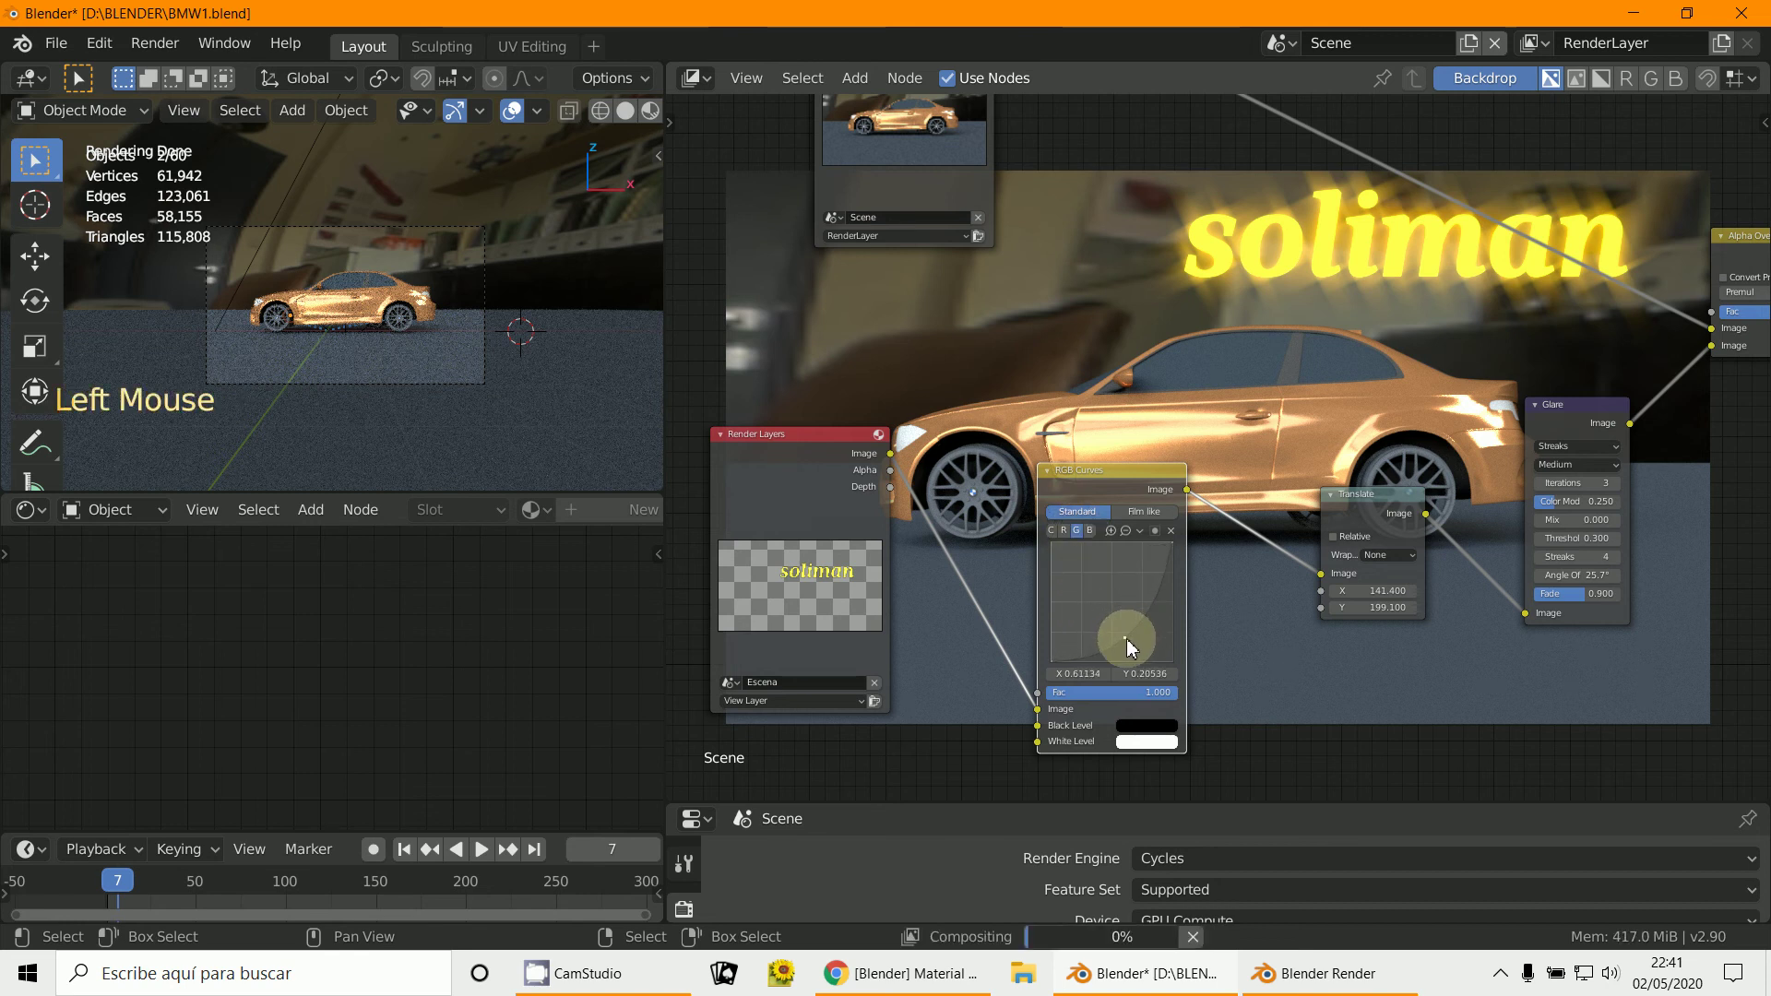
left_click(1133, 646)
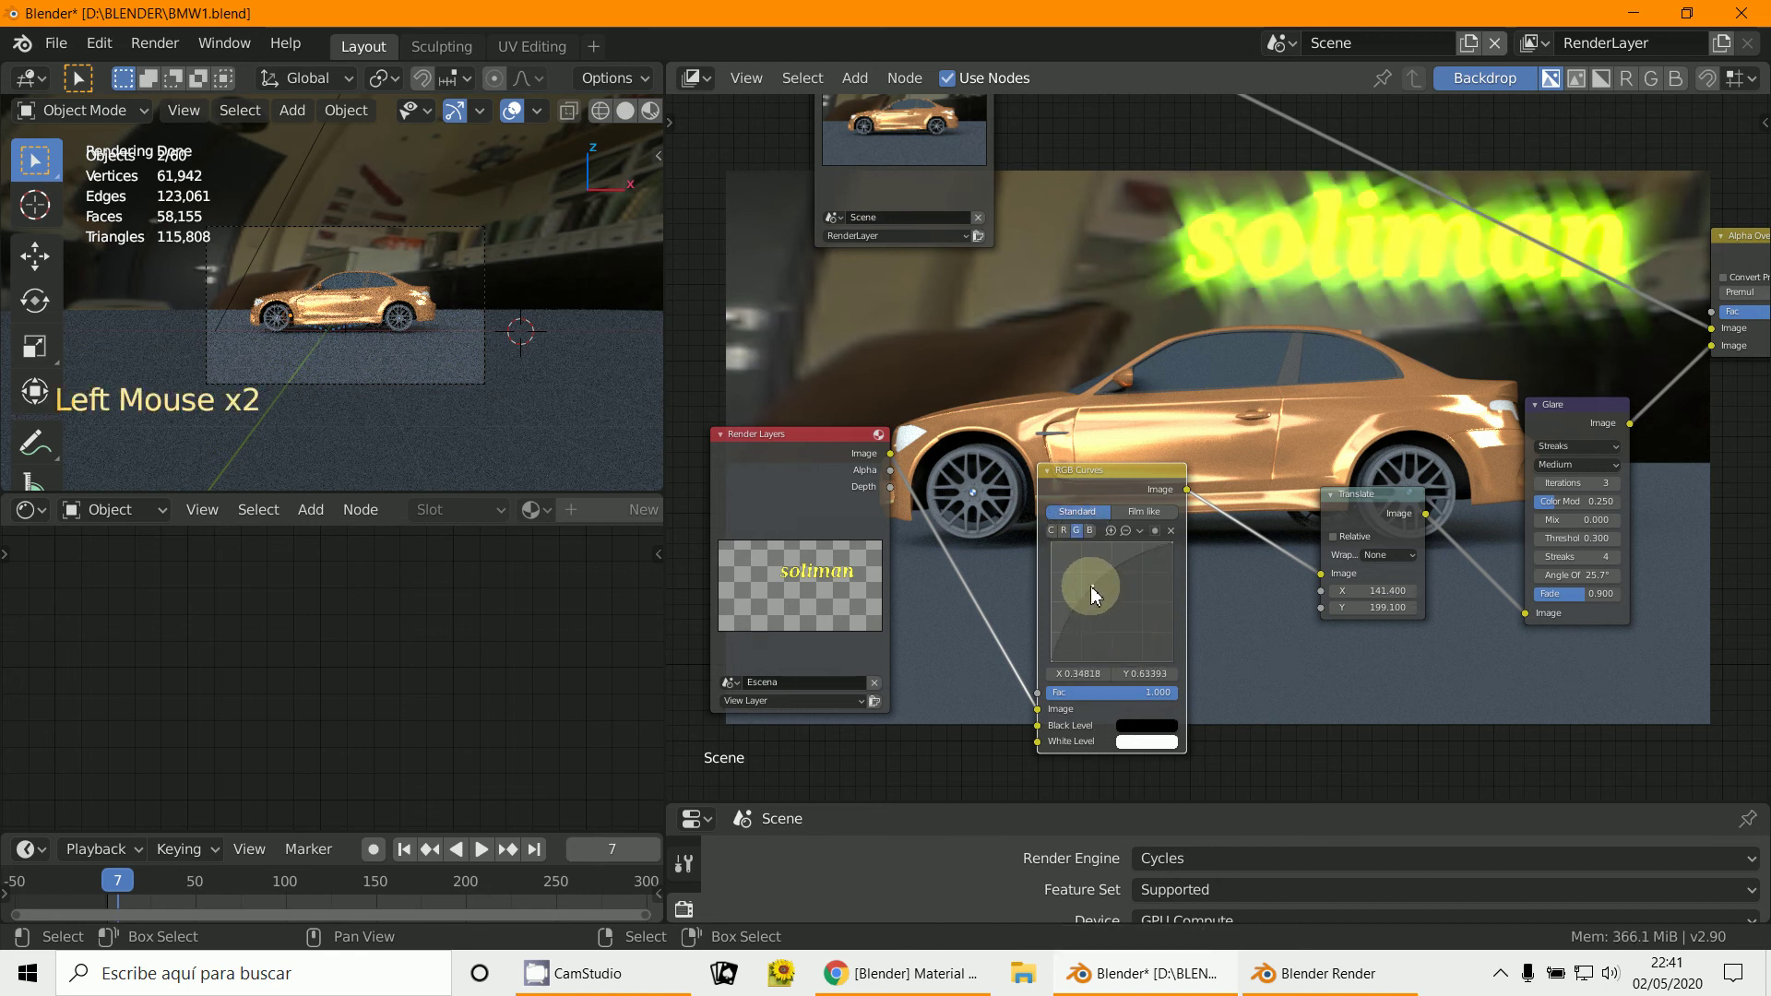
left_click(1073, 540)
left_click(1110, 610)
left_click(1098, 599)
left_click(1127, 641)
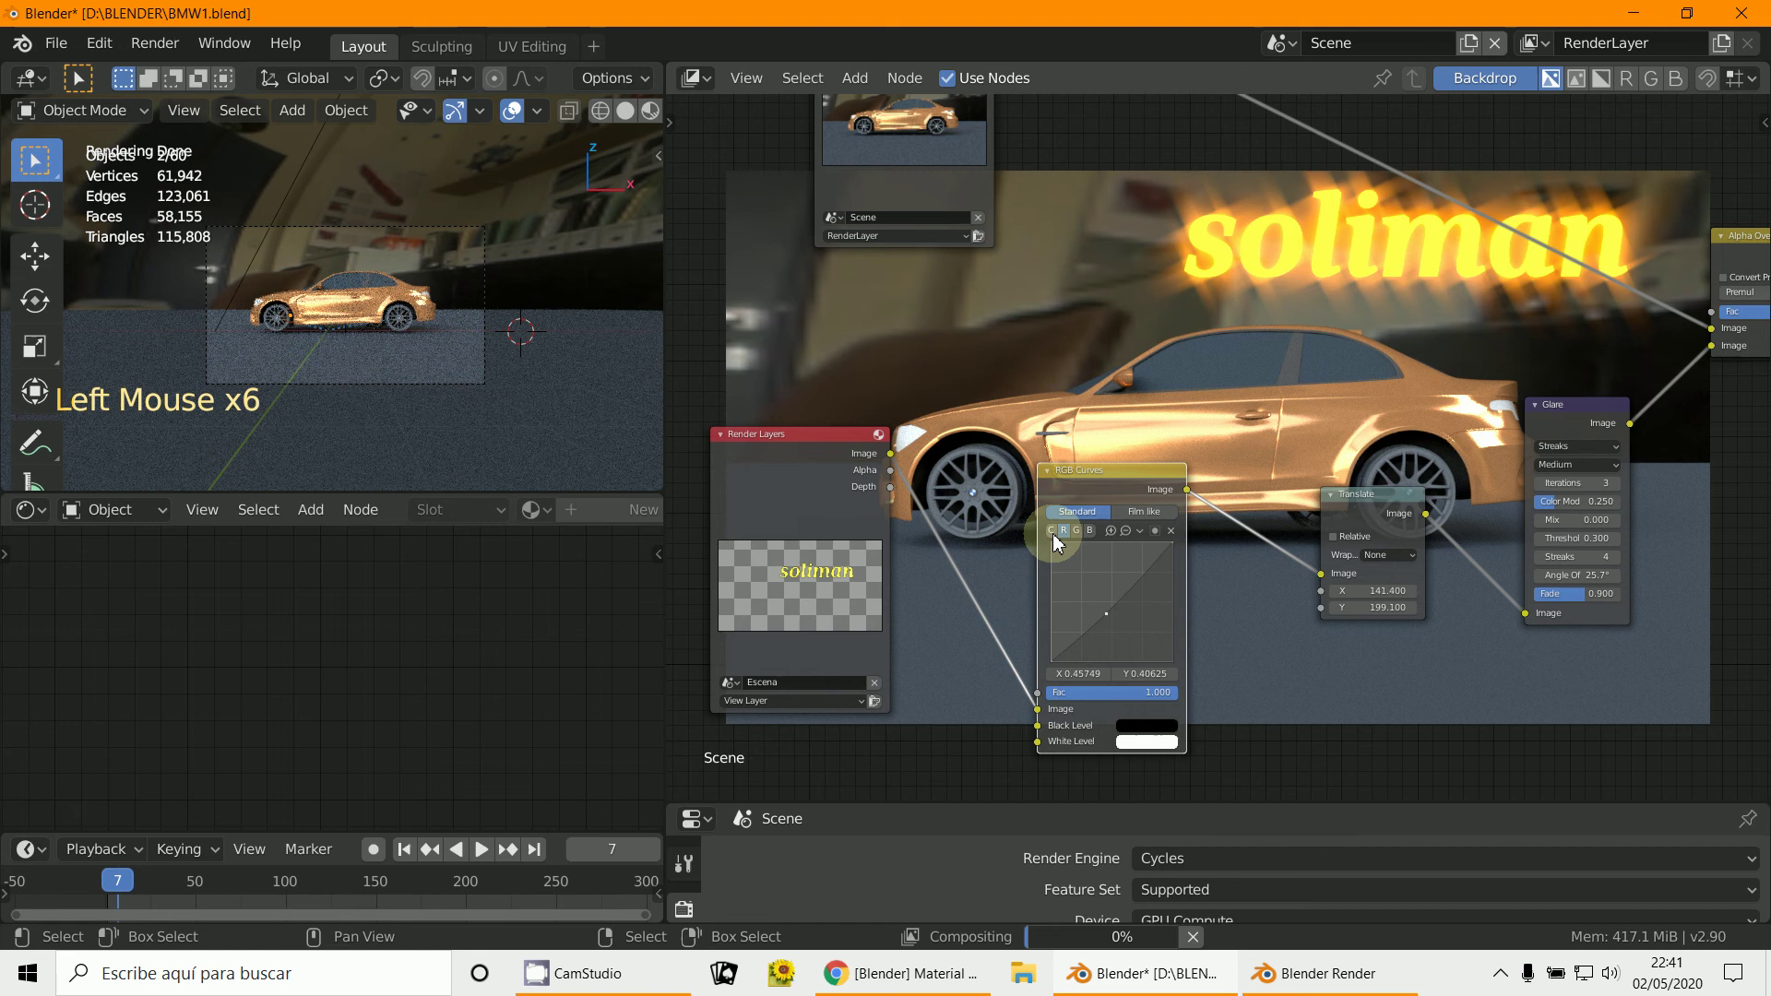
Step: Warm the remaining channel and pull the blue curve down so the soliman glow turns yellow
left_click(1059, 542)
left_click(1116, 619)
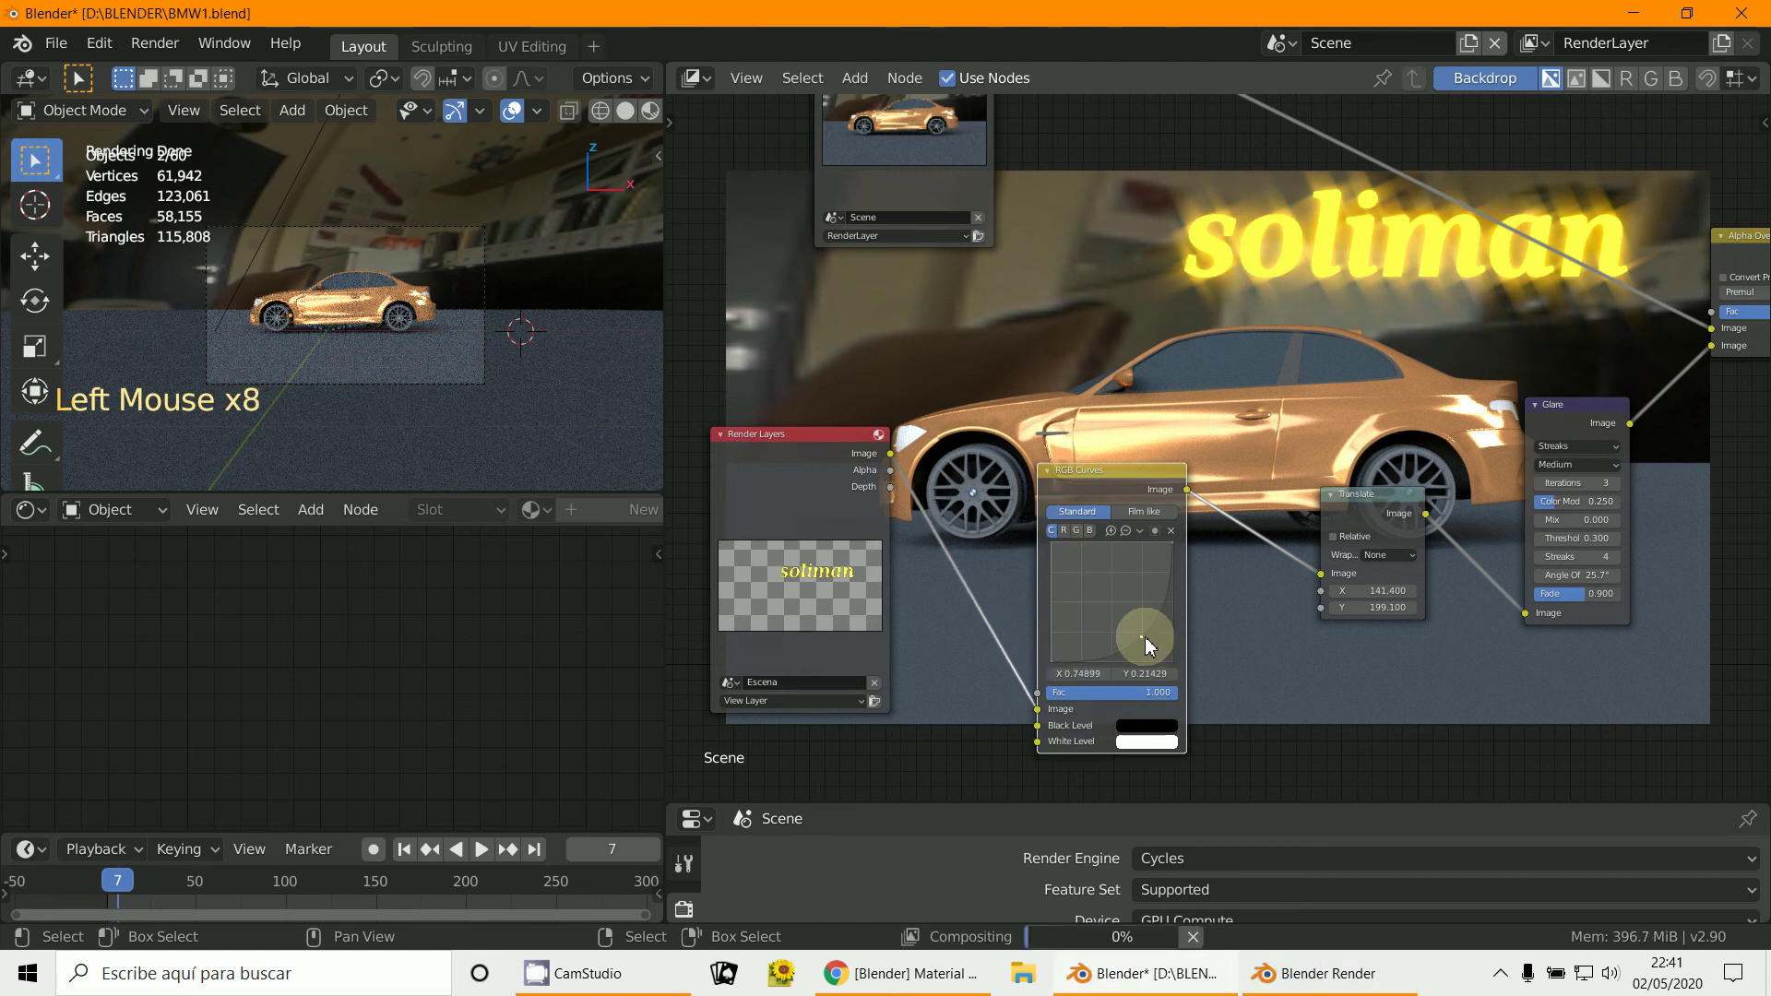
left_click(1149, 644)
left_click(1079, 564)
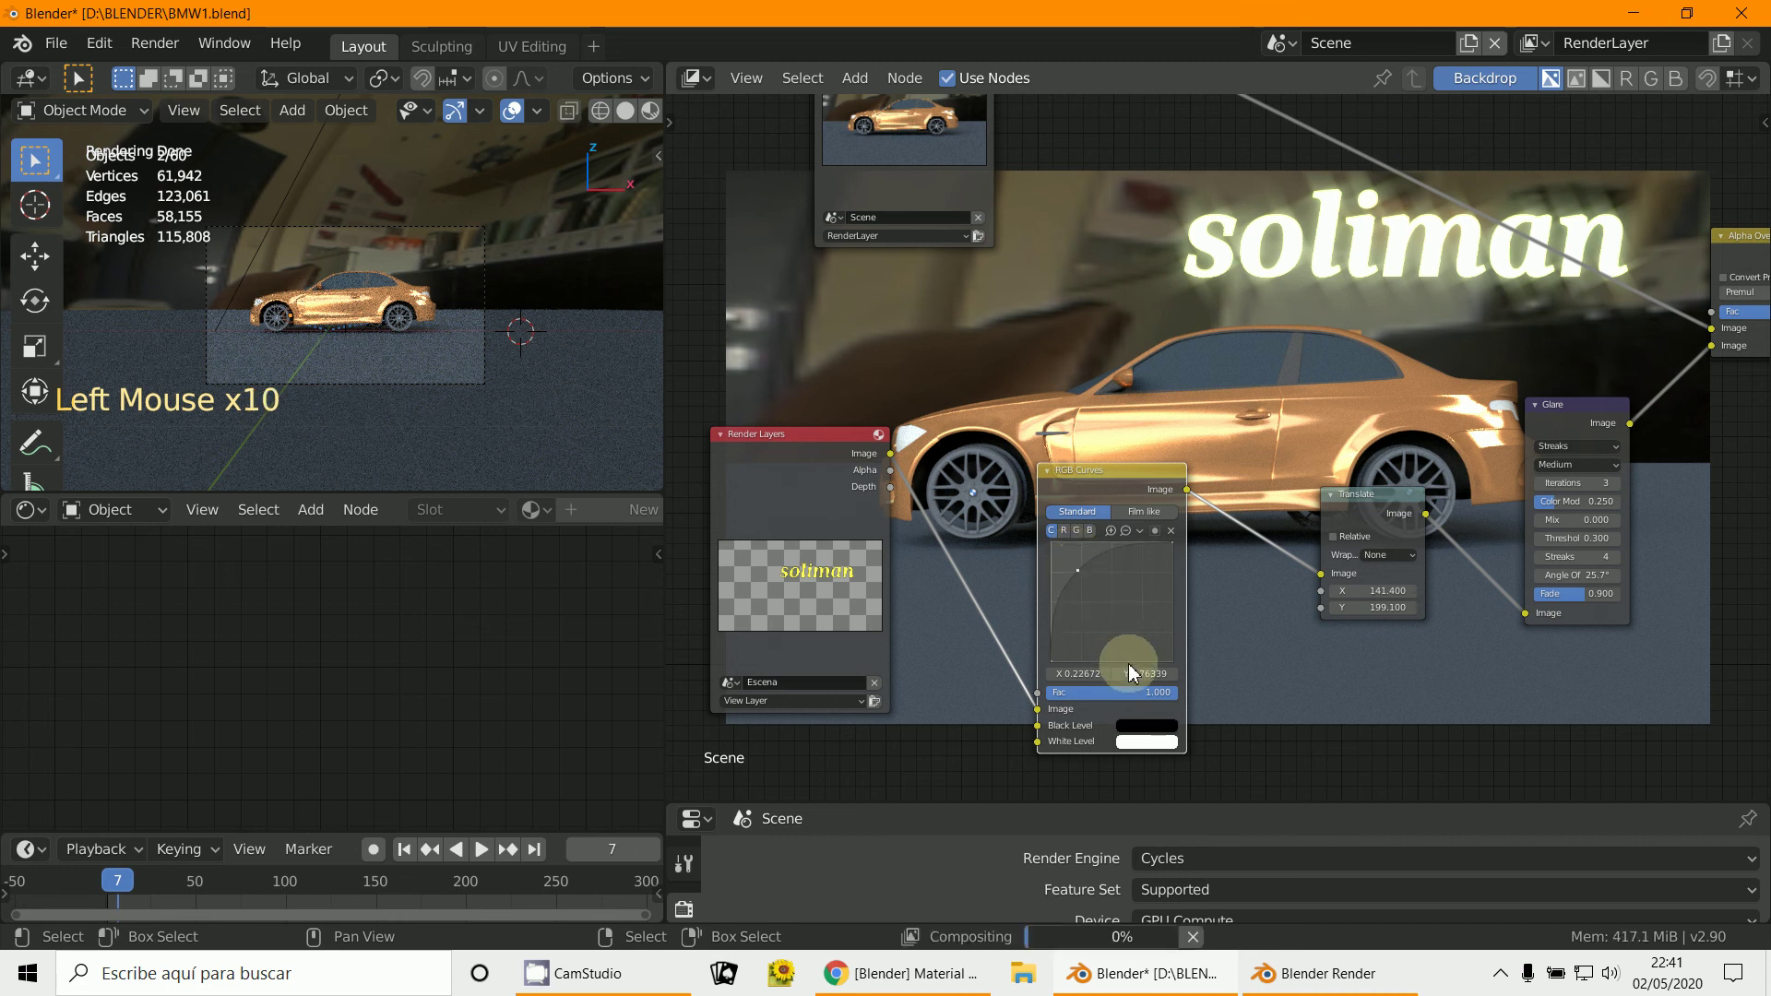
left_click(1069, 540)
left_click(1180, 537)
left_click(1085, 539)
left_click(1180, 539)
left_click(1109, 544)
left_click(1179, 541)
left_click(1129, 622)
left_click(1133, 625)
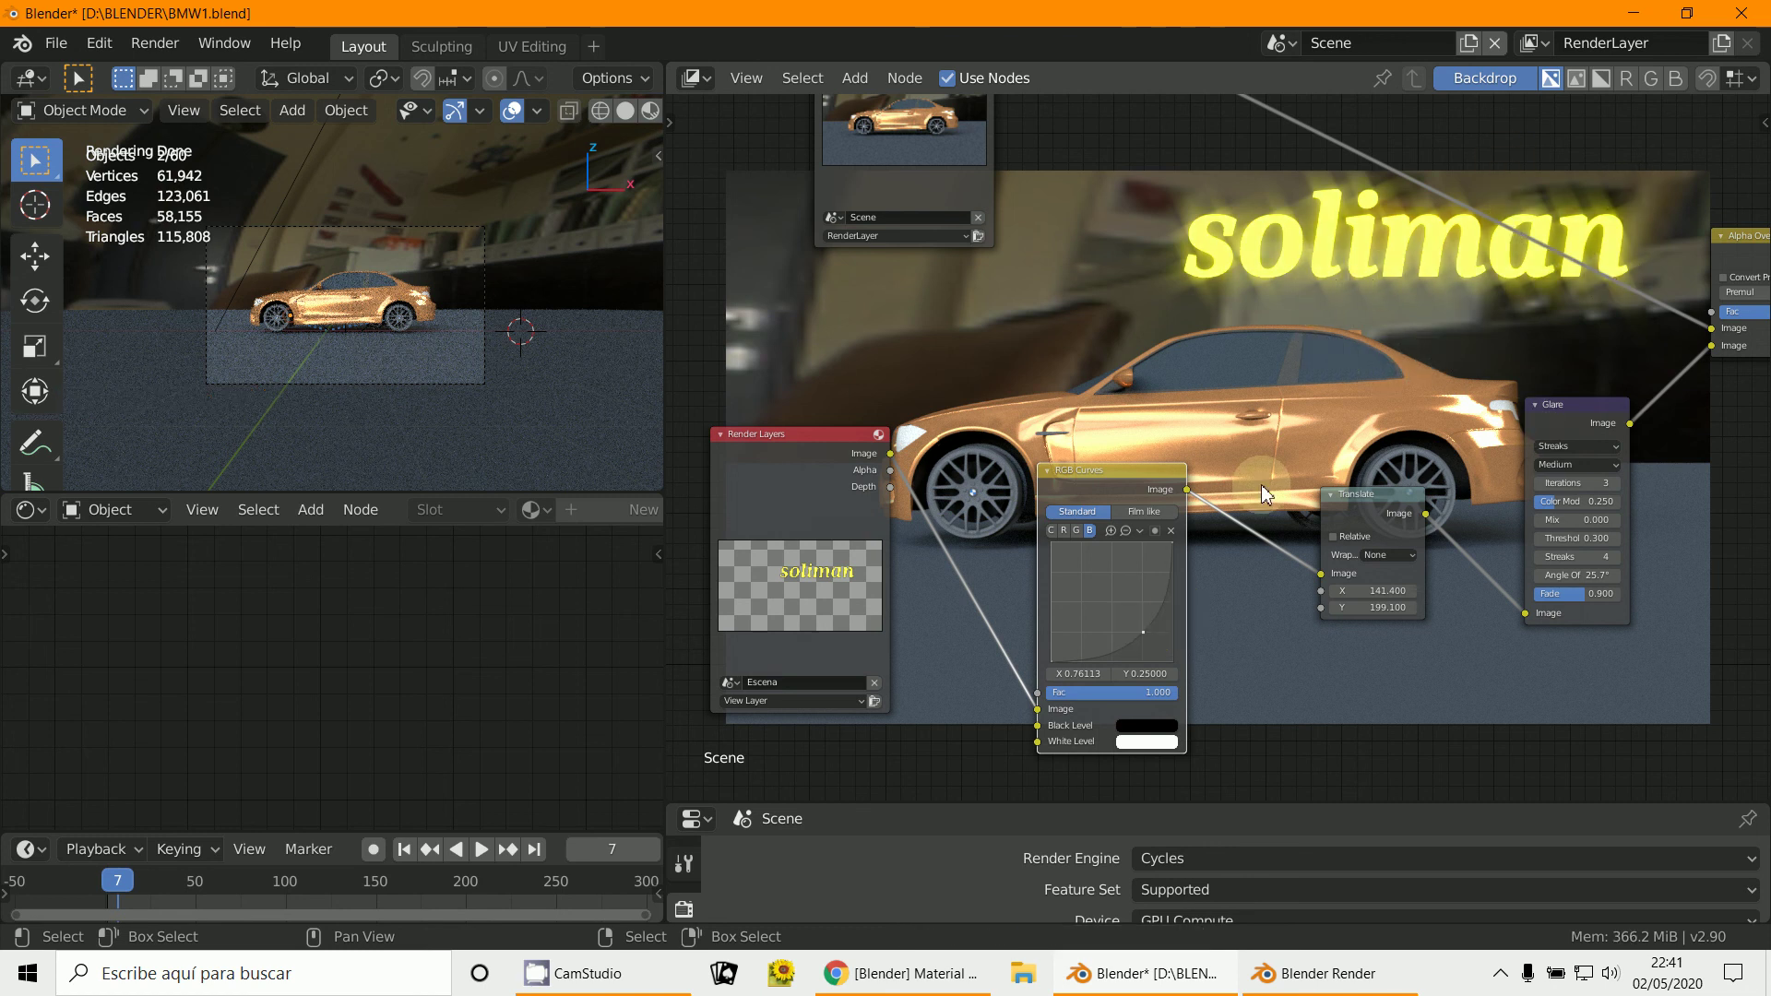
Step: Lower the Glare node's threshold to zero for a stronger glow on the text
scroll("up", 3)
middle_click(1406, 508)
scroll("up", 3)
left_click(1181, 510)
scroll("up", 3)
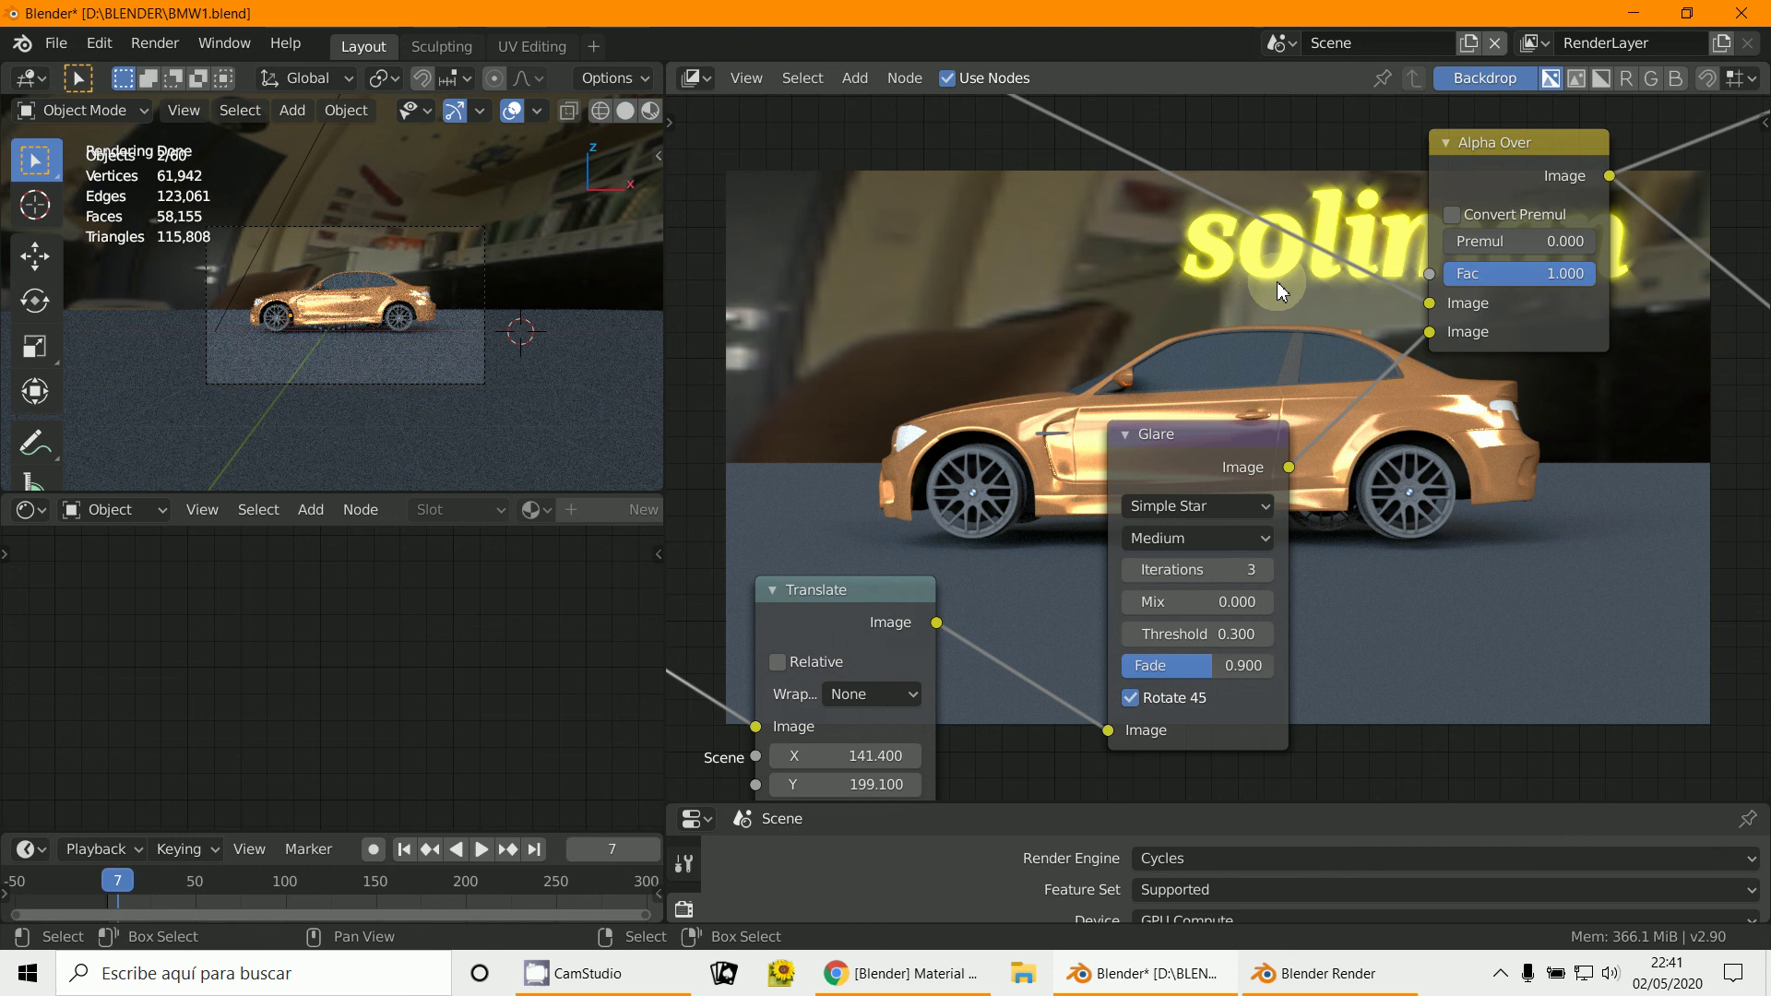
left_click(1235, 639)
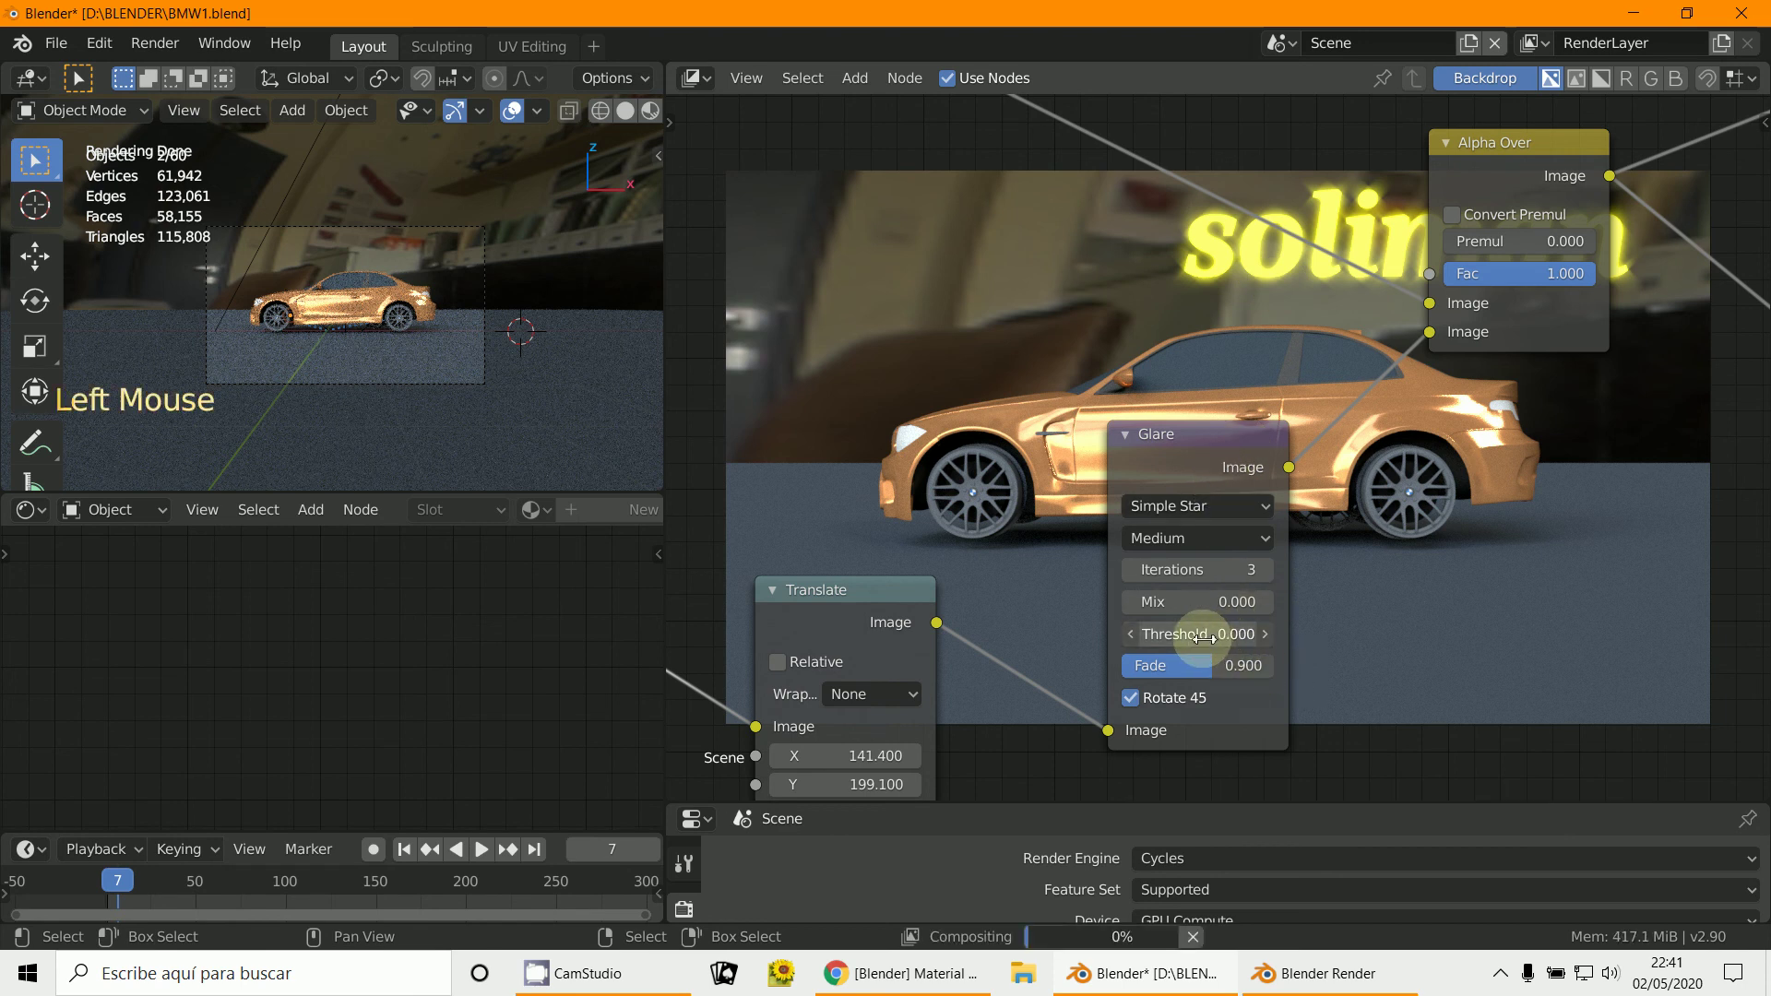
left_click(1266, 636)
Step: Switch the Glare node's type to Streaks and frame the full node tree again
left_click(1192, 513)
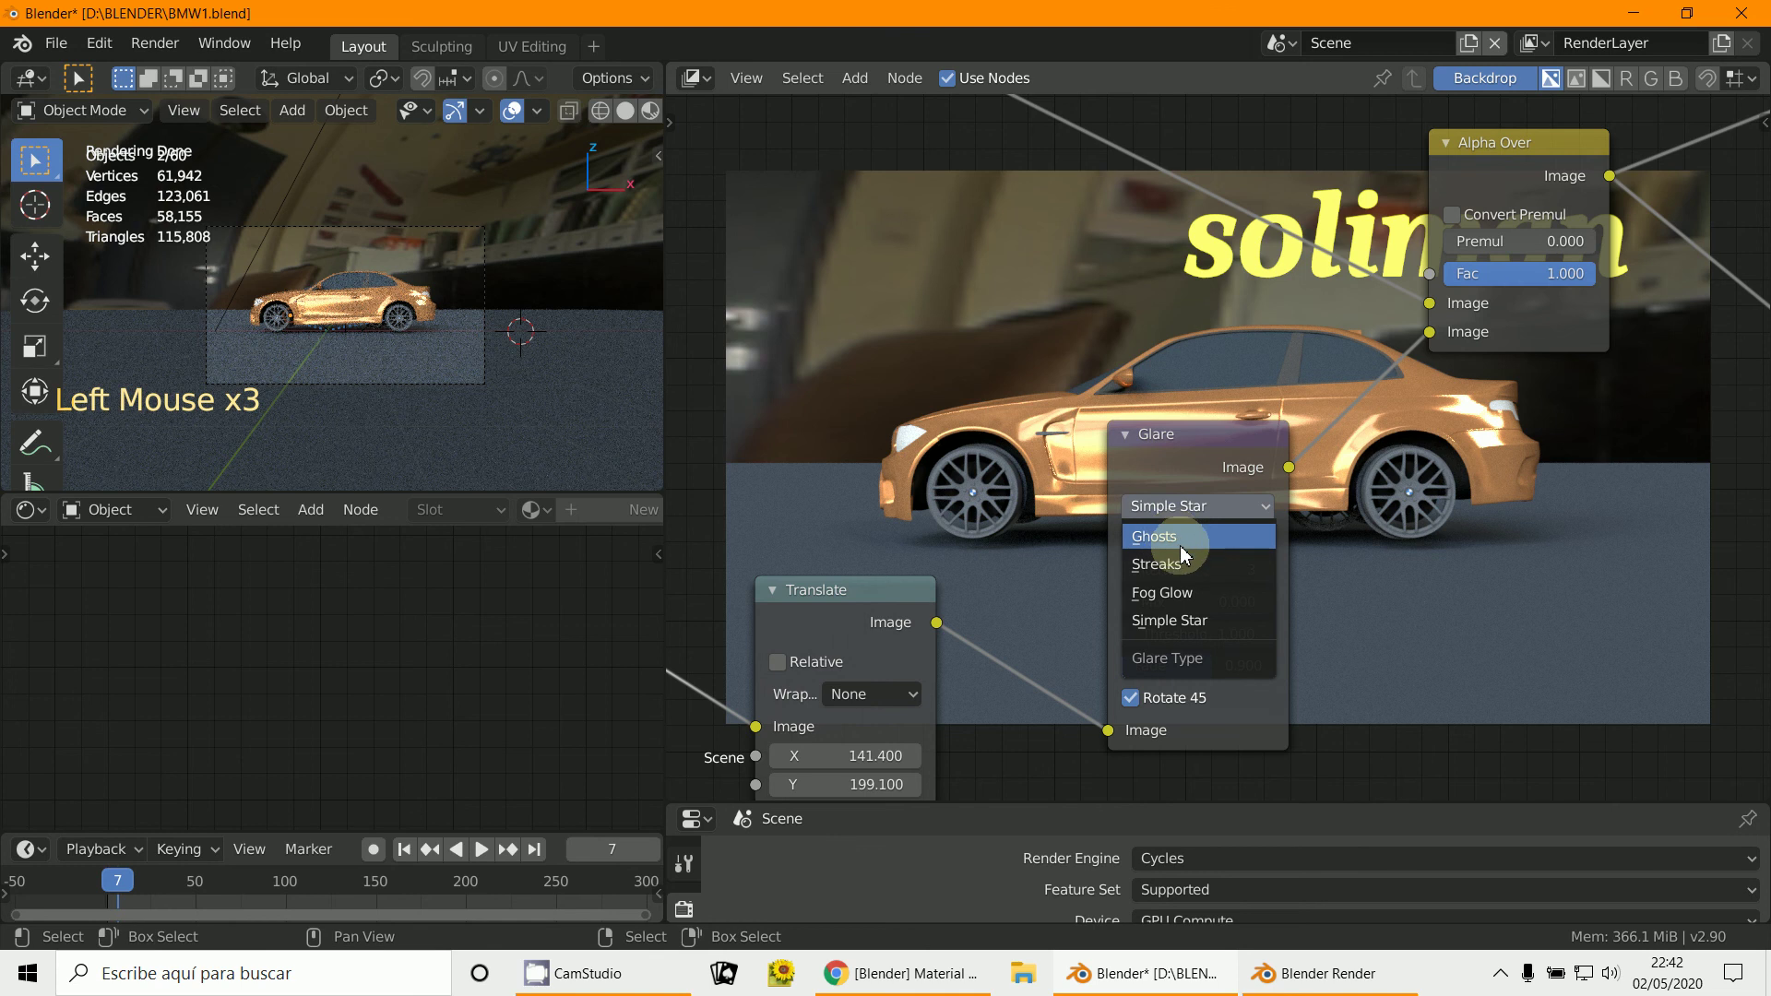
scroll("down", 3)
left_click(1211, 648)
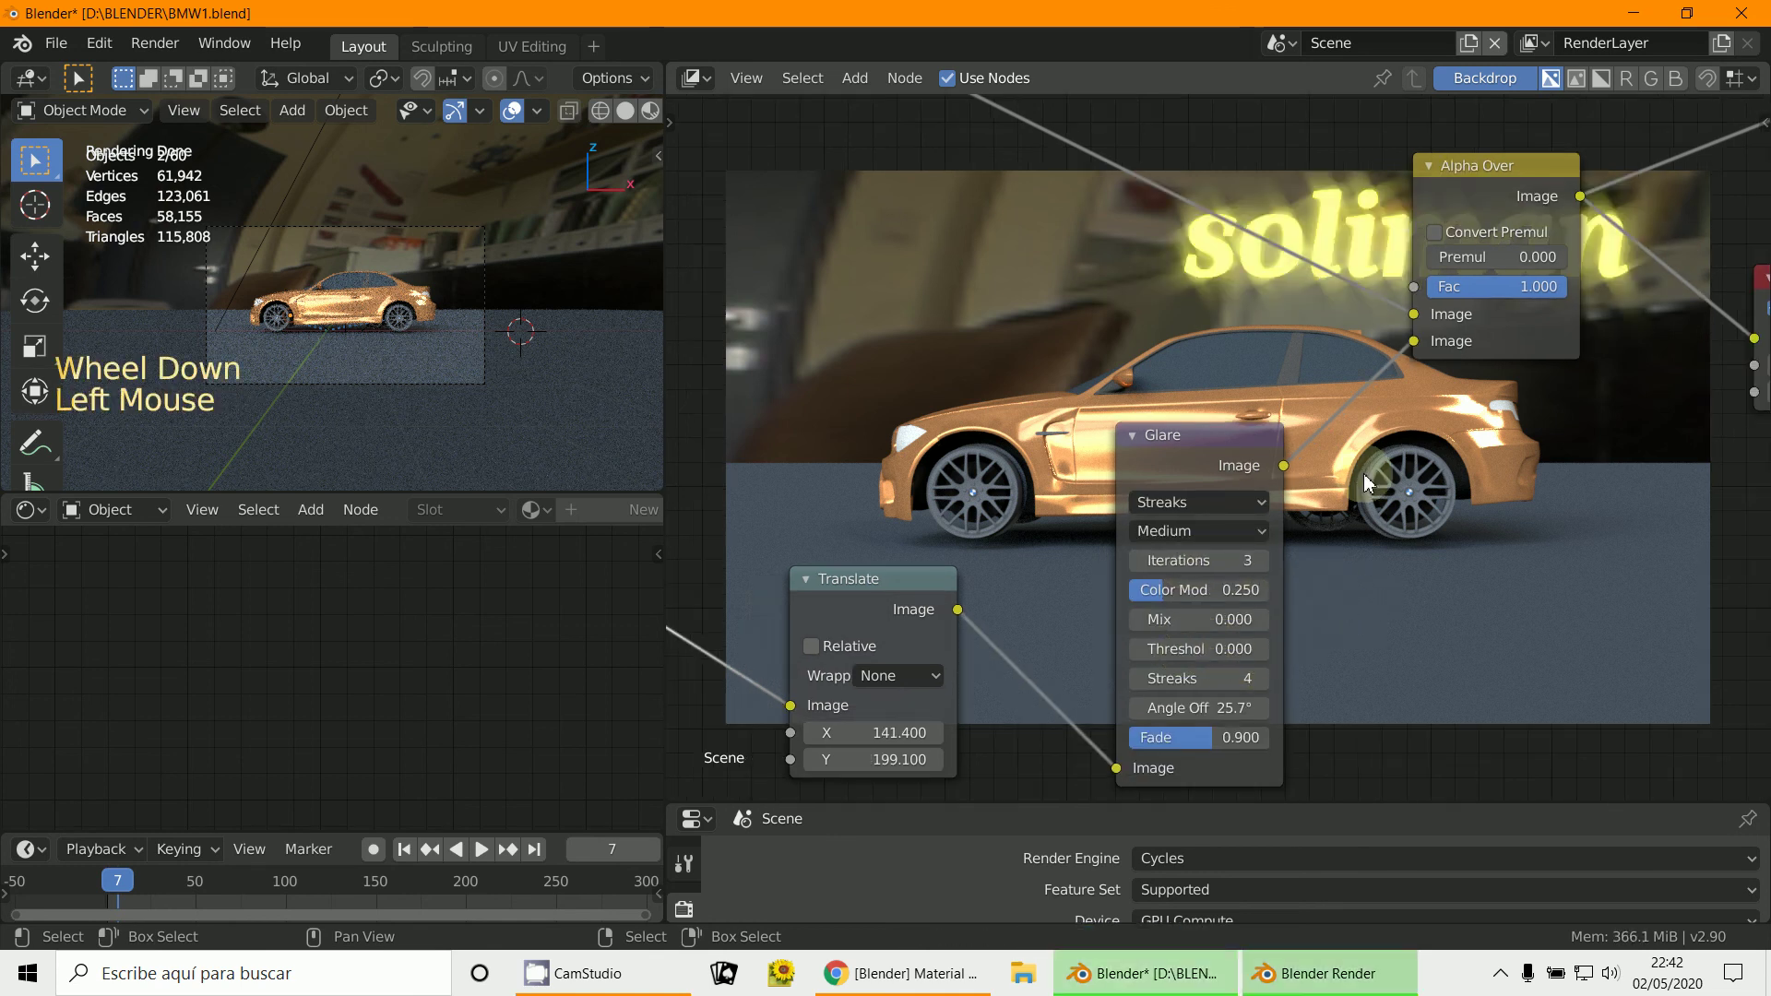
double_click(1263, 654)
middle_click(1385, 642)
scroll("down", 3)
middle_click(1332, 687)
scroll("up", 3)
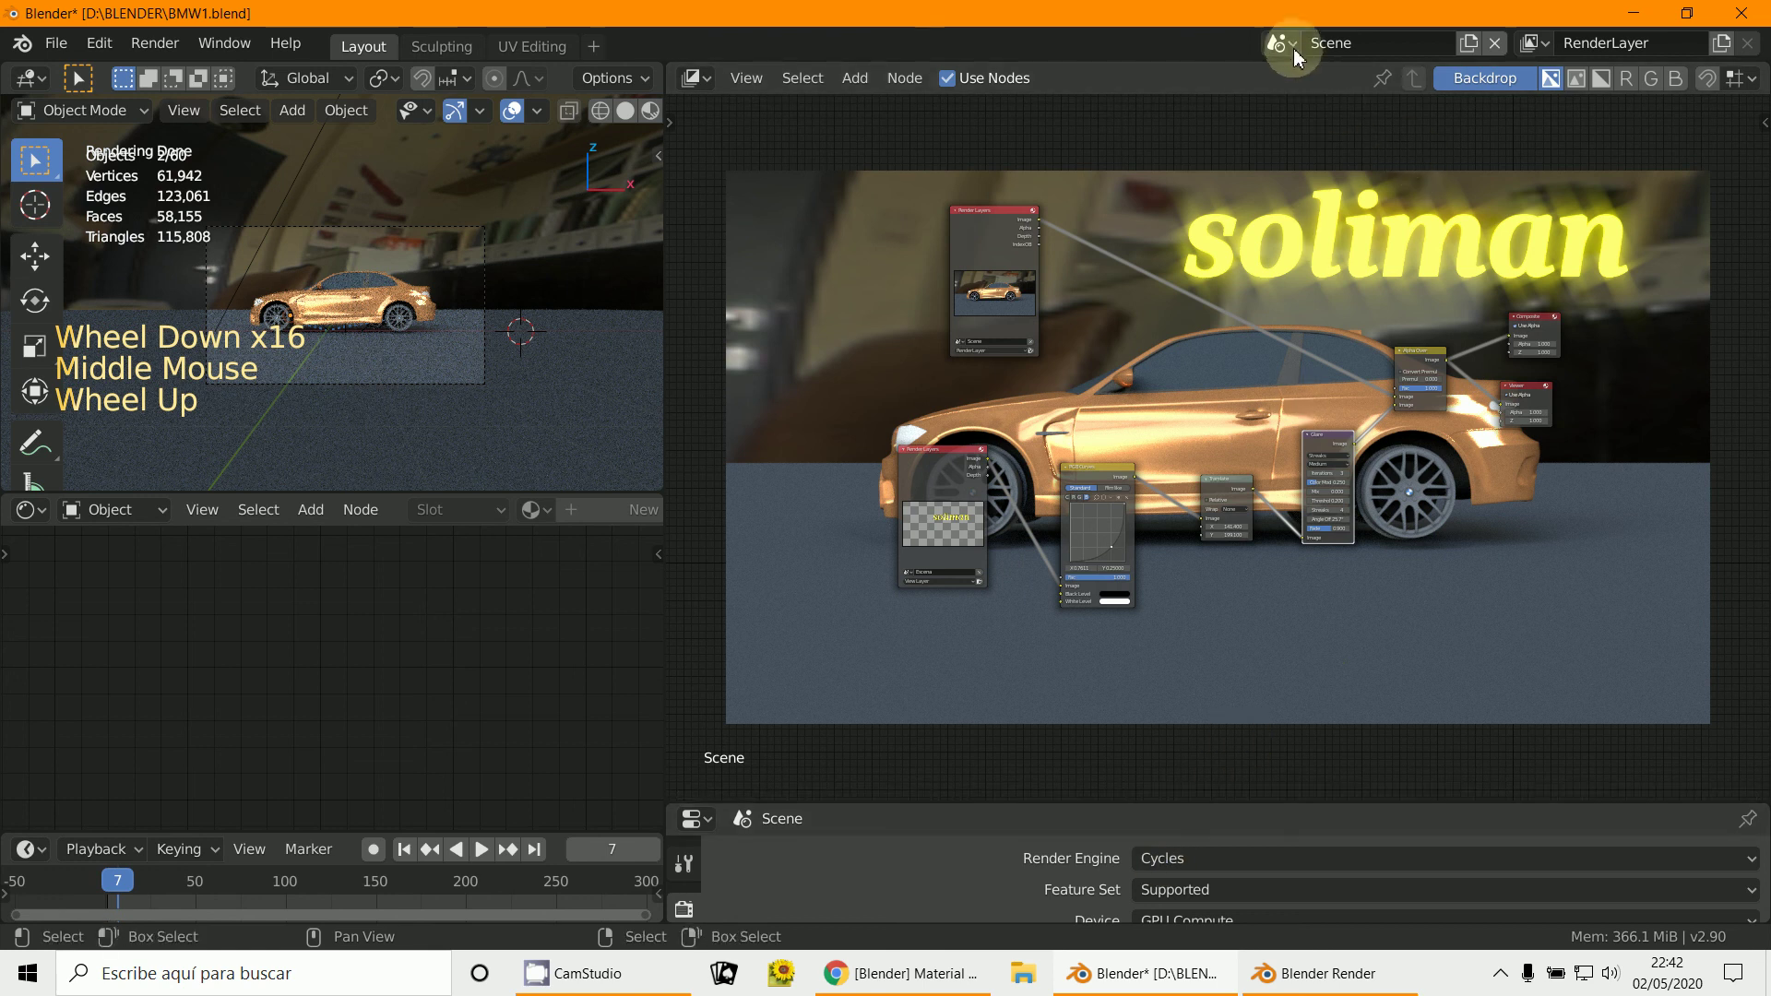
left_click(1296, 48)
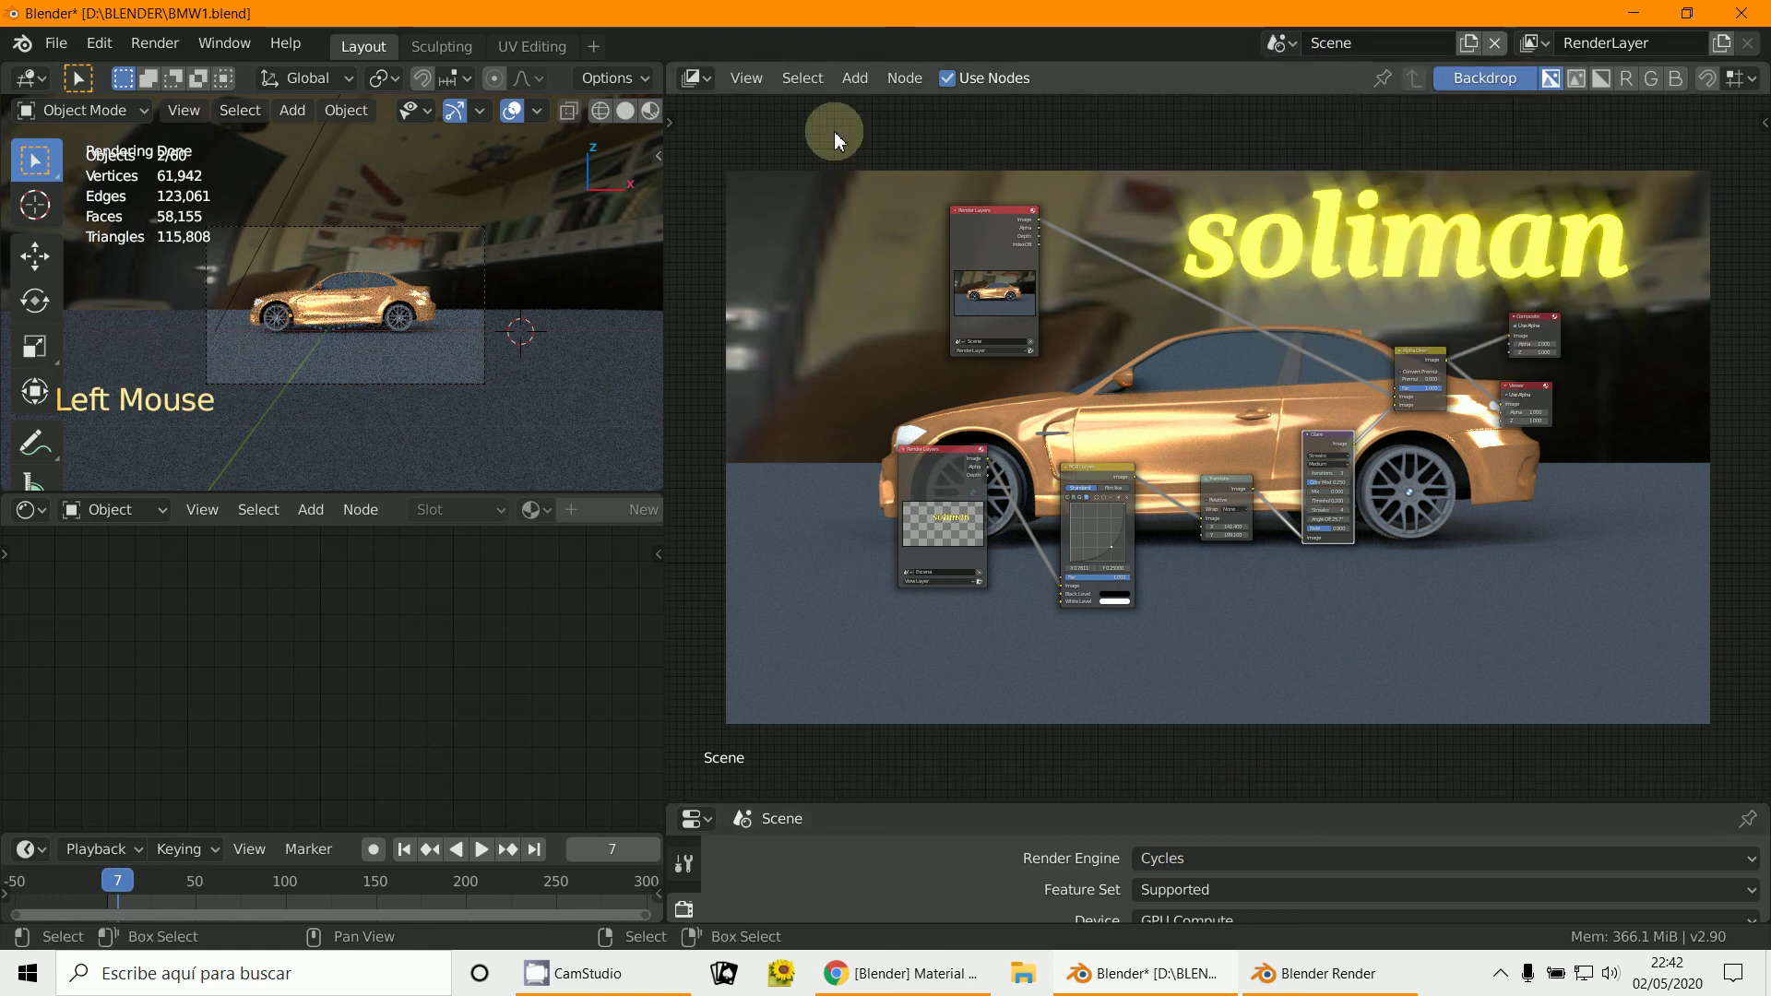